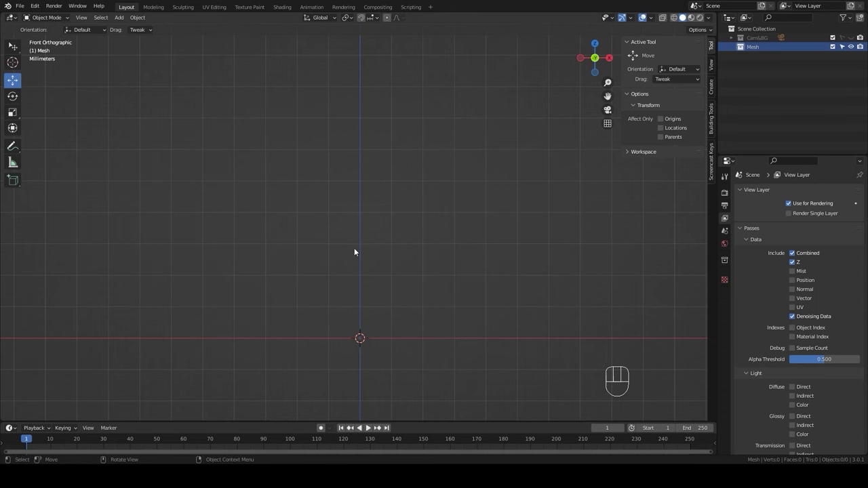
- Bring up the Add menu to insert a cylinder mesh into the empty scene
key("shift+a")
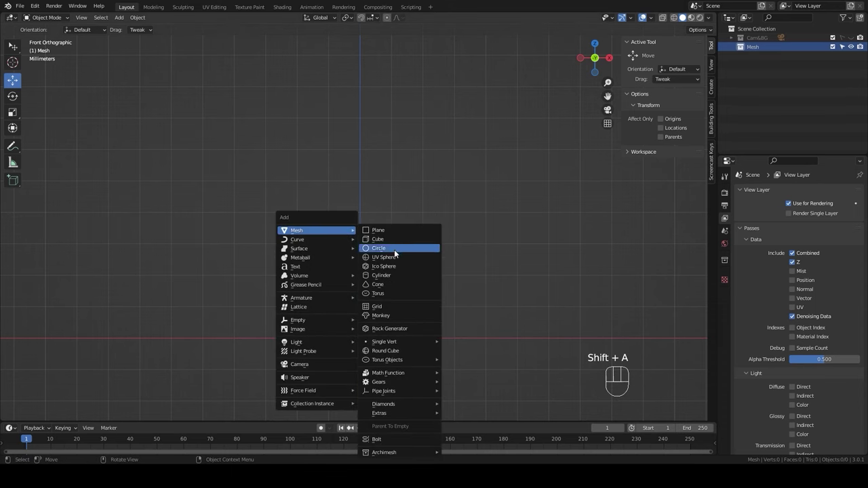
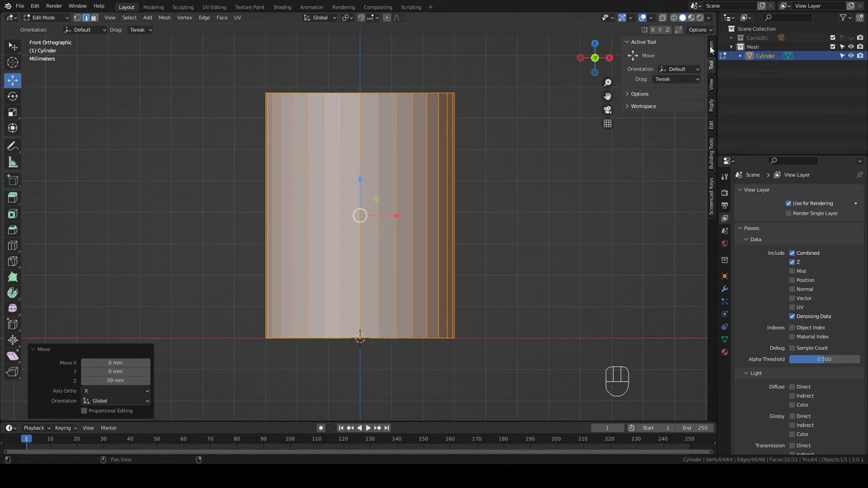
- Add a loop cut and scale the bottom ring to 0.645, tapering the cylinder into a cone
left_click(715, 48)
key("ctrl+r")
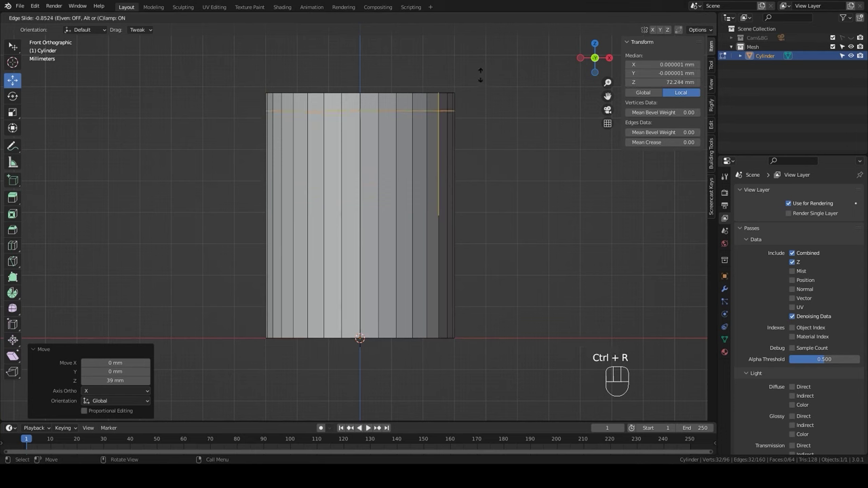
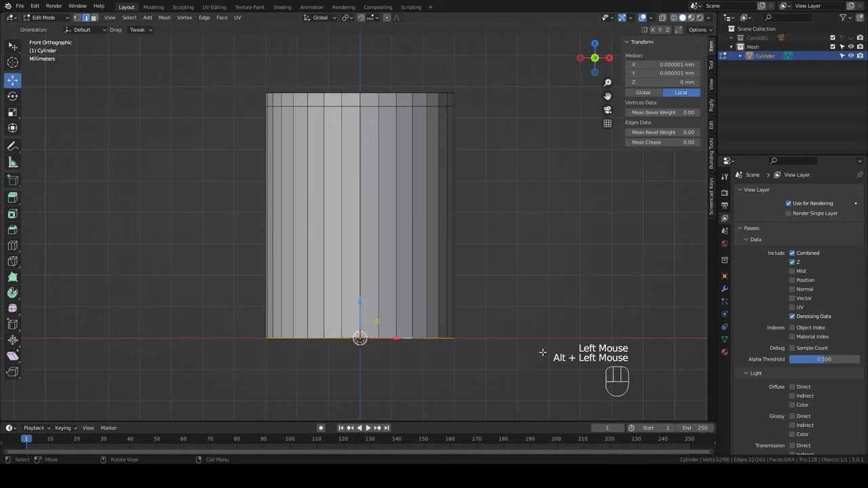
key("s")
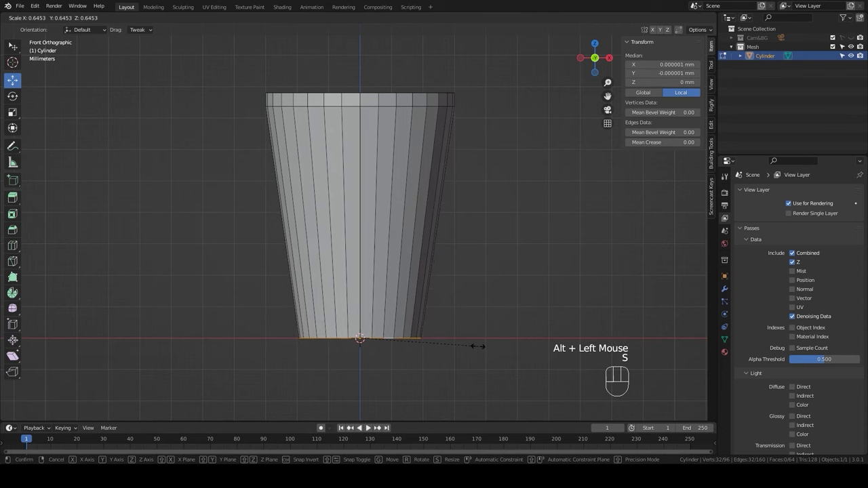
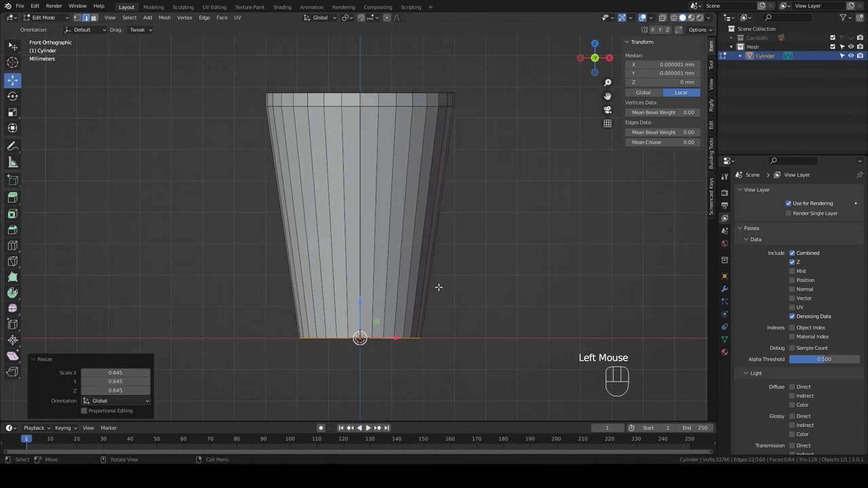
key("ctrl+r")
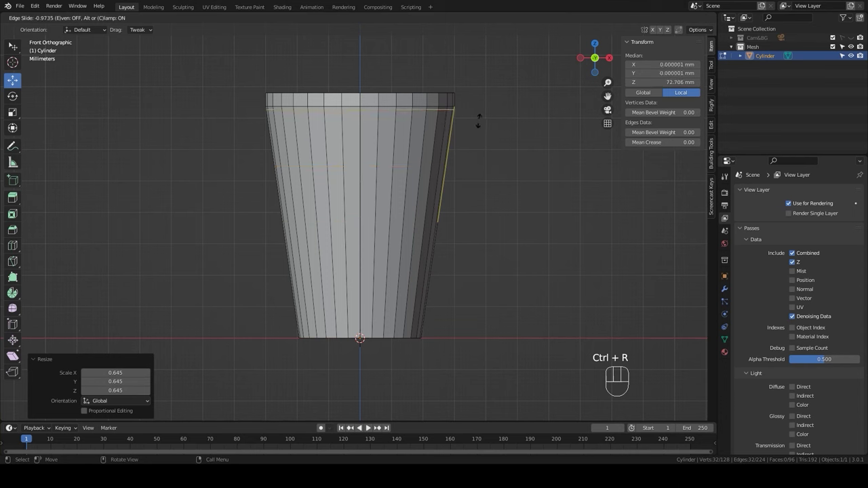
- Place a loop just under the rim and shrink it slightly to form a thin lip
left_click(477, 119)
key("s")
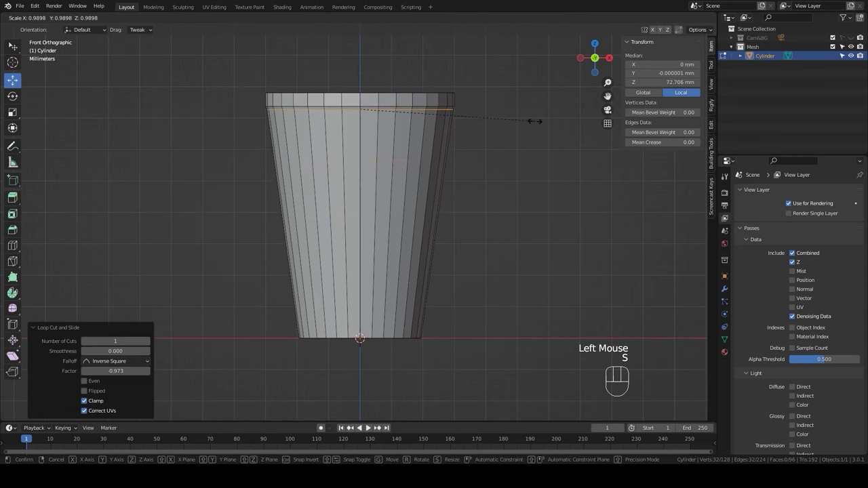
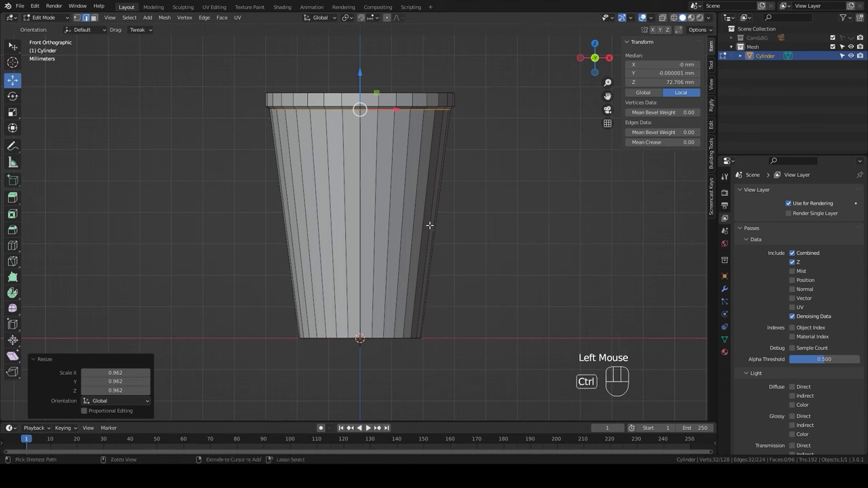
key("ctrl+r")
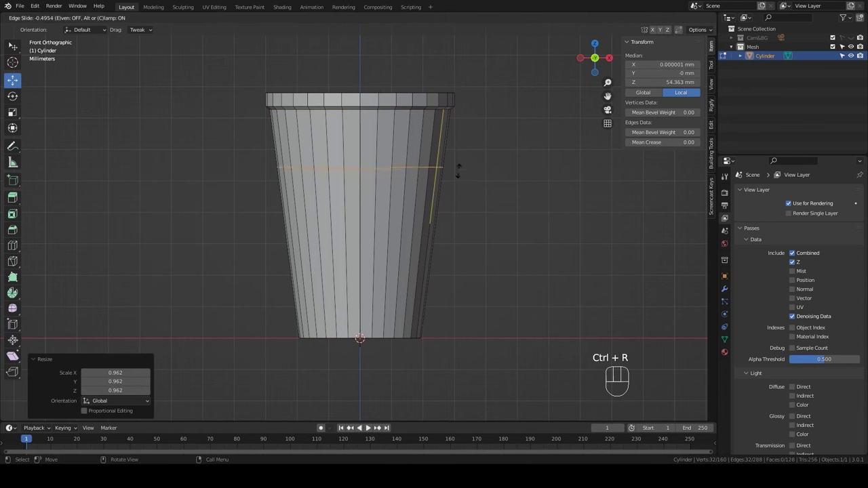
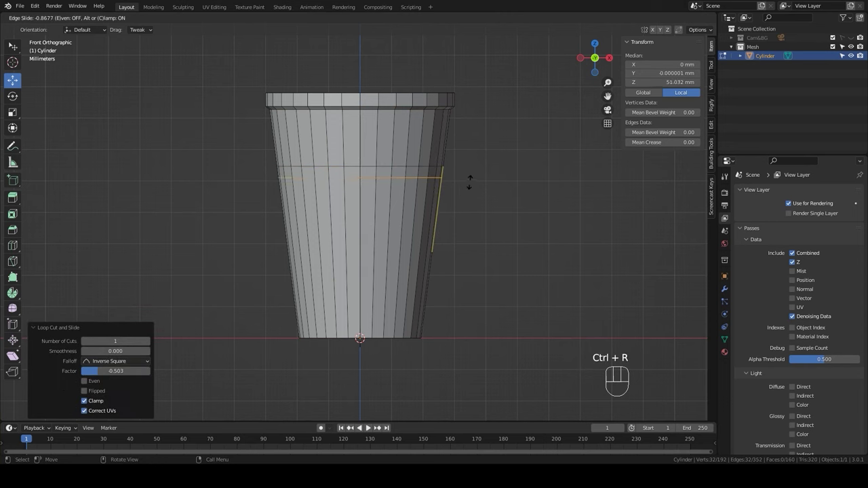
- Add a mid-body loop scaled to 0.873 for a stepped-in waist, then start a loop below it
left_click(468, 179)
key("s")
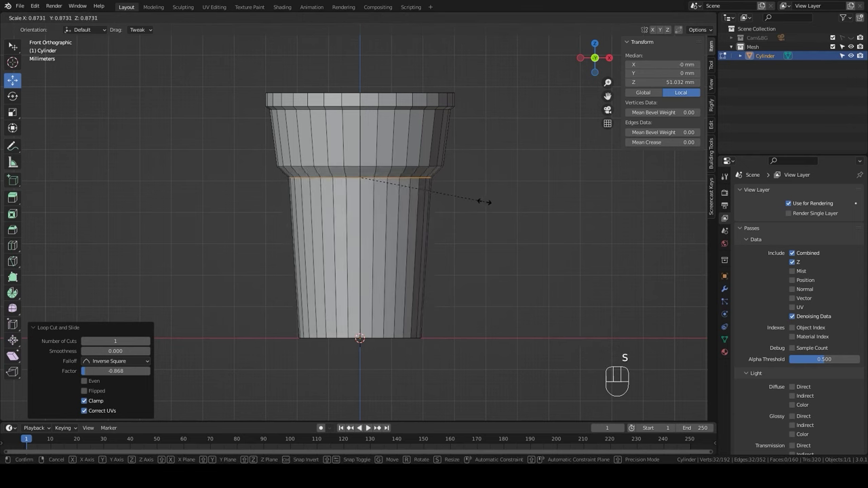
left_click(482, 199)
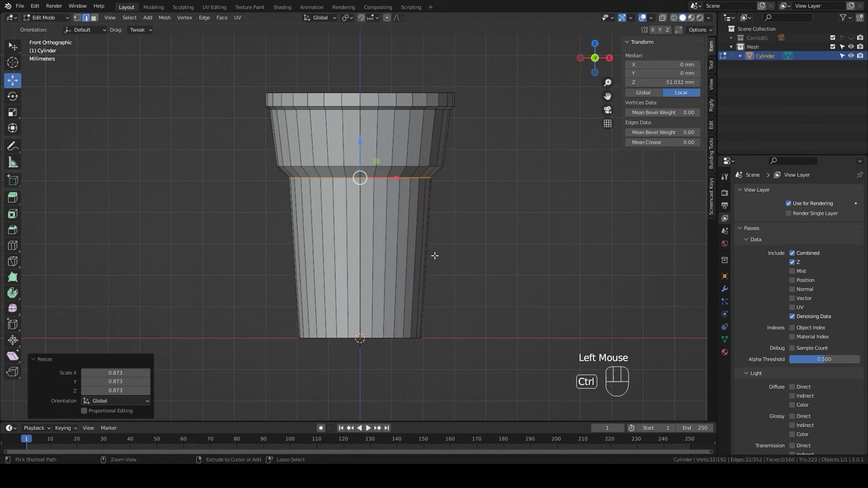
key("ctrl+r")
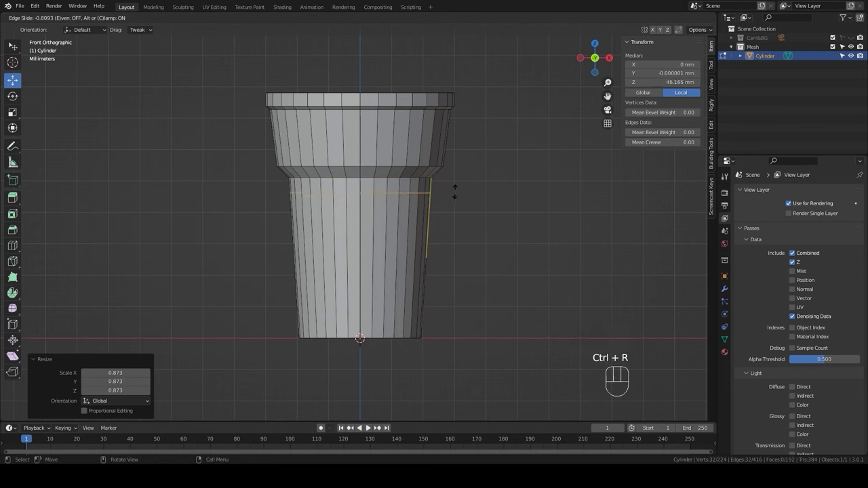
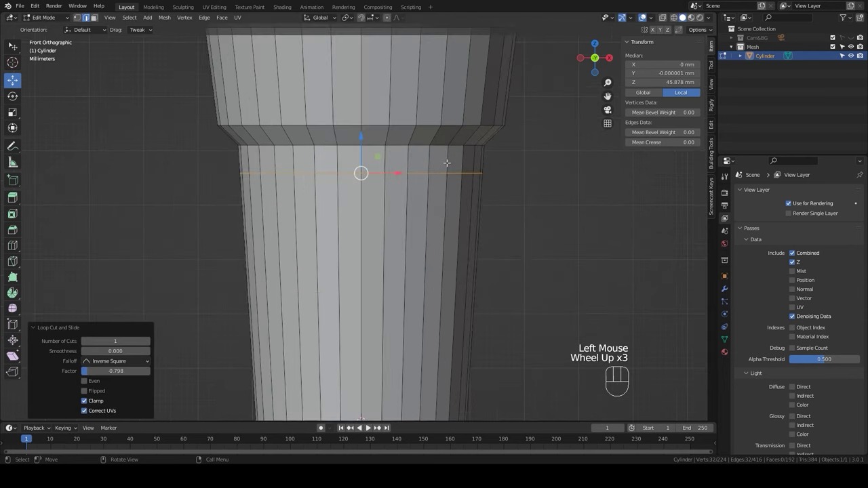
- Flare a loop under the step to 1.056 and widen two rim loops to 1.037, then orbit to the base
scroll("up", 3)
key("ctrl+r")
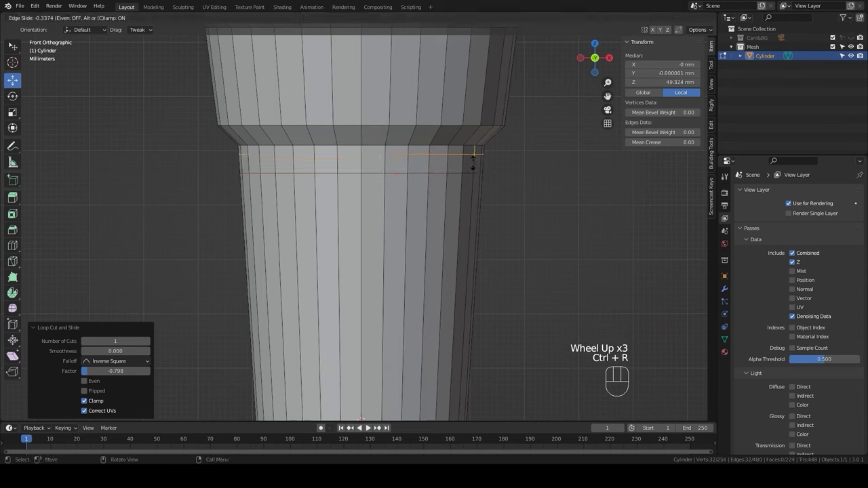
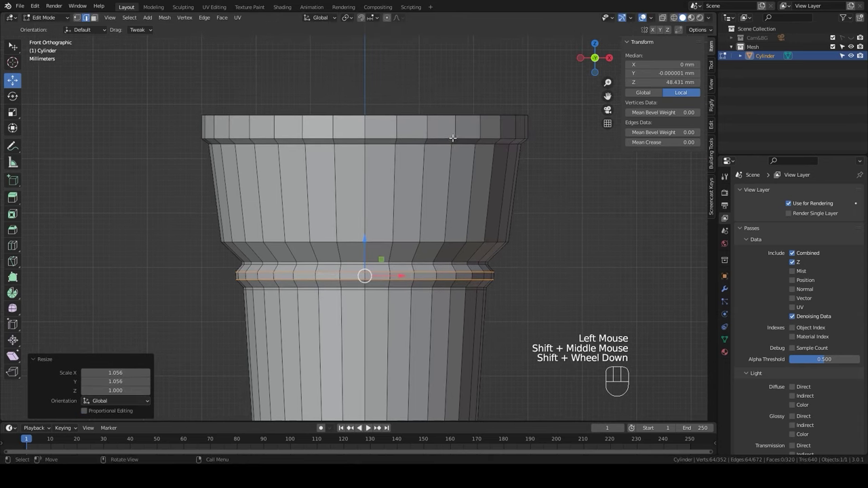
key("ctrl+r")
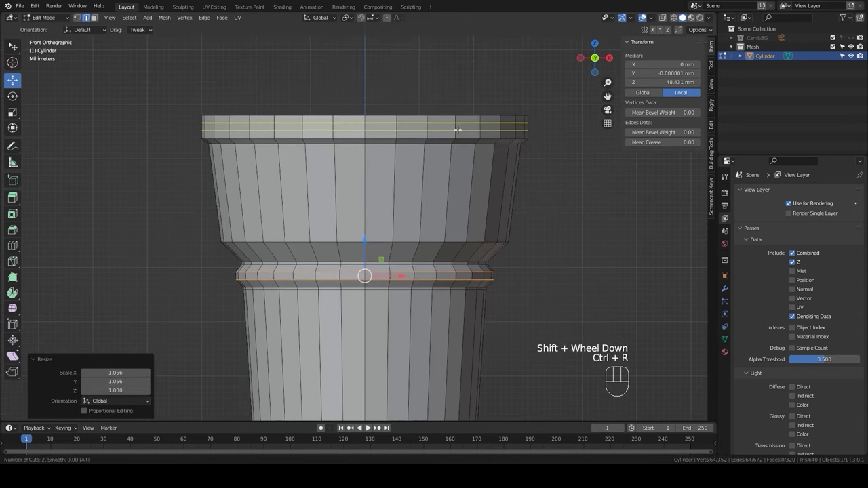
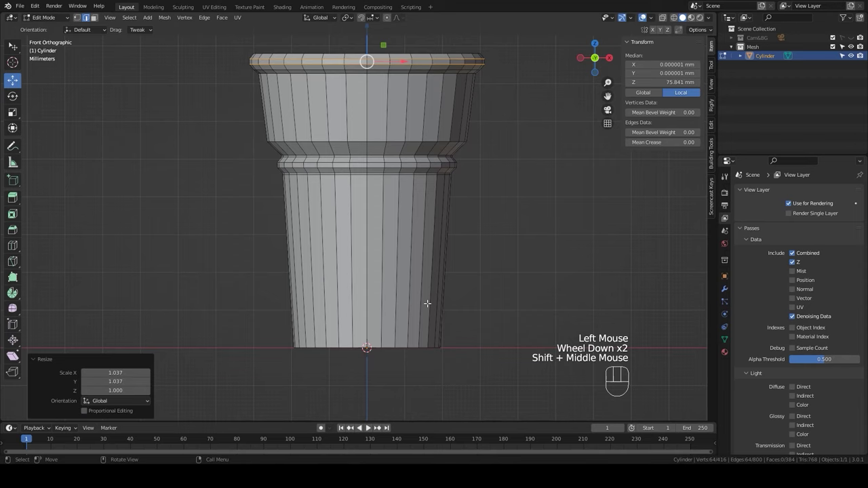
middle_click(425, 303)
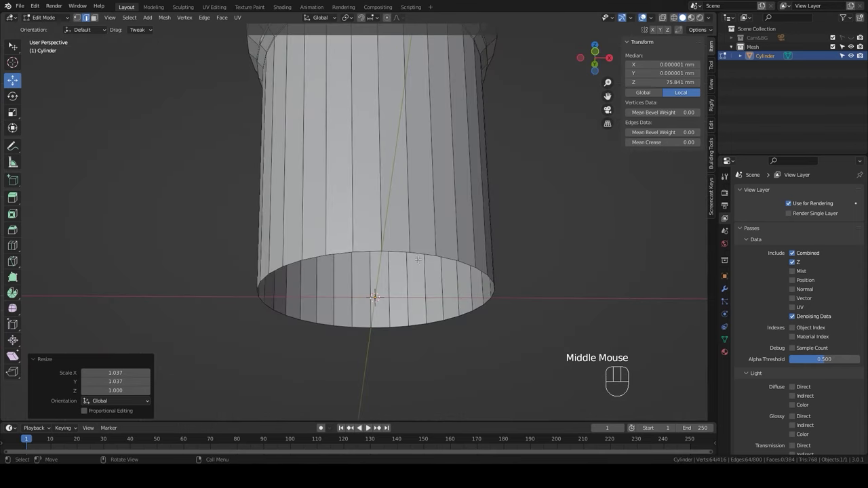
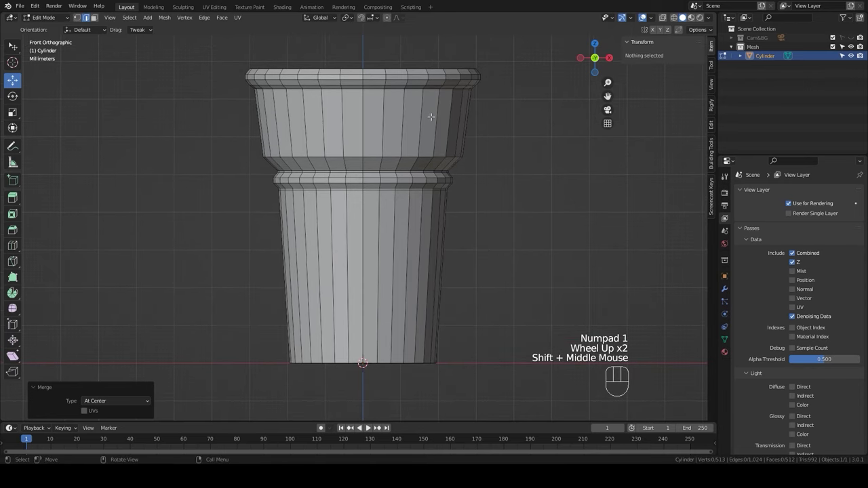
- Start a new loop cut in the cone's upper section after merging the base
key("ctrl+r")
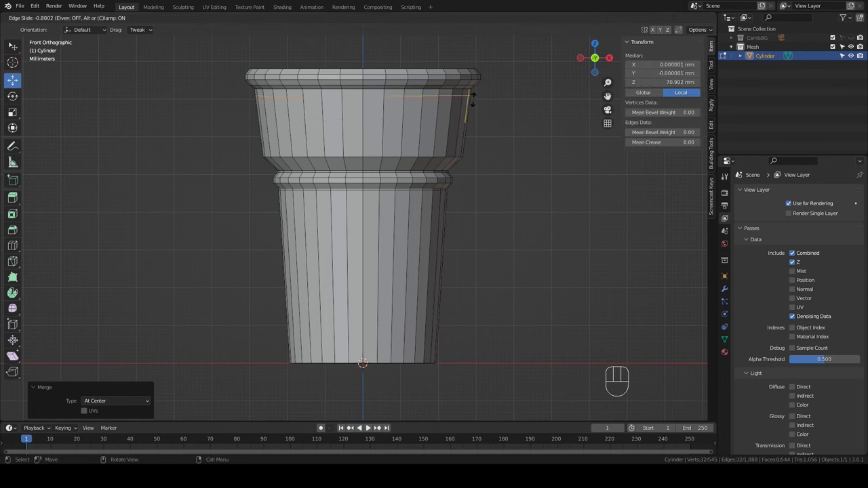
- Place support loops under the rim and near the step, then cut into the lower section
left_click(473, 95)
key("ctrl+r")
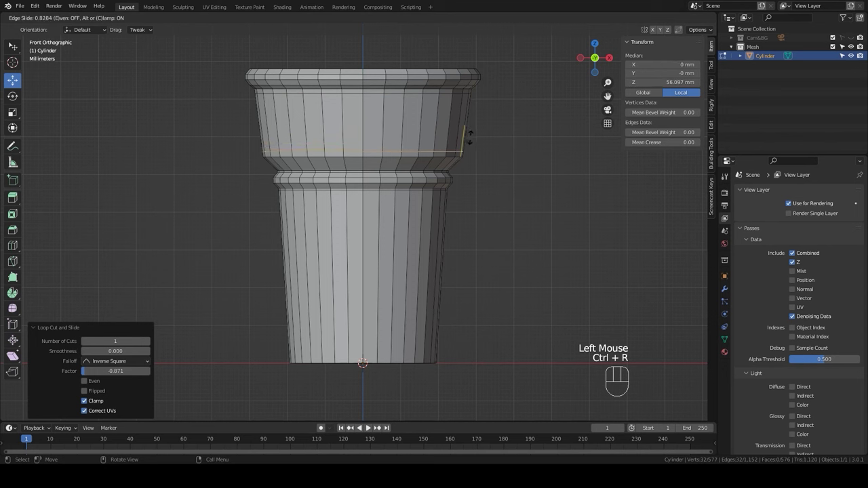
left_click(469, 136)
key("ctrl+r")
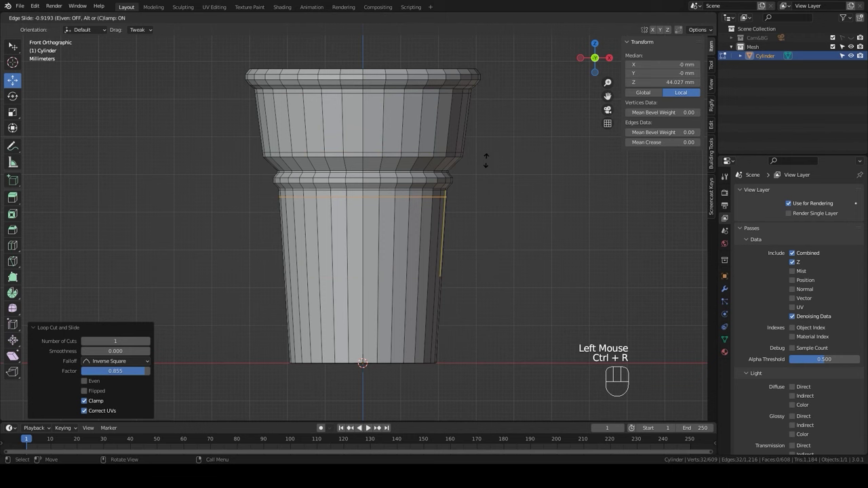
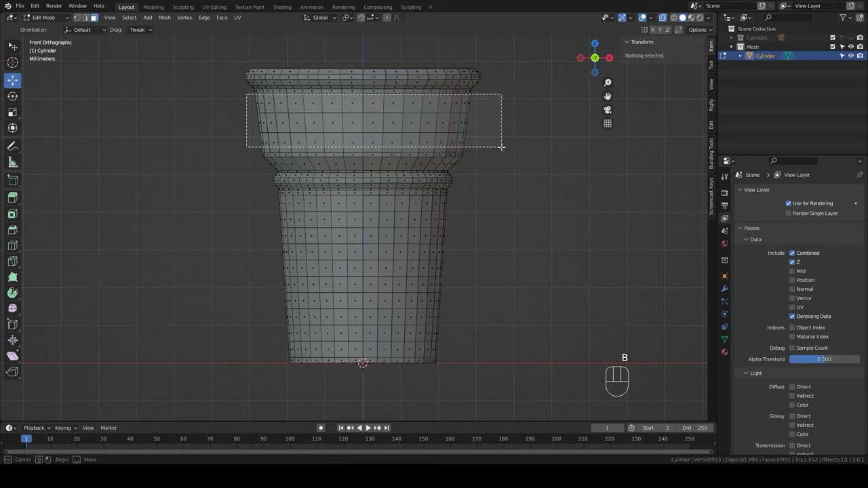
- Box-select both wide cone sections' faces and poke them into centre-vertex triangles
key("b")
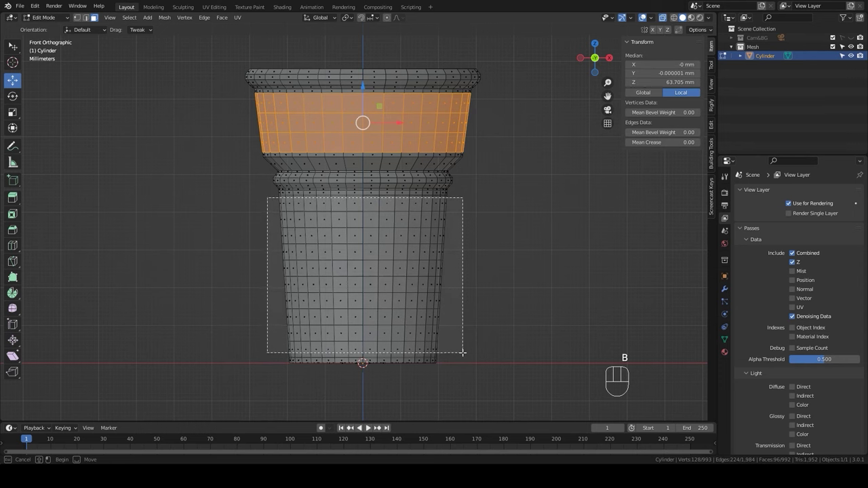
left_click_drag(227, 17, 239, 68)
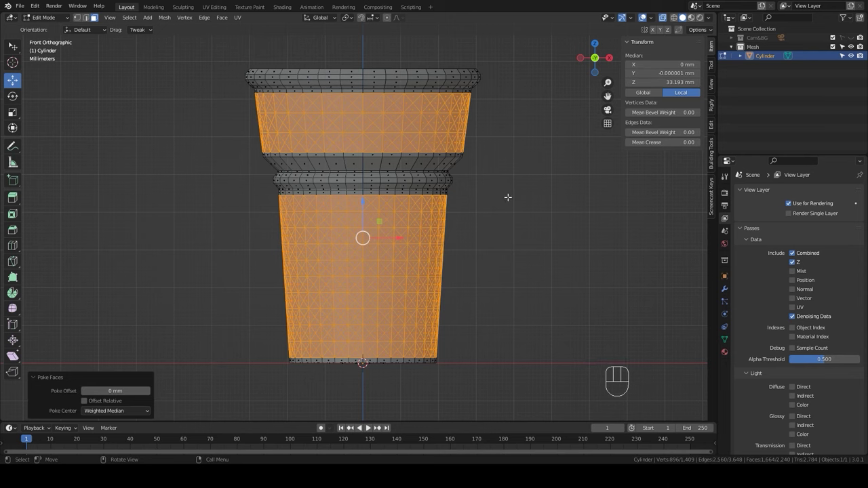
left_click(514, 196)
key("b")
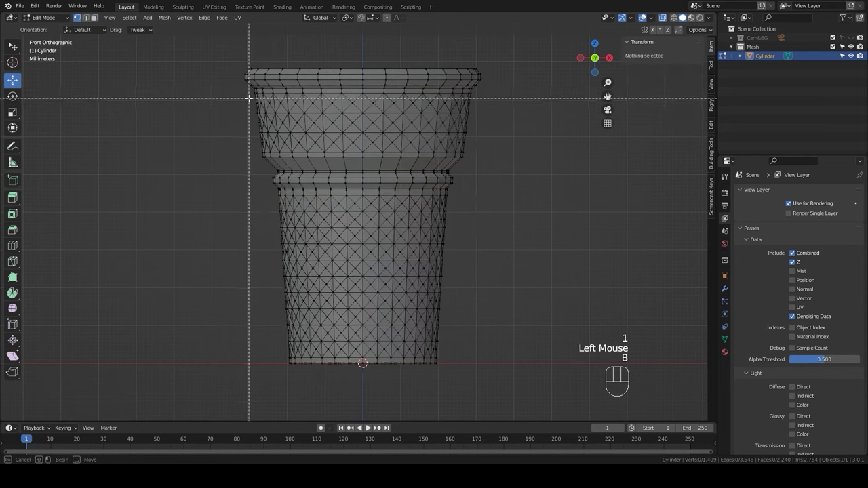
- Select alternating vertex rows across the upper and lower cone bands
key("b")
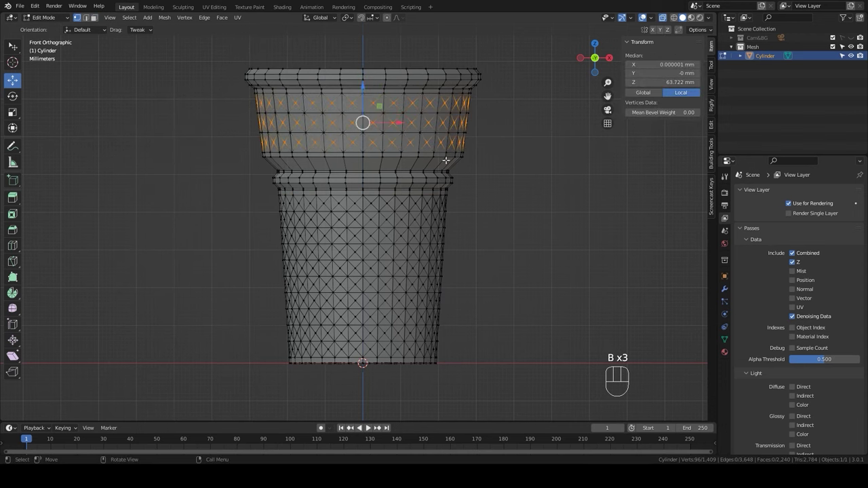
key("b")
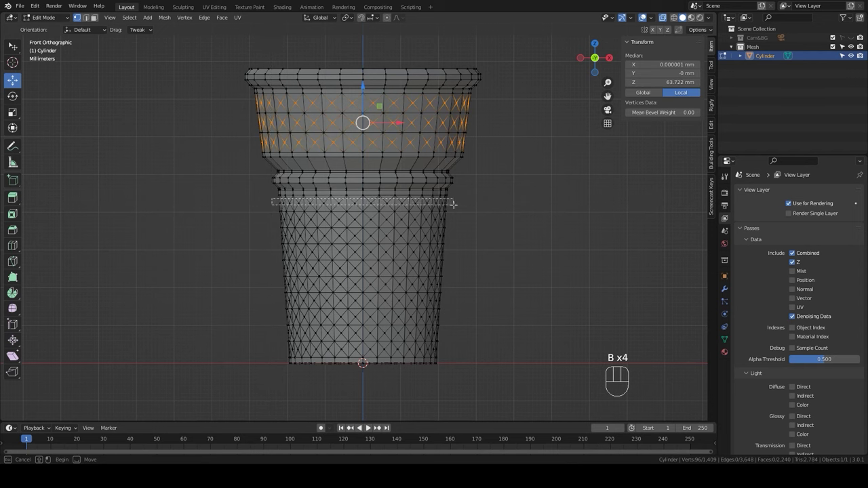
key("b")
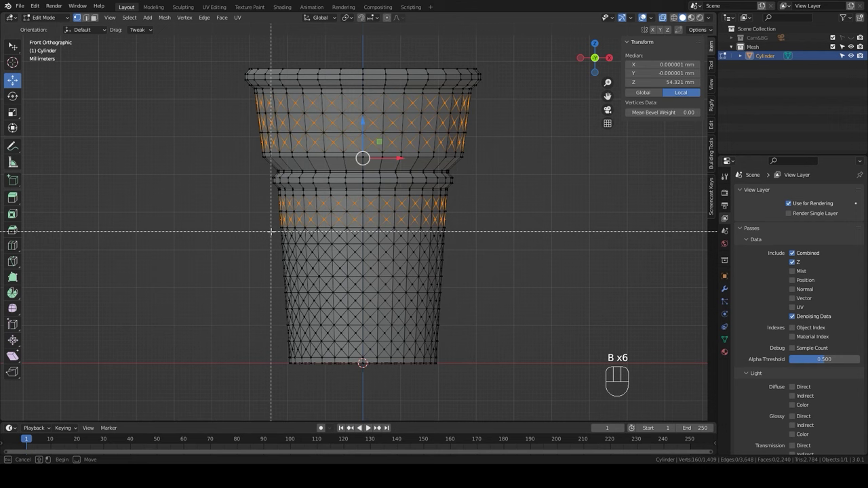
key("b")
key("b")
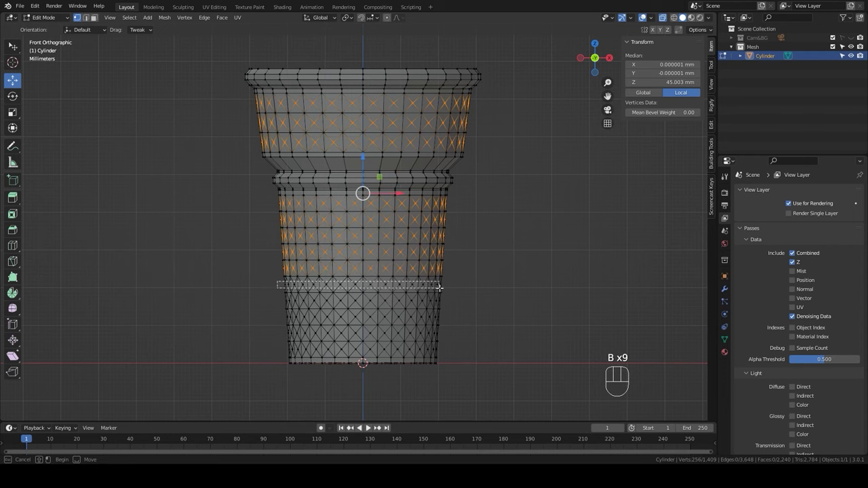
key("b")
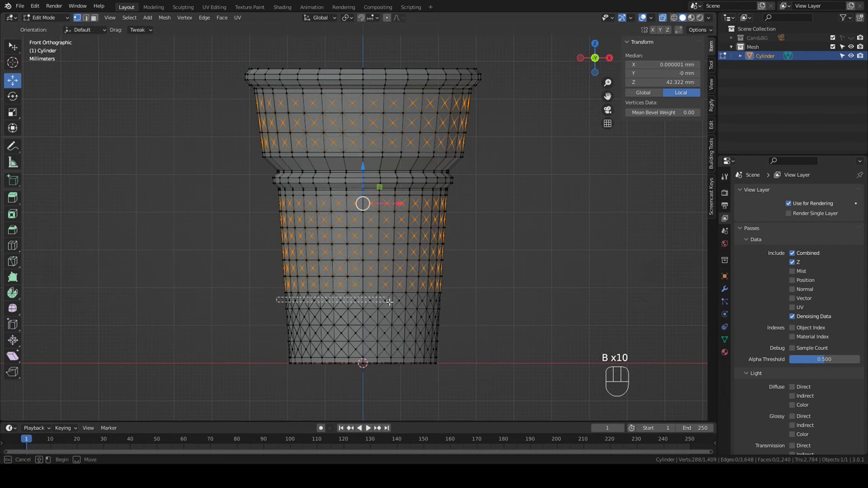
key("b")
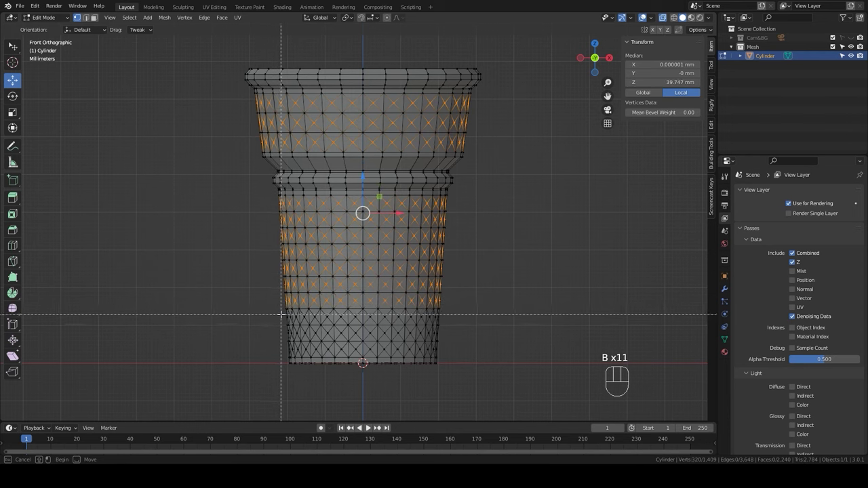
key("b")
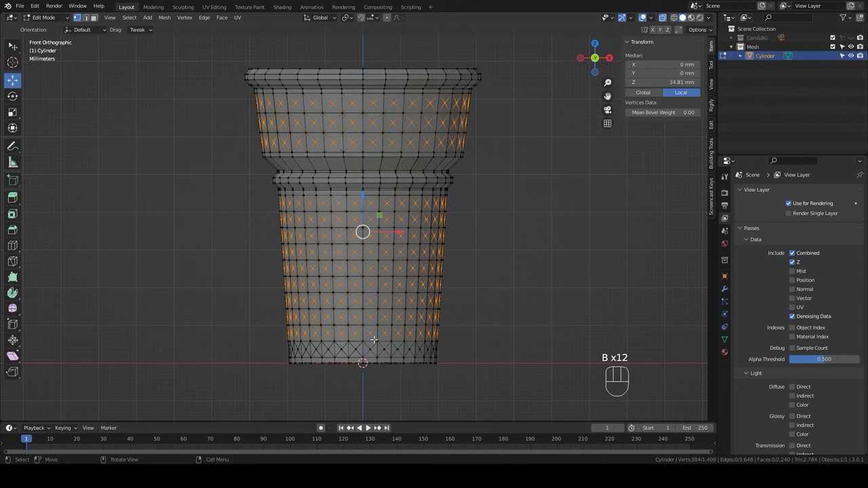
key("b")
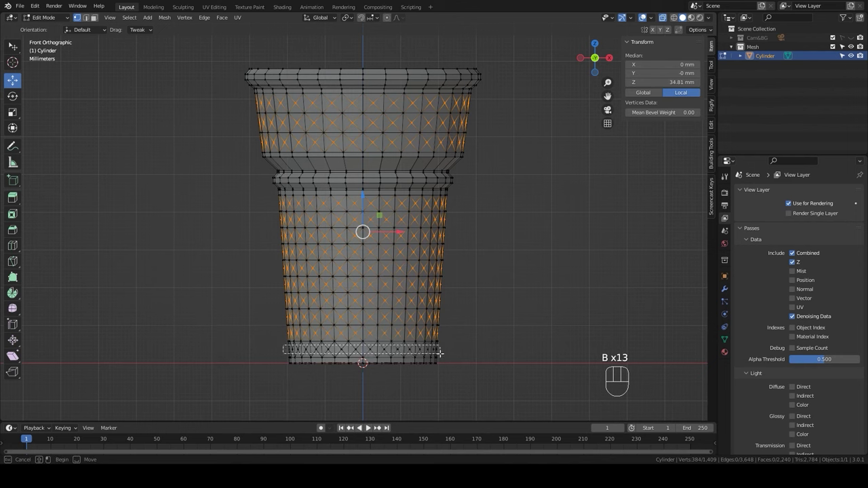
- Scale the selected rows inward in X/Y so the poked faces form waffle pyramids
key("s")
key("shift+z")
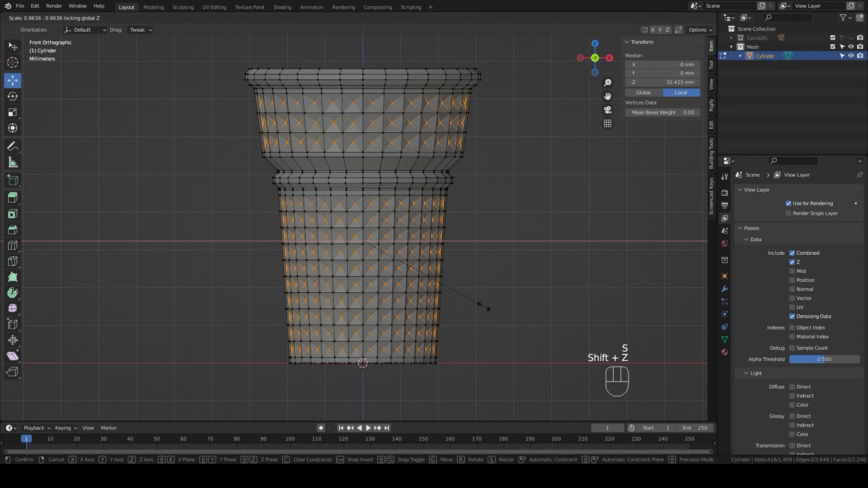
left_click(482, 304)
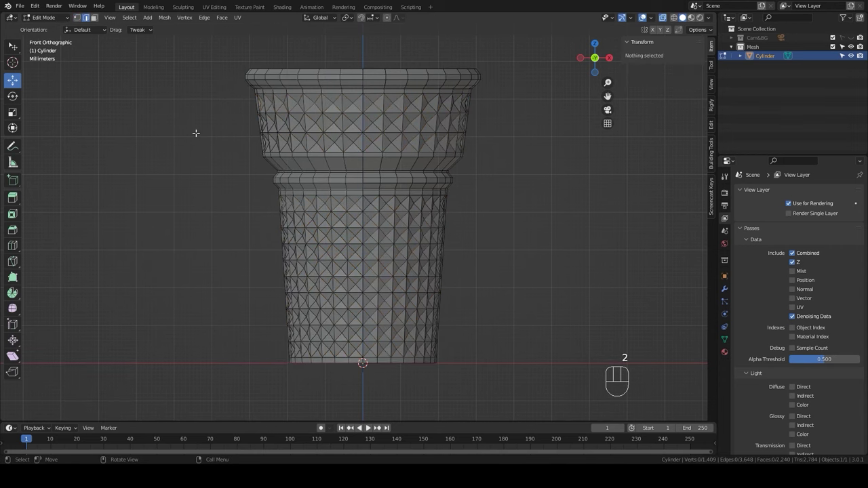
- In face select mode, select the upper band's faces and box-add the lower band's
key("b")
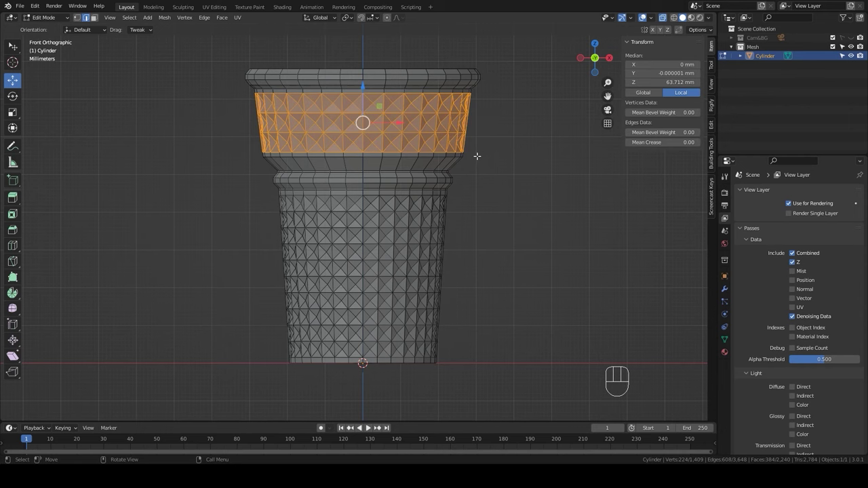
key("b")
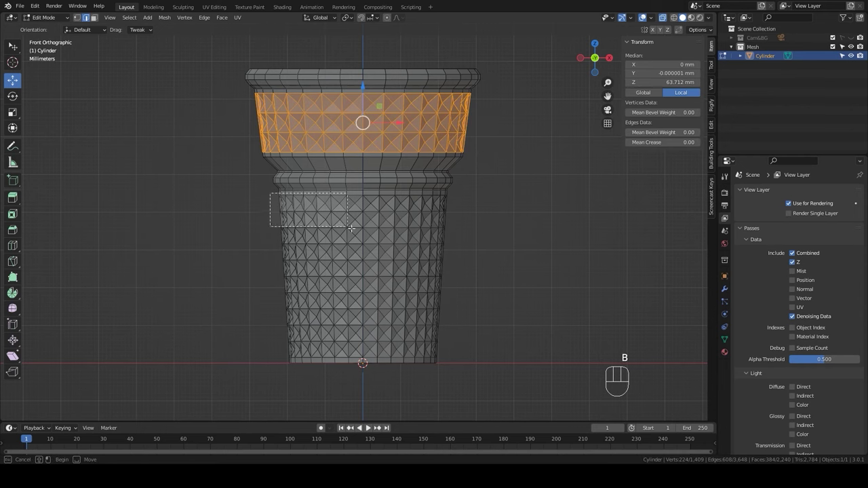
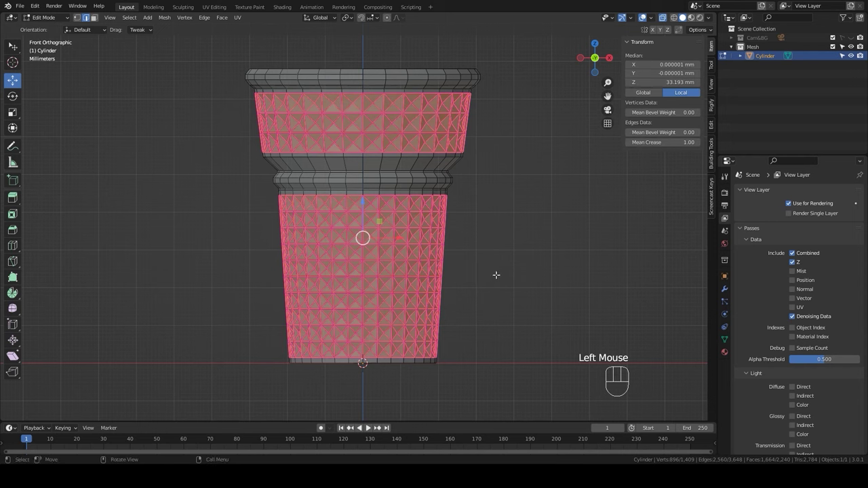
- Apply crease 1 to the waffle edges, return to Object Mode and select the cone
left_click(663, 19)
key("Tab")
left_click(532, 246)
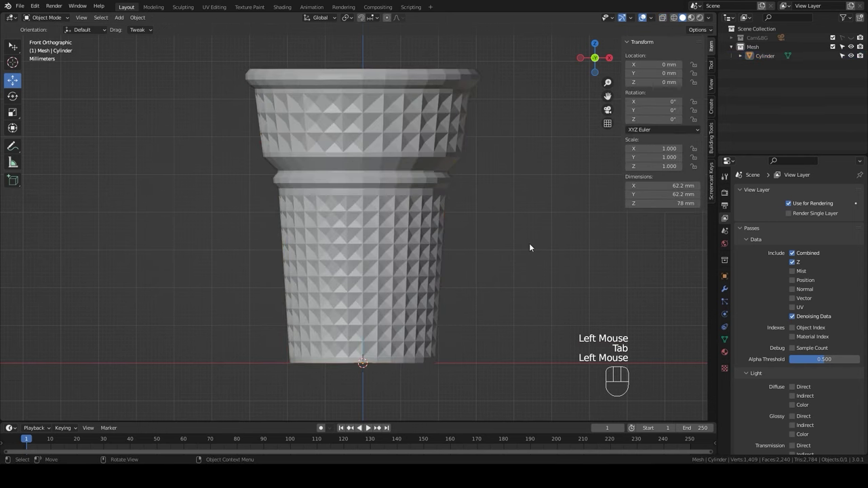
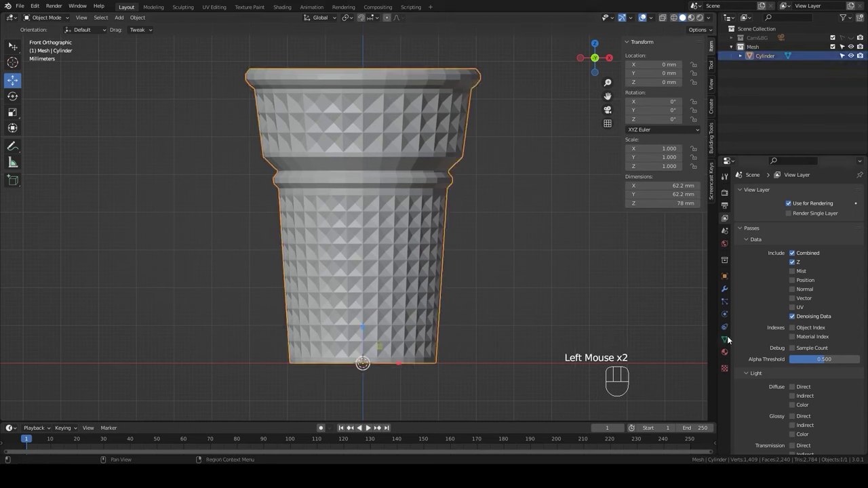
- Add a Subdivision Surface modifier at viewport level 2, then view inside the cone with X-ray
left_click(728, 289)
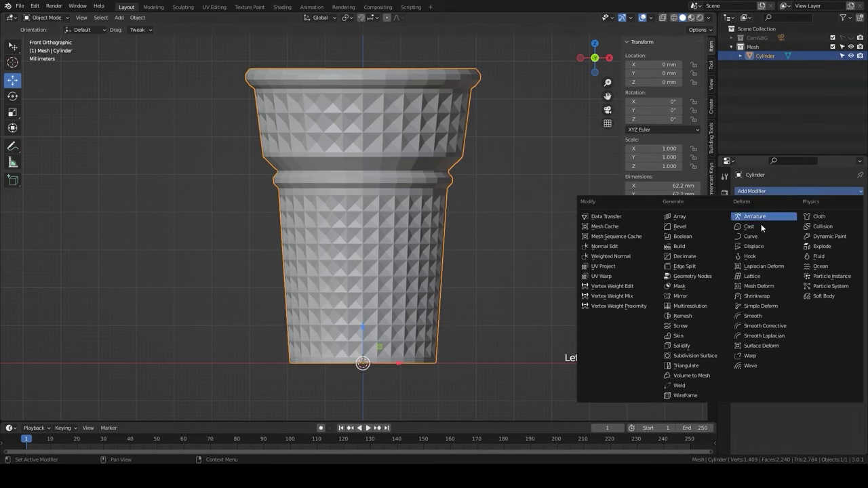
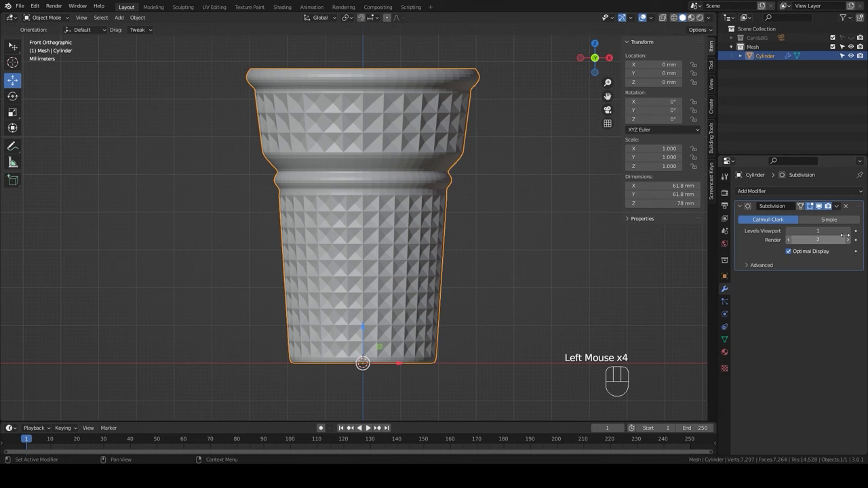
left_click(851, 233)
left_click_drag(420, 275, 539, 271)
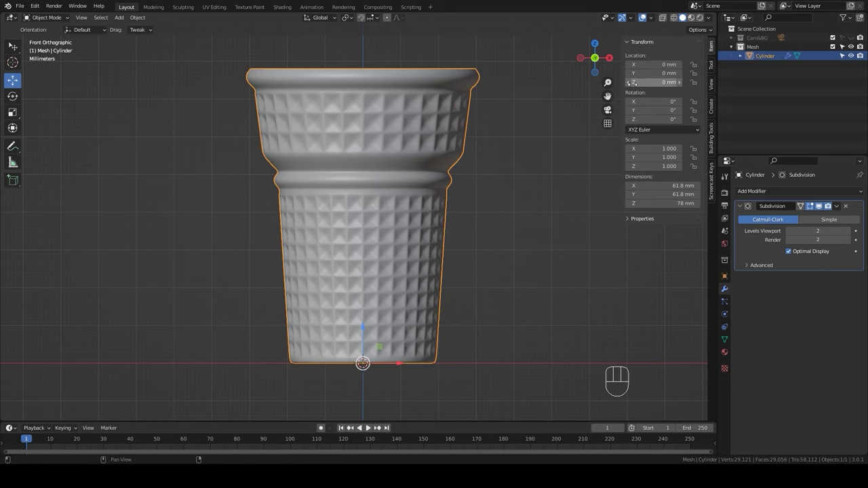
left_click(666, 20)
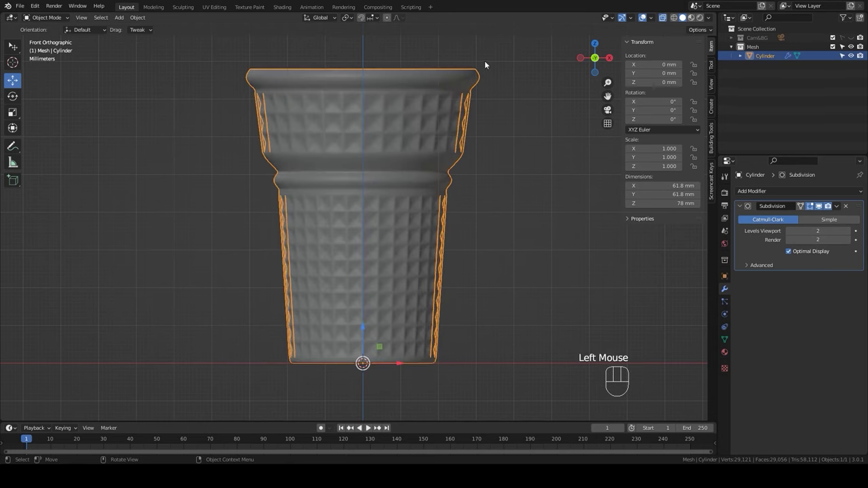
left_click_drag(469, 88, 471, 119)
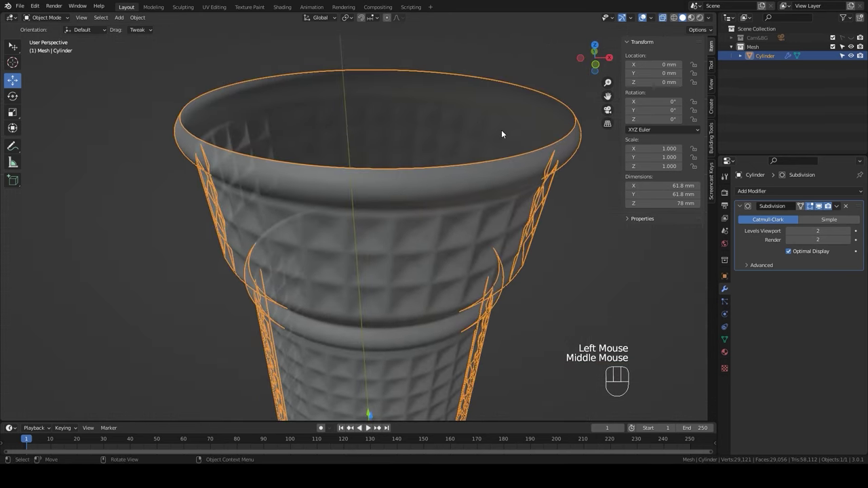
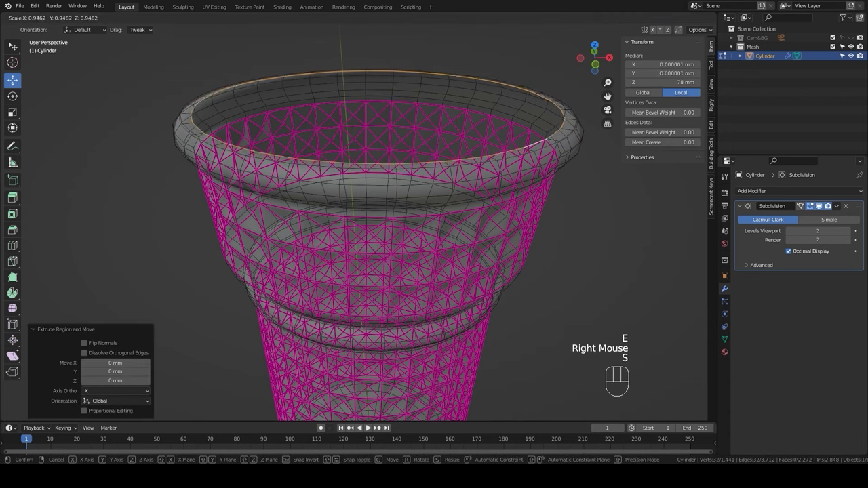
- Extrude the rim loop inward, shrink the new ring and drop it down into the cone
left_click(603, 138)
key("KP_1")
key("e")
key("z")
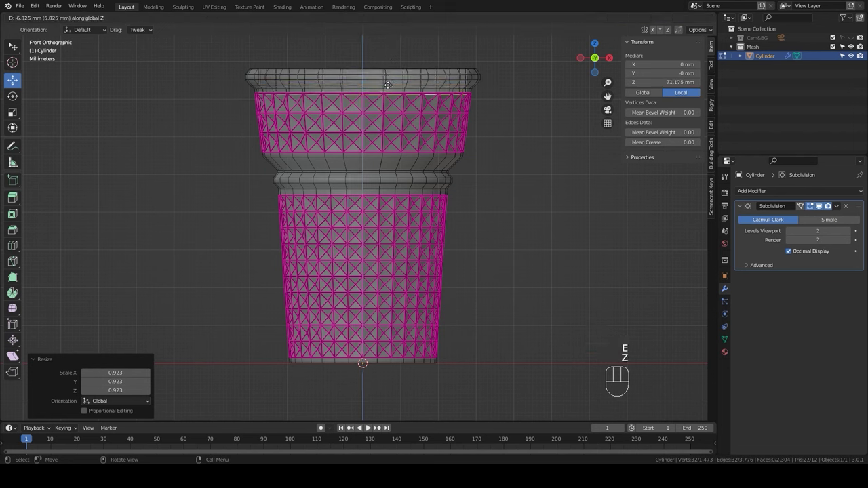
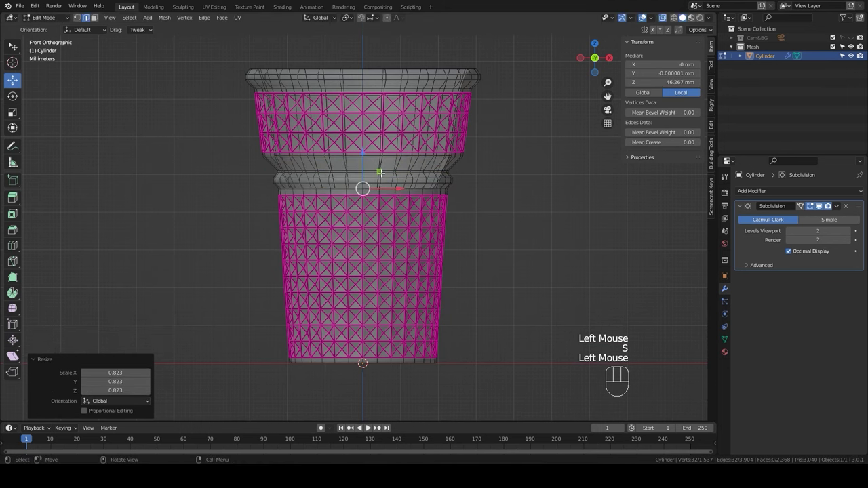
- Extrude the inner ring straight down along Z to form the deep inner wall
key("e")
key("z")
left_click(385, 334)
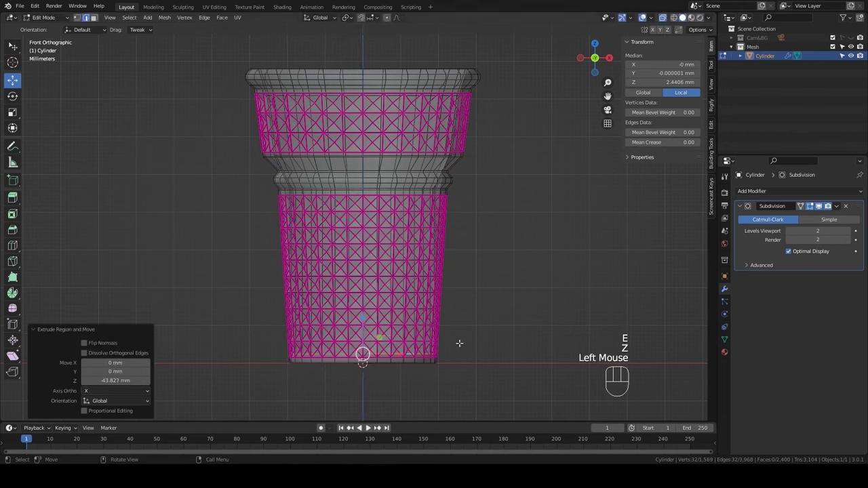
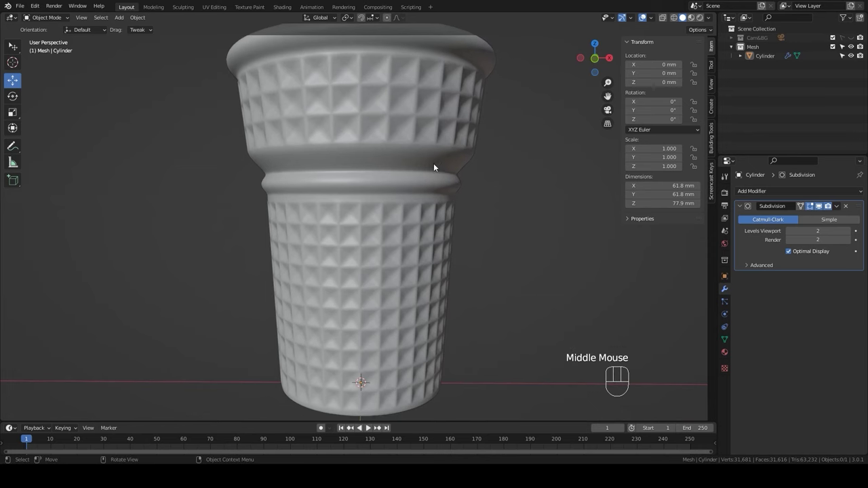
- Re-enter the cone's mesh editing to add an edge loop just above the waist collar
left_click(440, 157)
key("Tab")
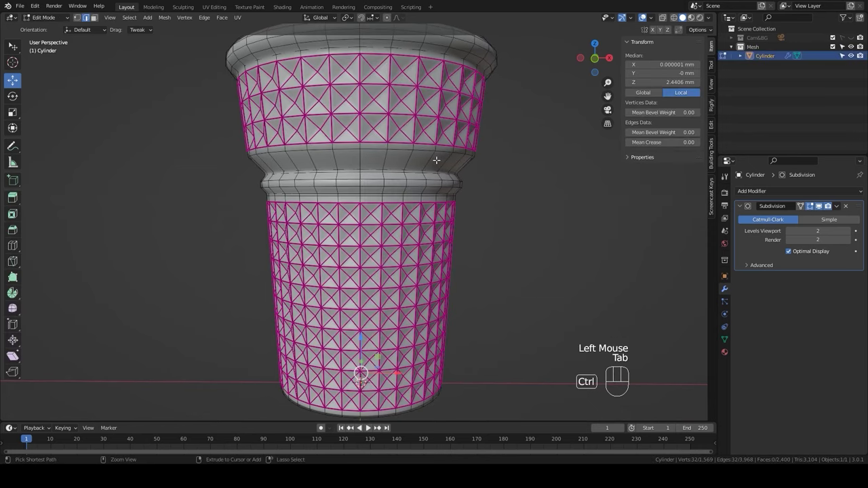
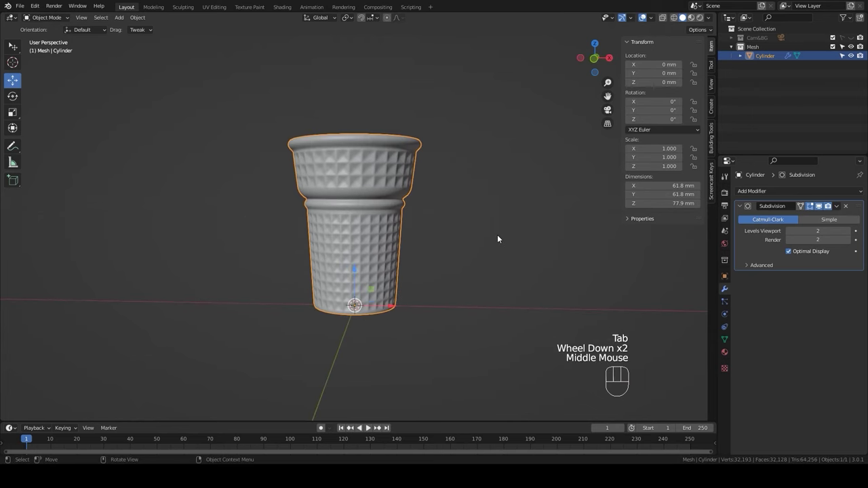
scroll("up", 3)
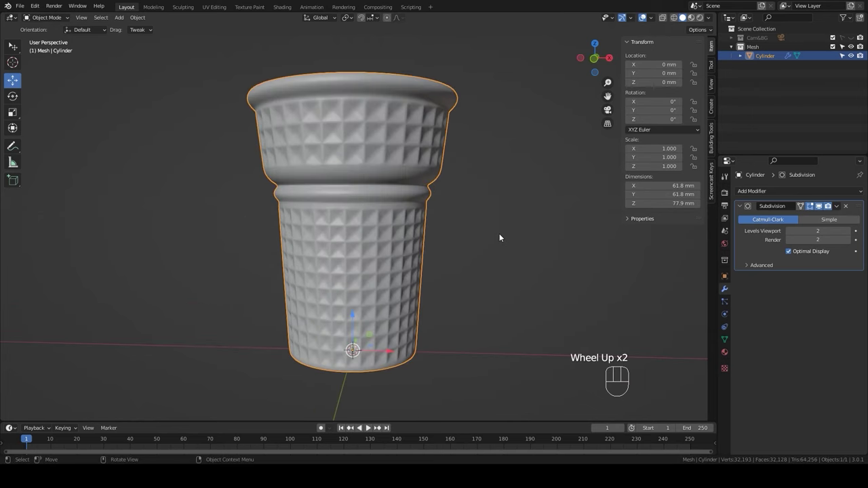
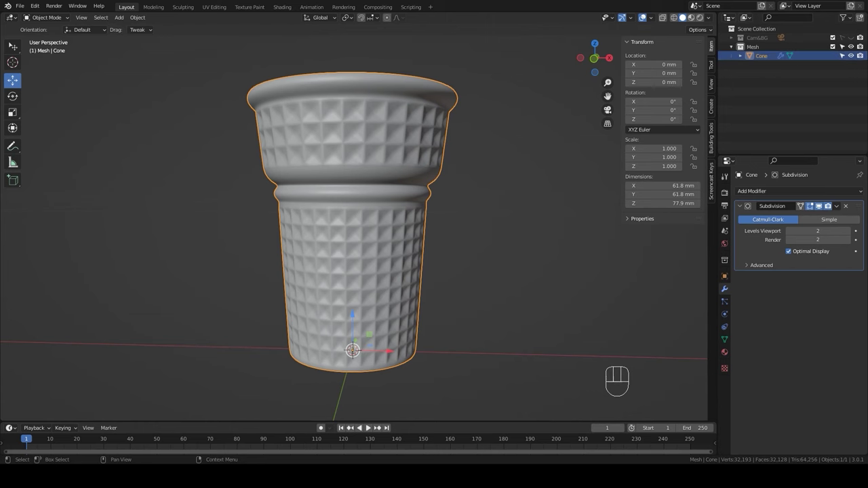
- Deselect the cone, frame the space above it in front view and bring up the add-object curve list
left_click(847, 56)
key("KP_1")
left_click_drag(456, 223, 457, 320)
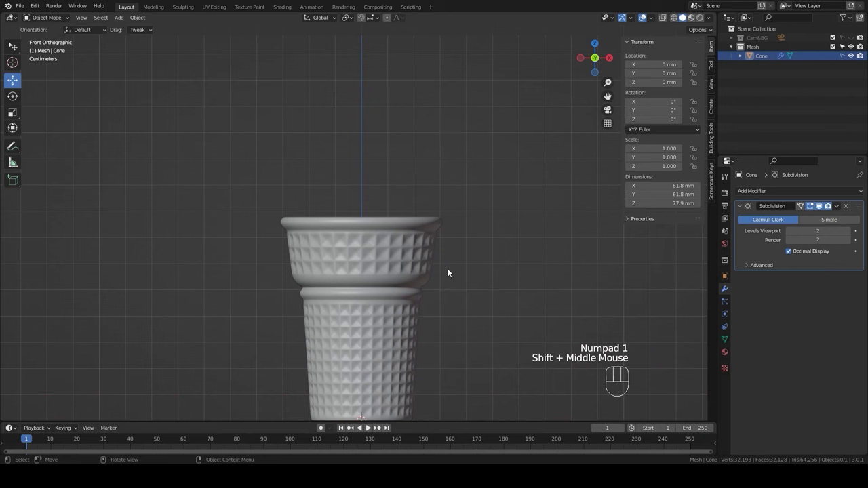
key("shift+a")
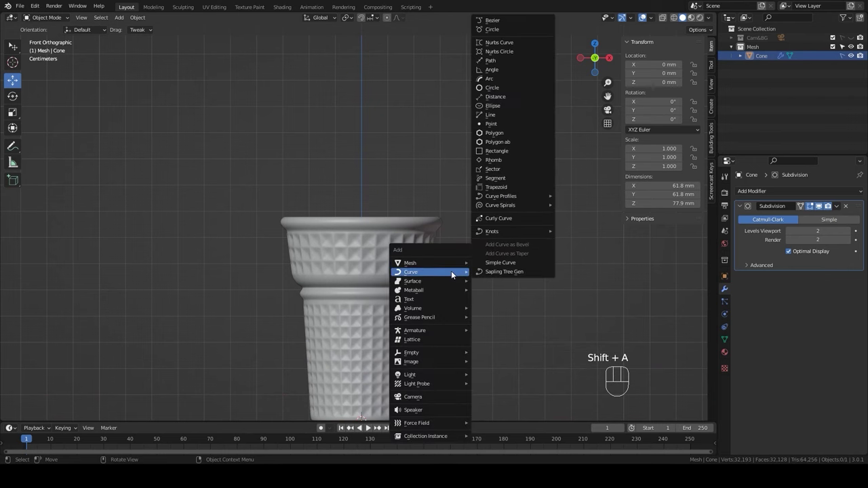
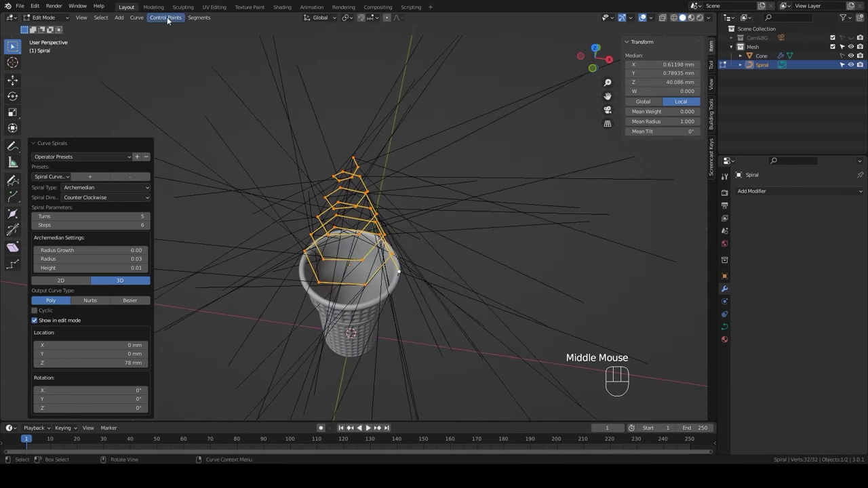
- Set the spiral's spline type to Bezier and its handle type to Automatic
left_click_drag(142, 19, 241, 124)
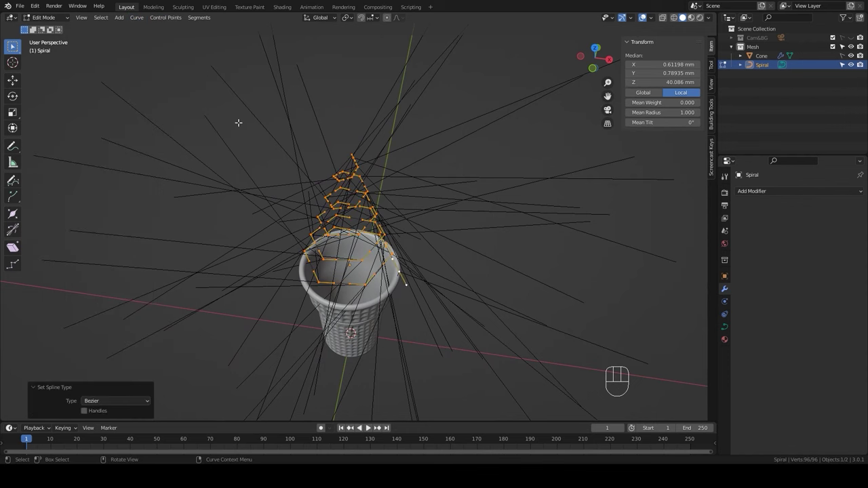
left_click_drag(161, 19, 296, 91)
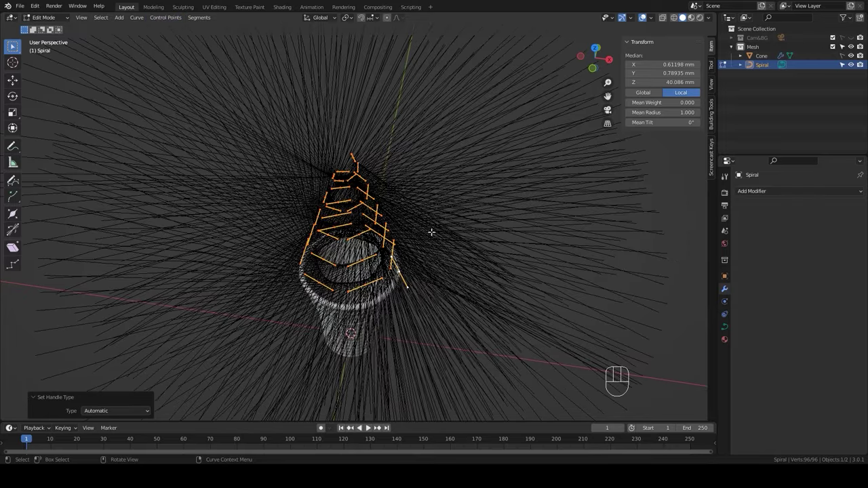
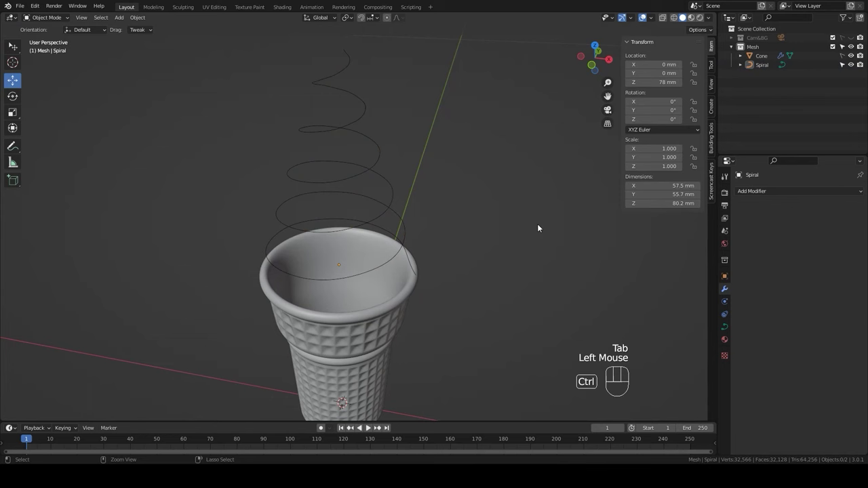
- Select the spiral curve and view it straight from the side
left_click_drag(453, 319, 387, 288)
left_click(322, 228)
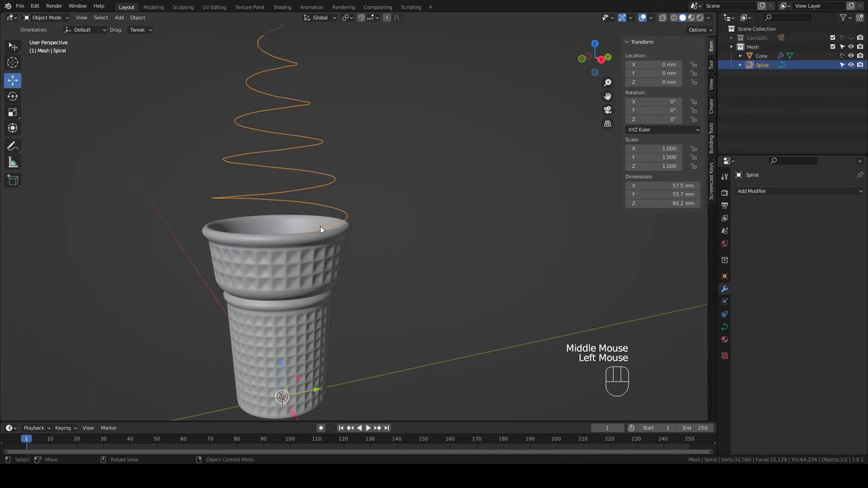
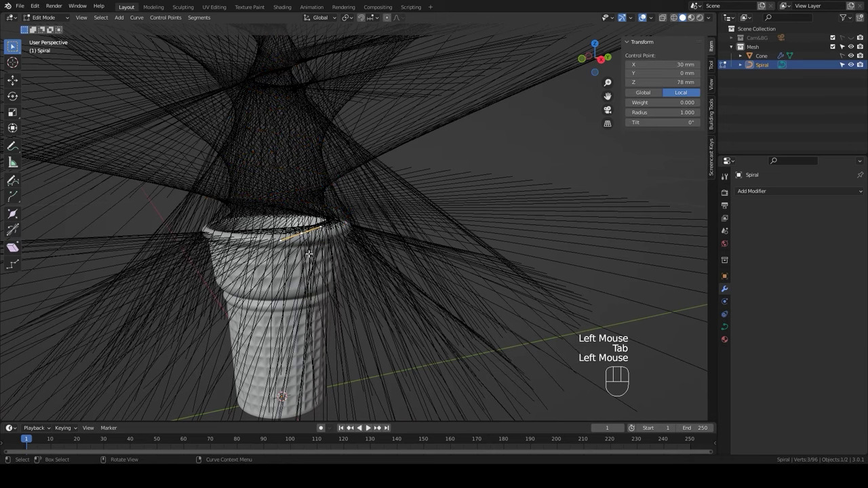
key("KP_3")
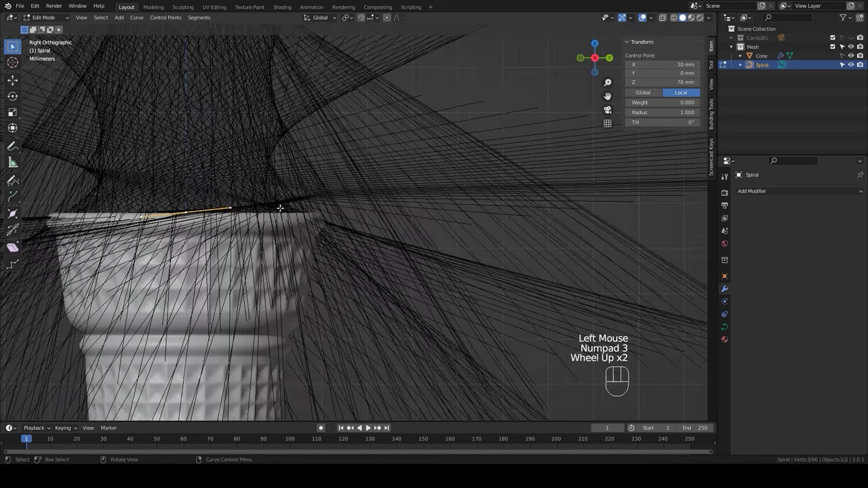
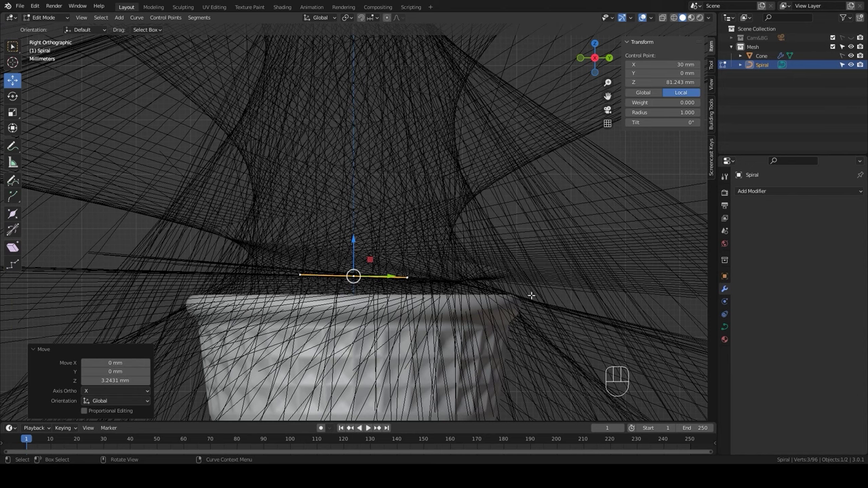
- Grow the point selection three times and scale it flat along Z so the coils shorten toward the rim
key("ctrl+KP_Add")
key("ctrl+KP_Add")
key("ctrl+KP_Add")
key("s")
key("z")
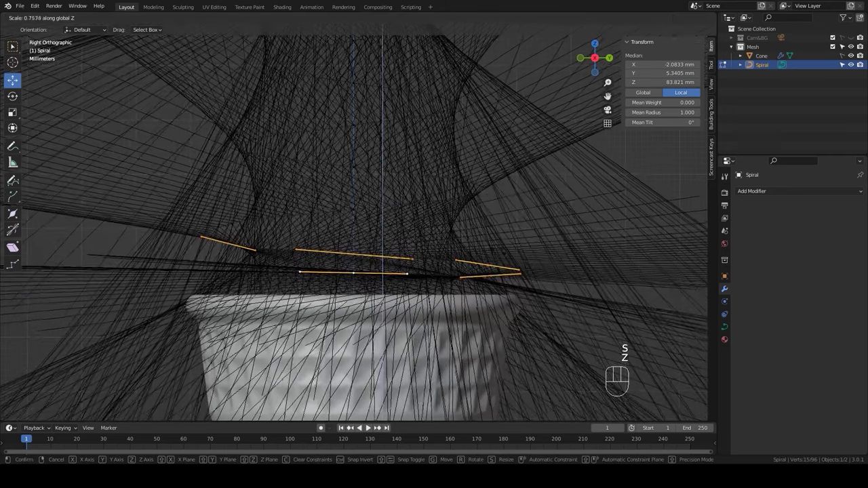
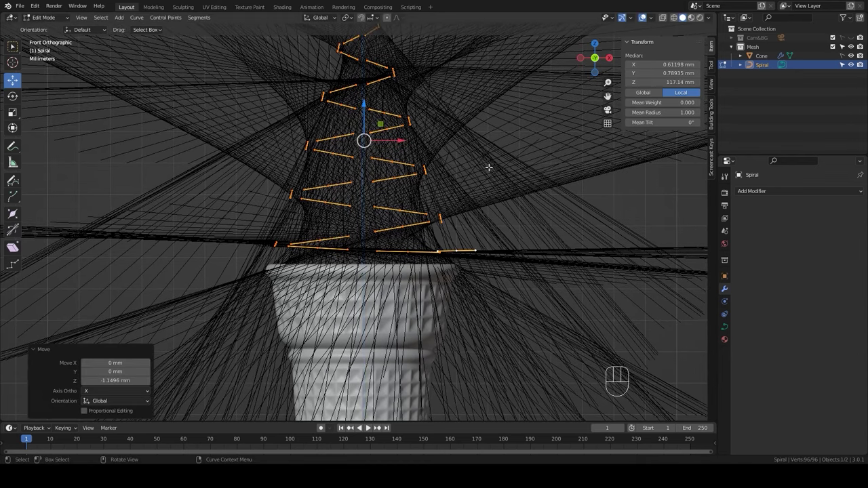
key("Tab")
left_click(521, 206)
scroll("down", 3)
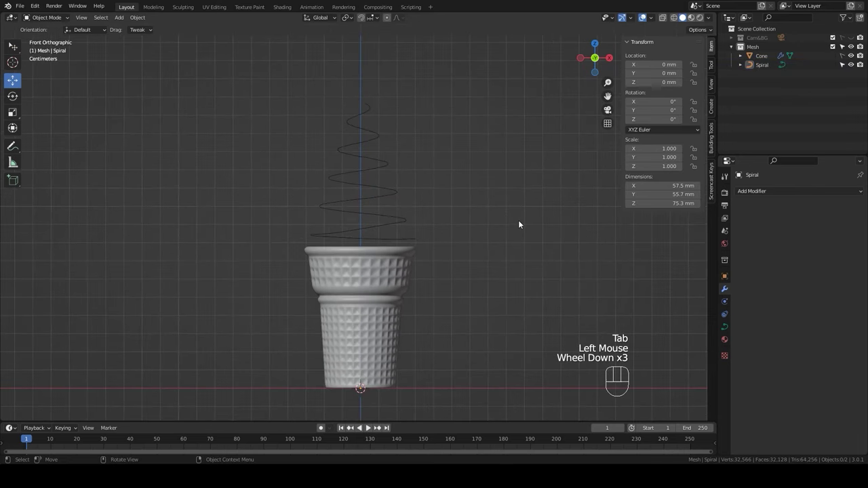
- Hide the Cone in the Outliner and orbit around the lone spiral
scroll("down", 3)
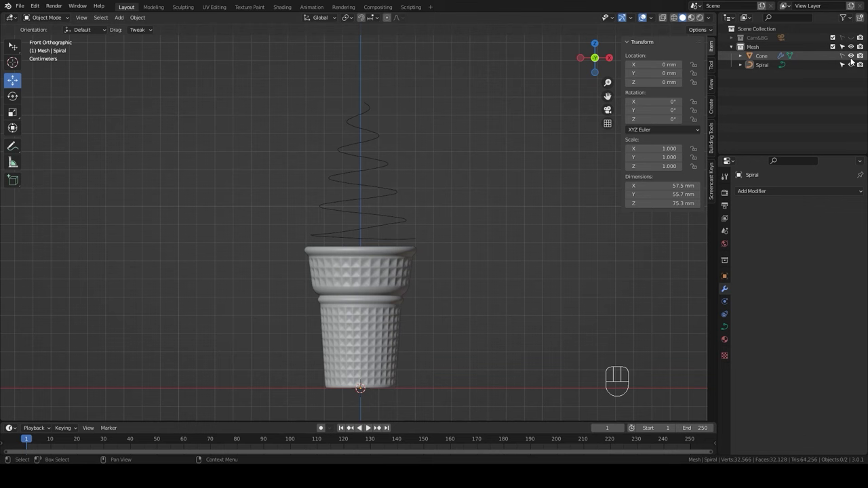
left_click(852, 57)
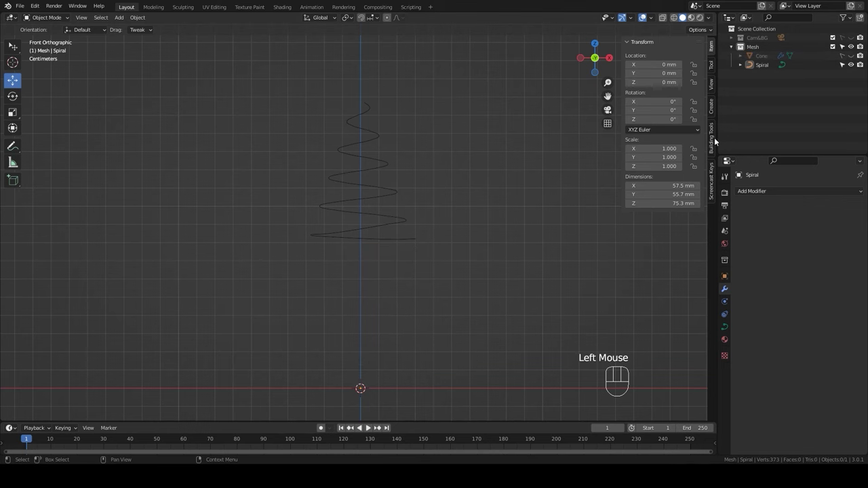
scroll("down", 3)
left_click_drag(462, 272, 461, 294)
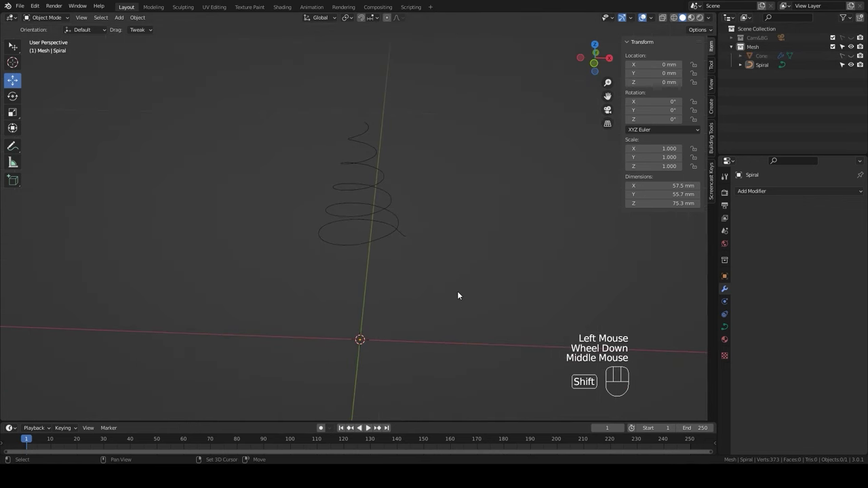
- Add a 12-vertex circle, checker-deselect its points in top view and scale alternates inward into a star
key("shift+a")
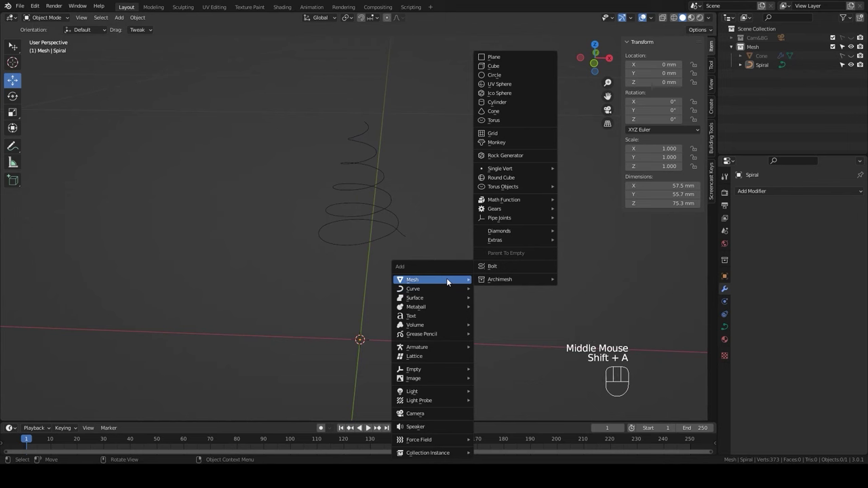
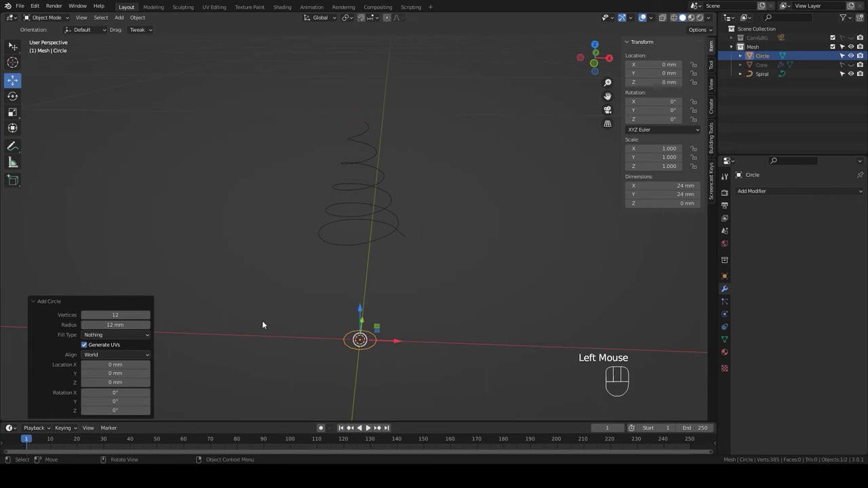
key("KP_7")
scroll("up", 3)
key("Tab")
key("1")
left_click_drag(131, 16, 151, 93)
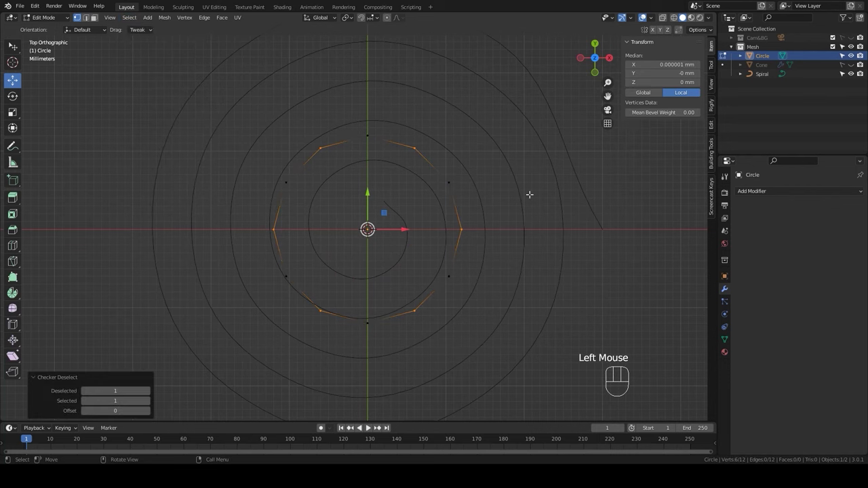
key("s")
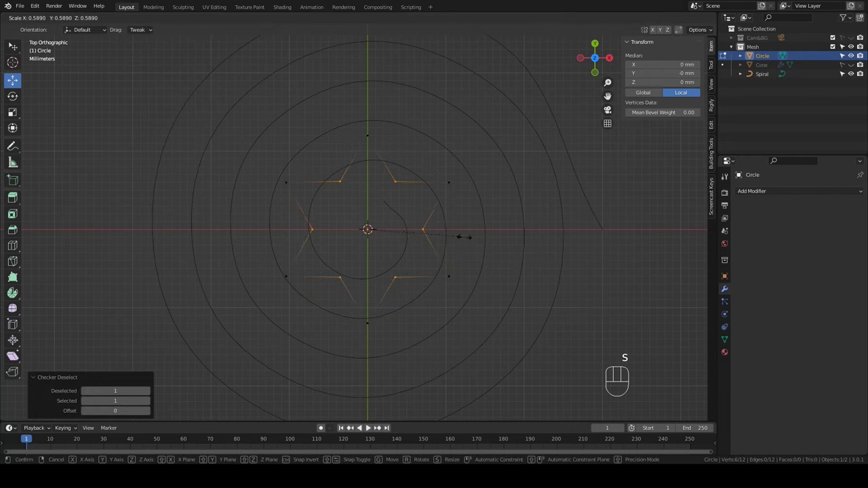
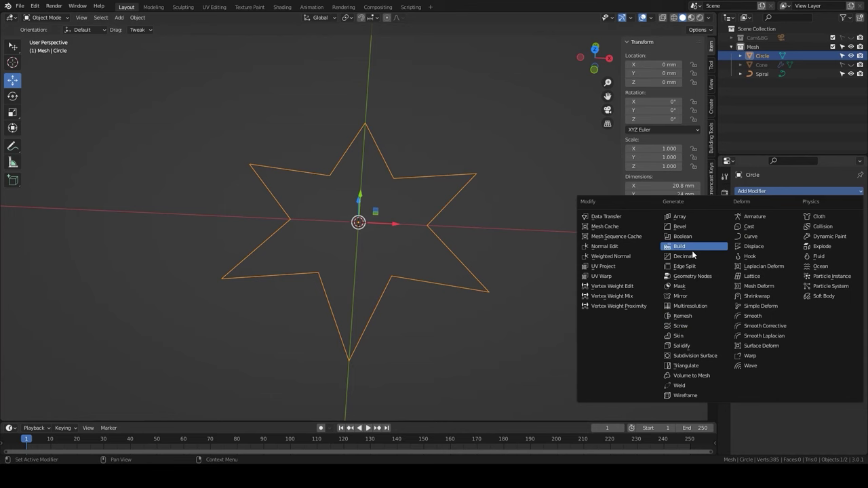
- Sweep the star with a Screw modifier into a twisted column and flip its normals
left_click(678, 326)
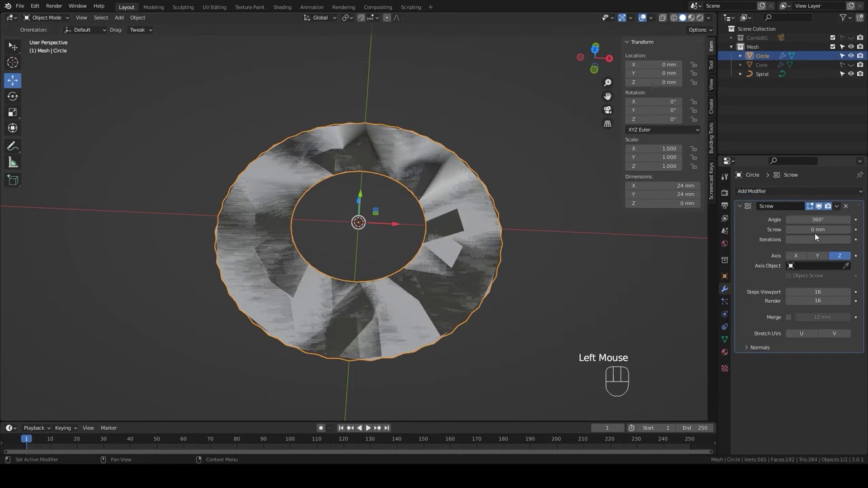
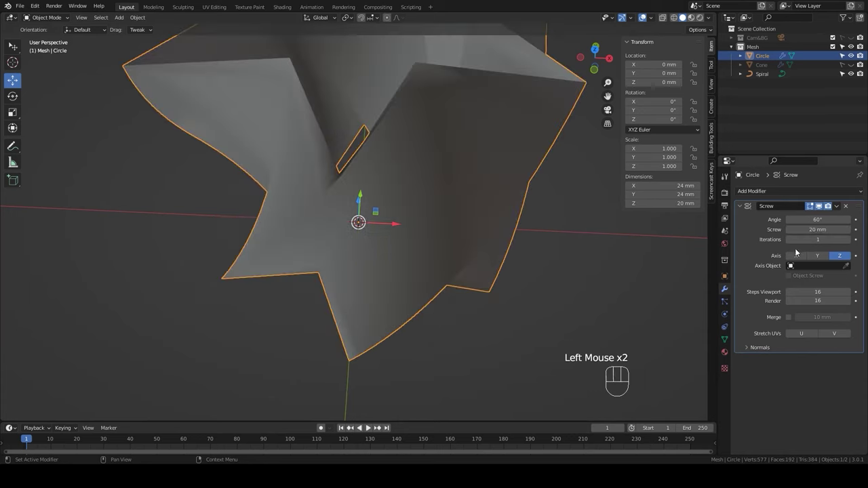
scroll("down", 3)
left_click_drag(471, 268, 651, 18)
left_click_drag(651, 19, 730, 291)
left_click(751, 352)
left_click(790, 383)
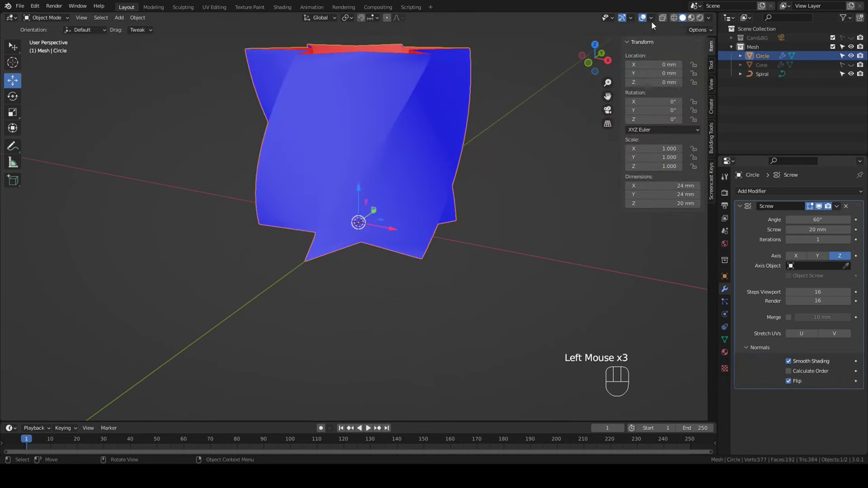
left_click_drag(654, 18, 747, 293)
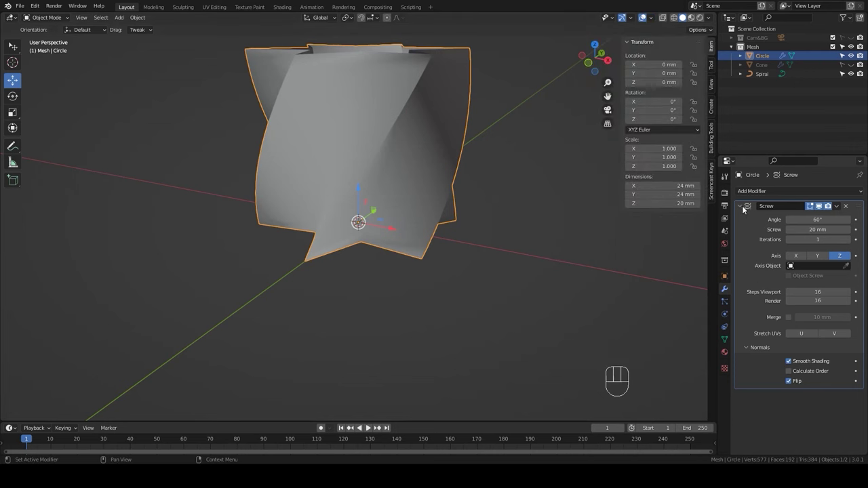
left_click(744, 207)
scroll("down", 3)
- Add an Array modifier with constant Z offset 20 mm instead of relative, merging seams at 0.1 mm
left_click_drag(427, 265, 777, 192)
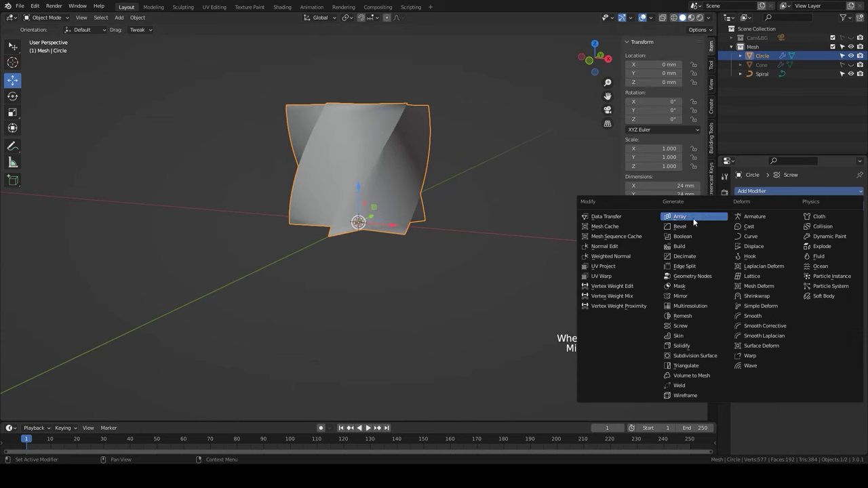
left_click(696, 221)
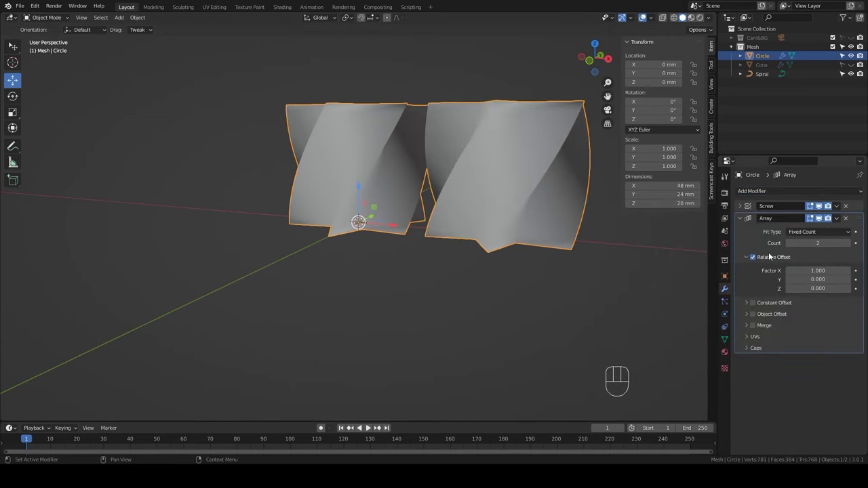
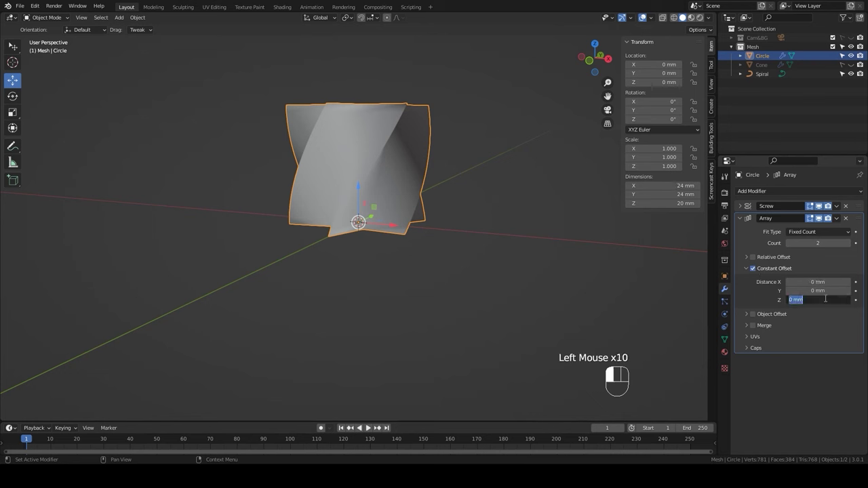
left_click(740, 288)
left_click(756, 327)
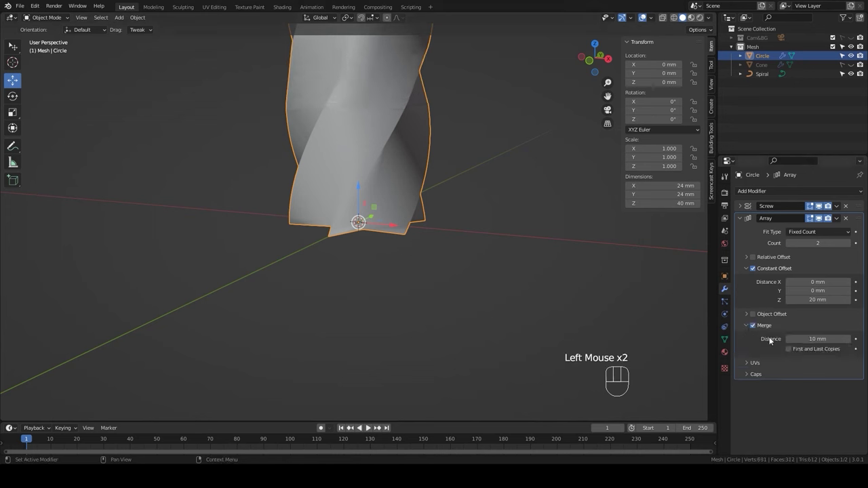
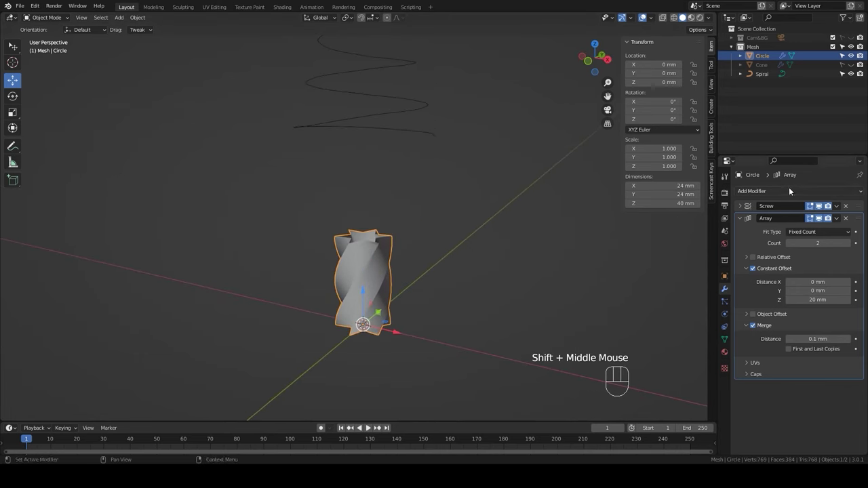
left_click(744, 219)
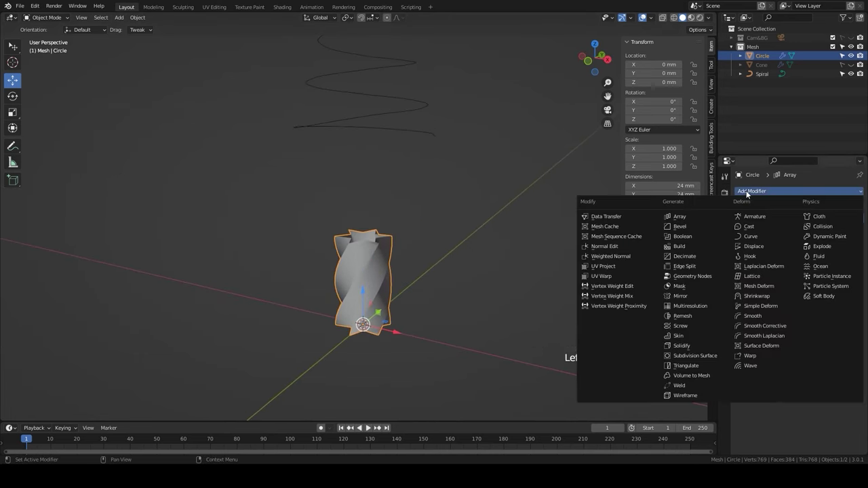
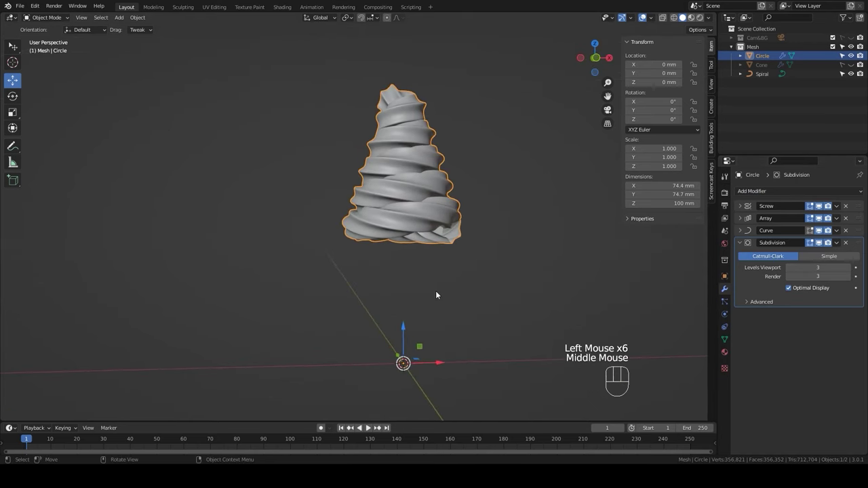
- View the subdivided, spiral-wrapped swirl straight from the front
key("KP_1")
scroll("up", 3)
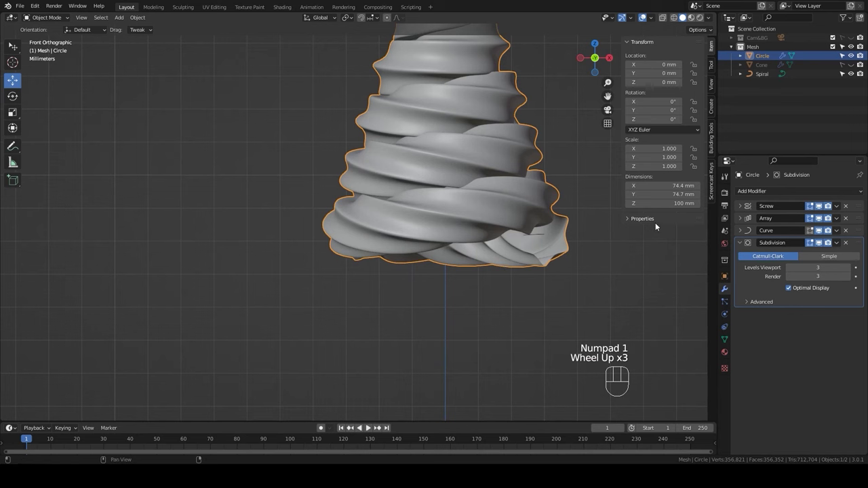
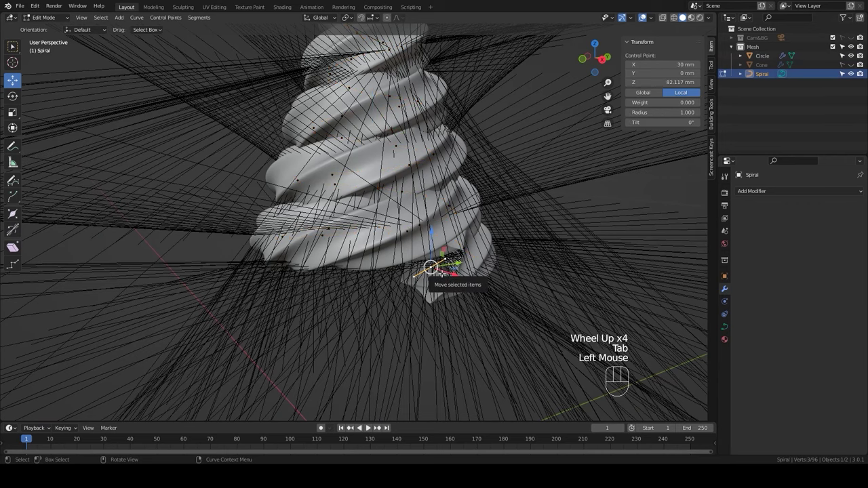
- From top view, rotate the spiral points, pull one inward and thicken its radius so the coils sit on the cone
key("KP_7")
key("r")
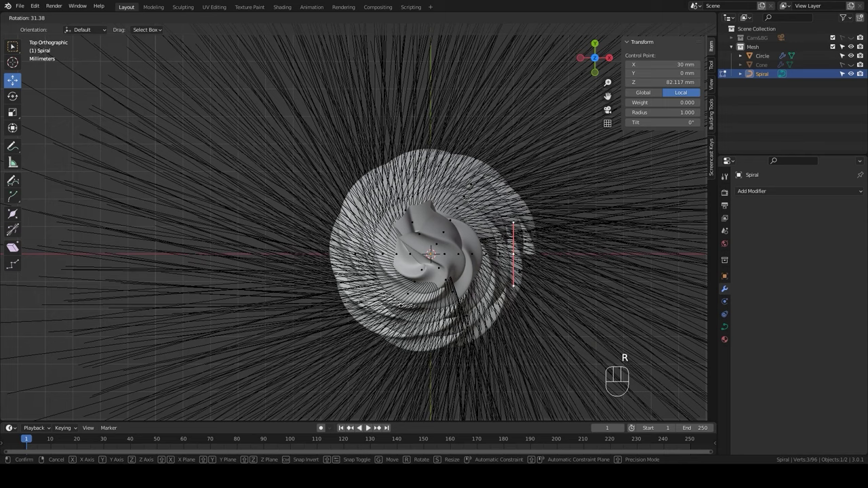
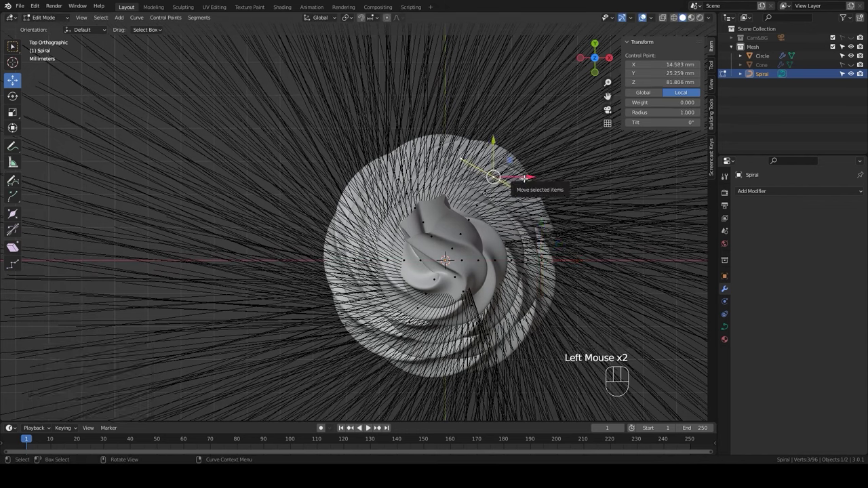
key("g")
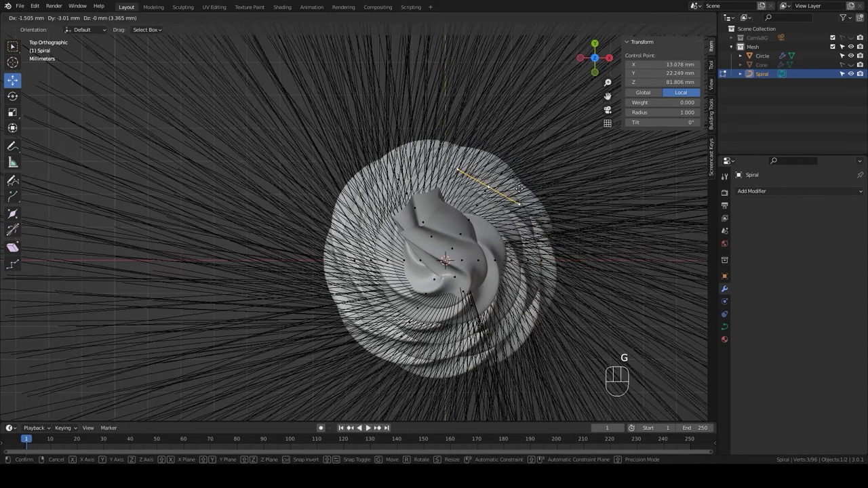
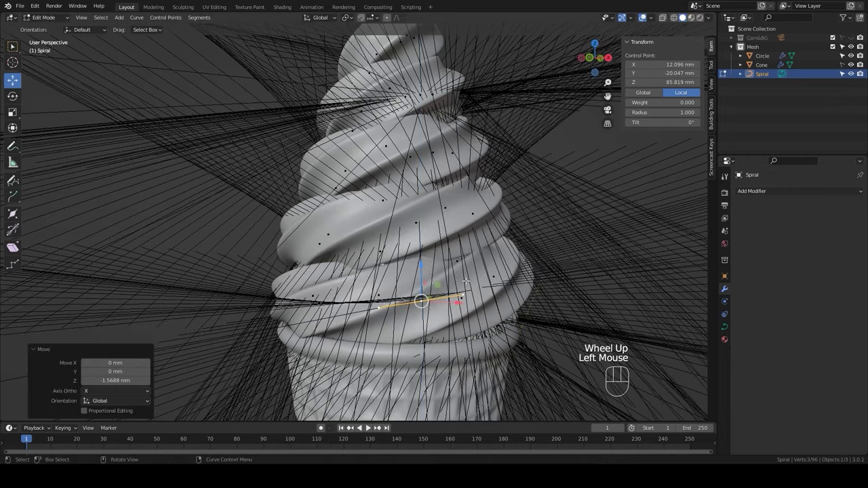
key("alt+s")
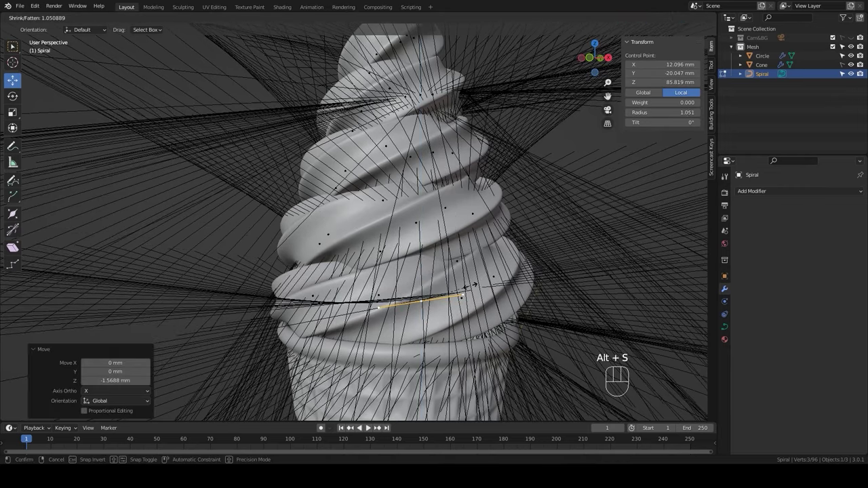
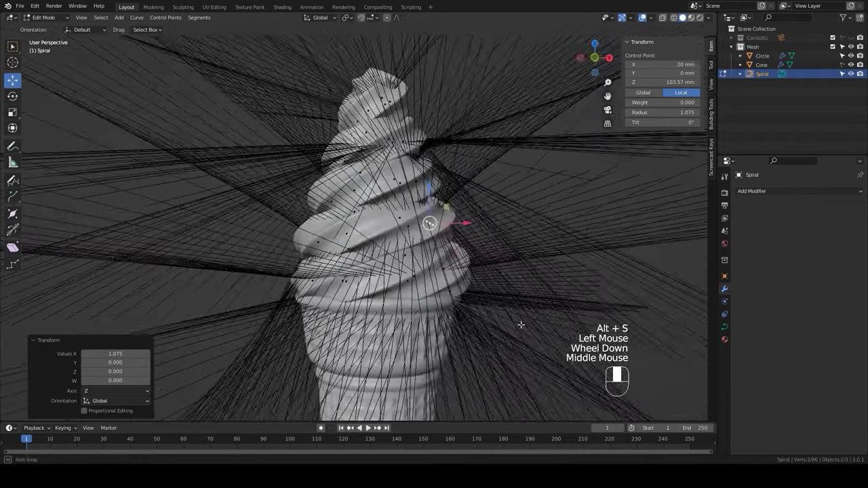
key("Tab")
left_click(519, 310)
left_click_drag(498, 323, 269, 320)
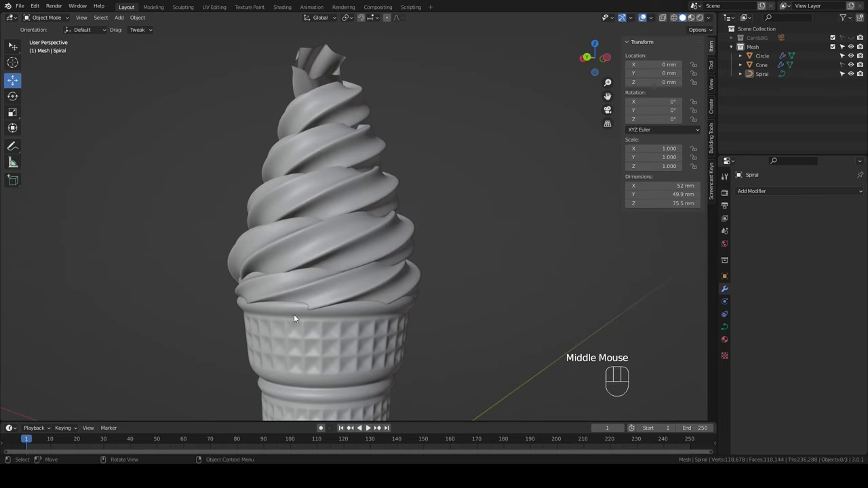
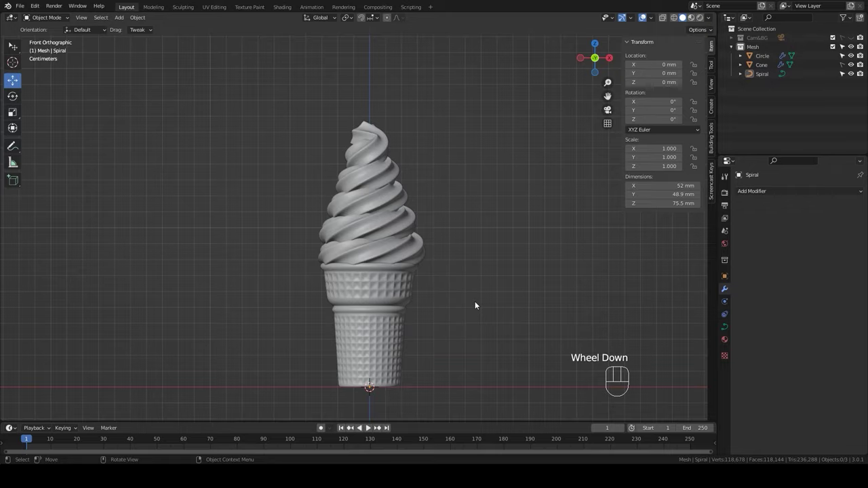
- Raise the spiral's top point about 13 mm with proportional editing and thin the tip's radius
key("Tab")
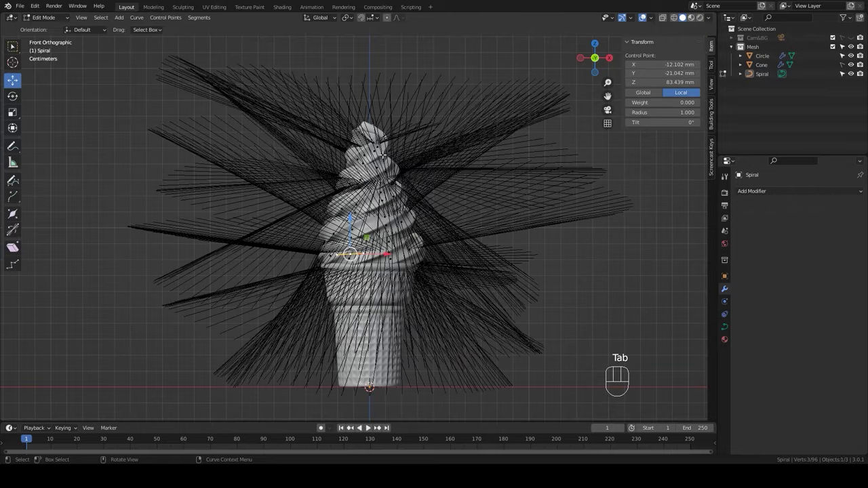
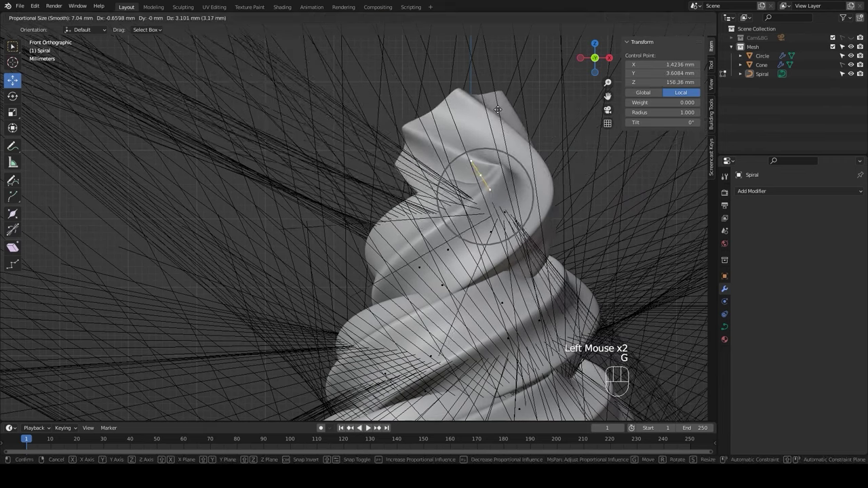
scroll("down", 3)
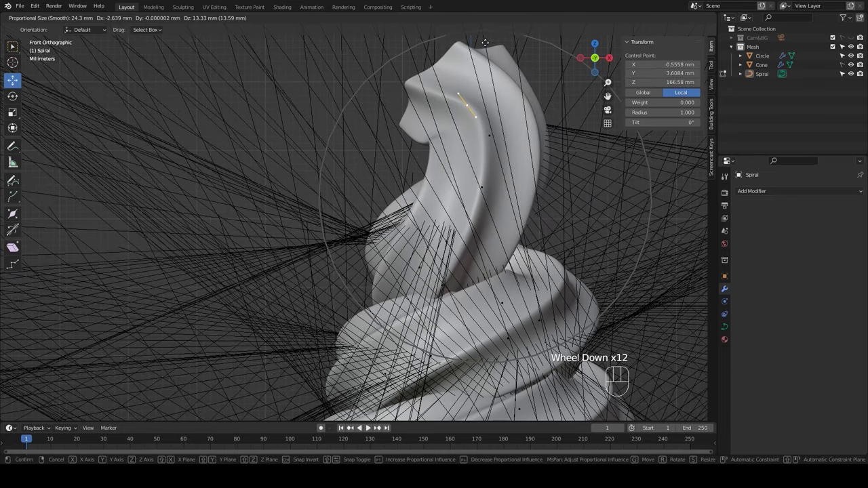
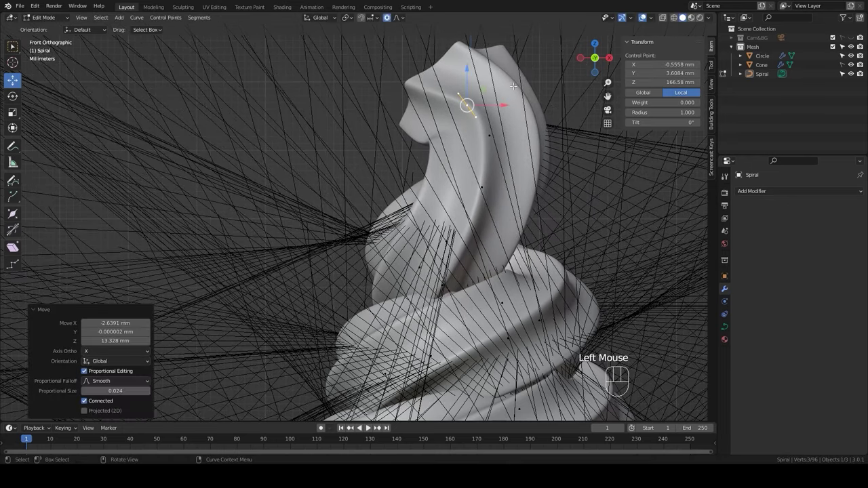
key("alt+s")
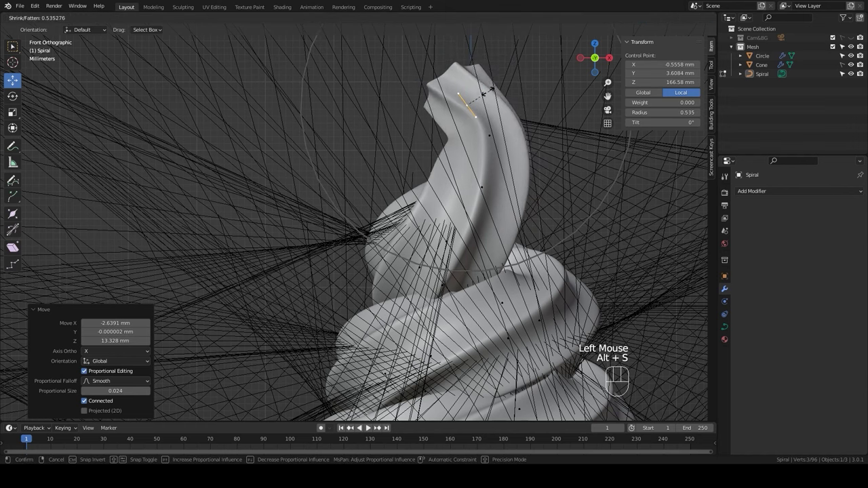
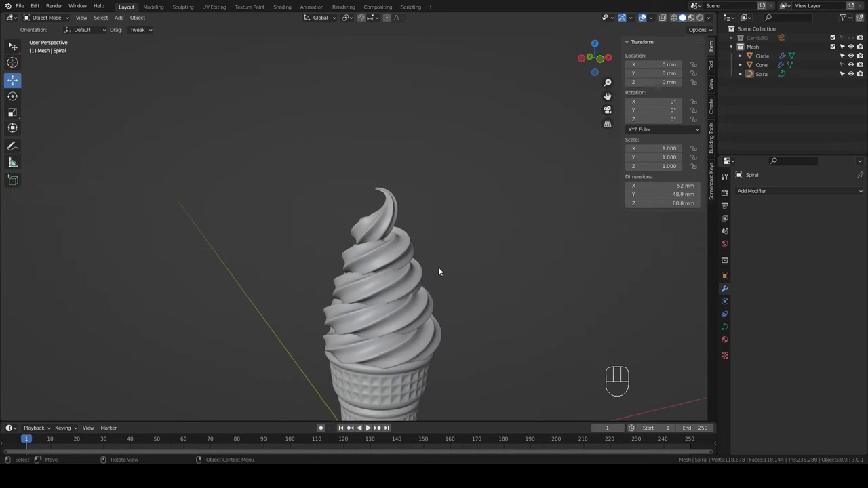
key("KP_1")
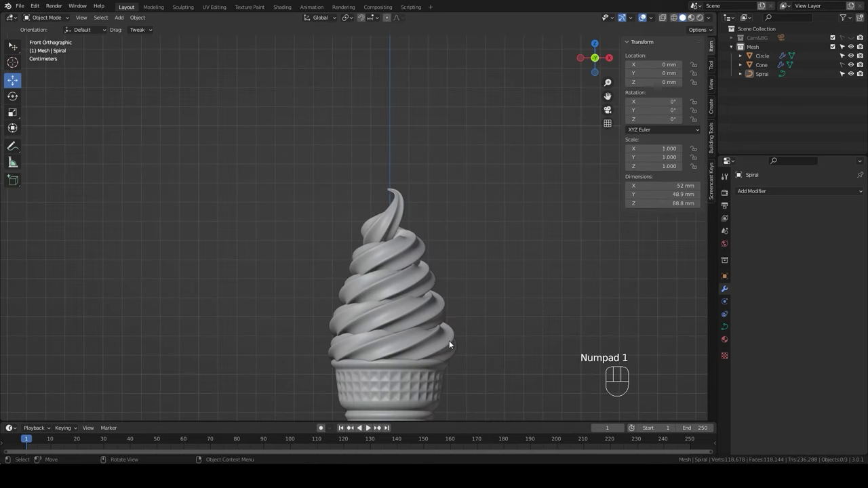
scroll("up", 3)
scroll("up", 3)
left_click_drag(450, 341, 422, 259)
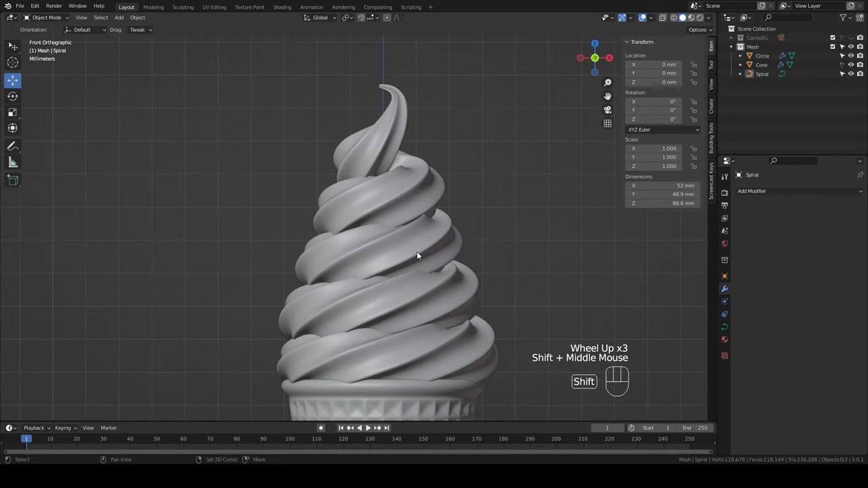
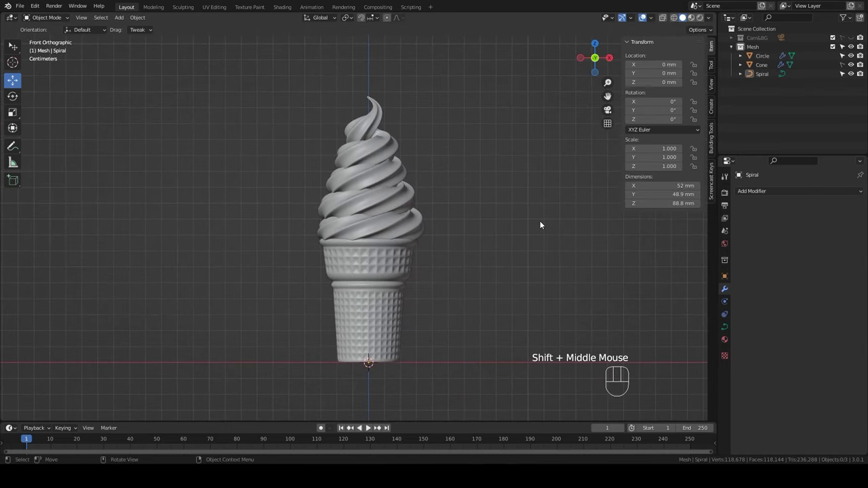
- Apply the swirl's screw, array and curve modifiers, then delete the spiral path object
left_click(385, 204)
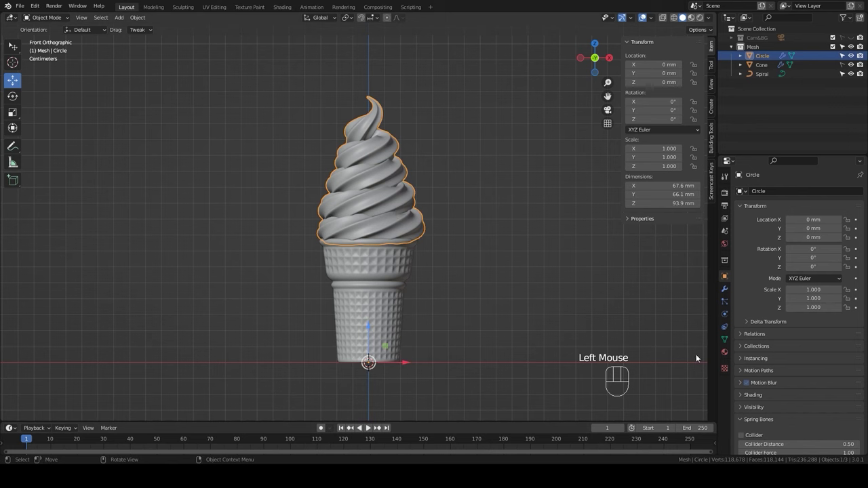
left_click(729, 292)
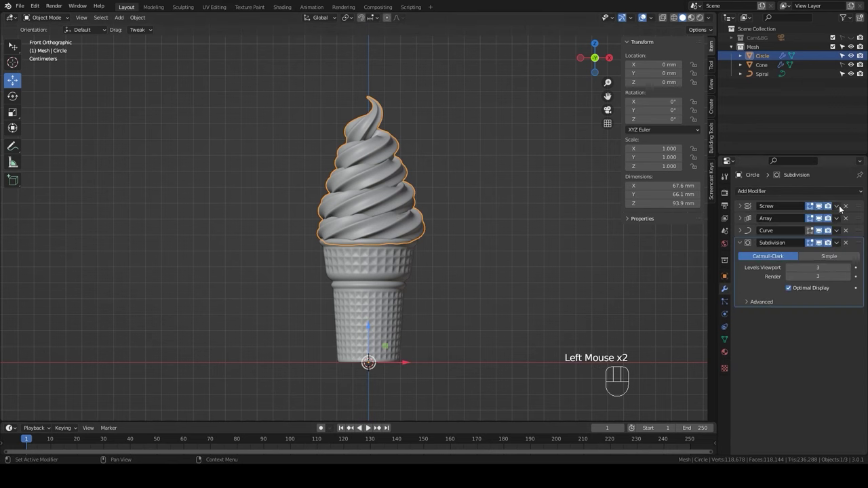
left_click_drag(840, 207, 813, 220)
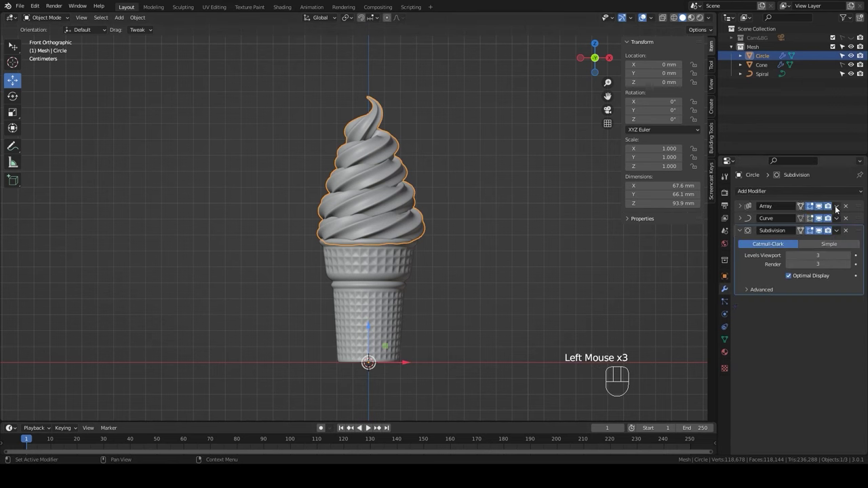
left_click_drag(837, 208, 802, 217)
left_click_drag(839, 204, 798, 219)
left_click(768, 75)
key("Delete")
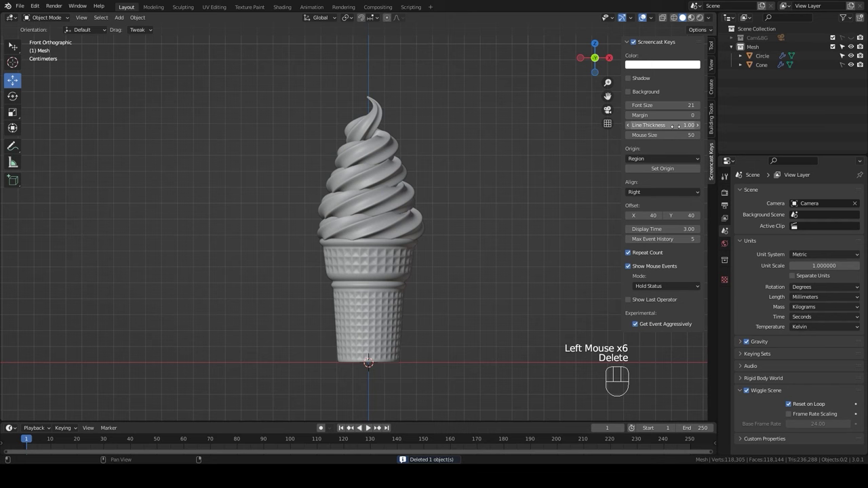
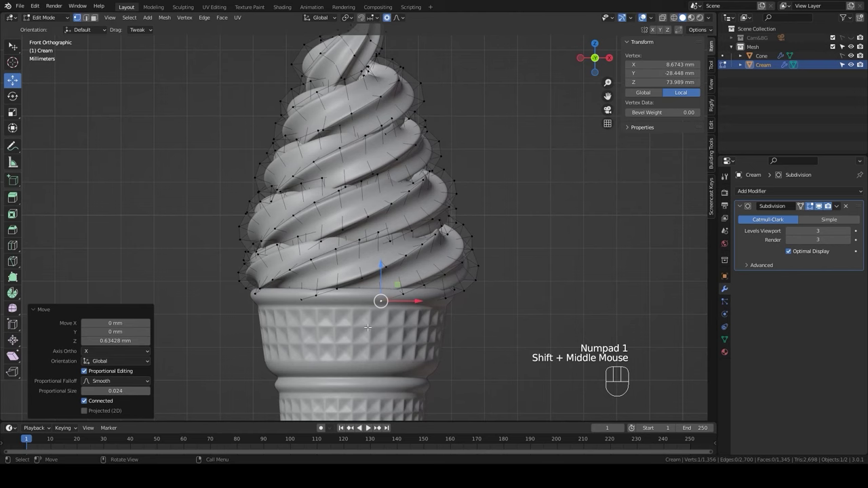
- Leave Edit Mode on the cream, deselect everything and orbit to a perspective view of the ice cream
scroll("down", 3)
key("Tab")
left_click(510, 272)
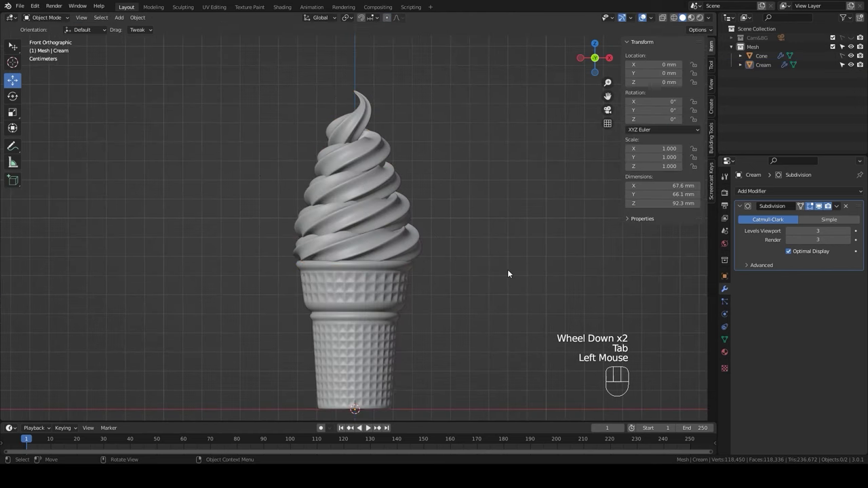
left_click_drag(494, 290, 503, 264)
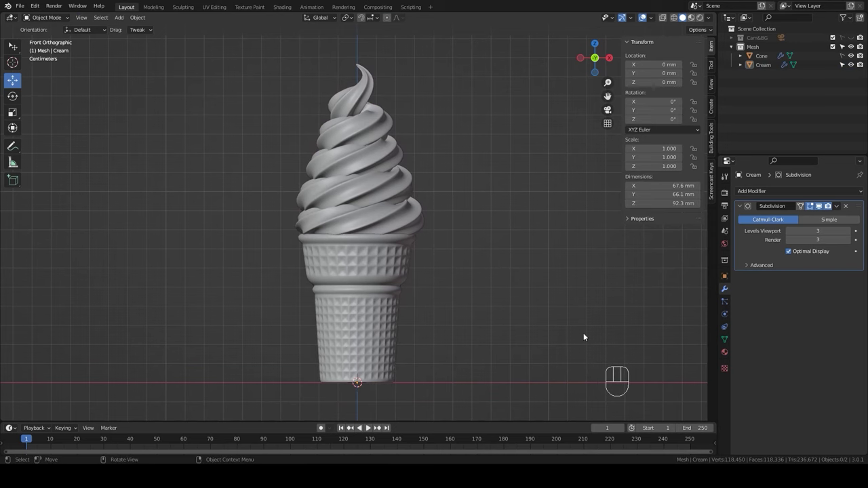
scroll("down", 3)
left_click_drag(494, 297, 843, 58)
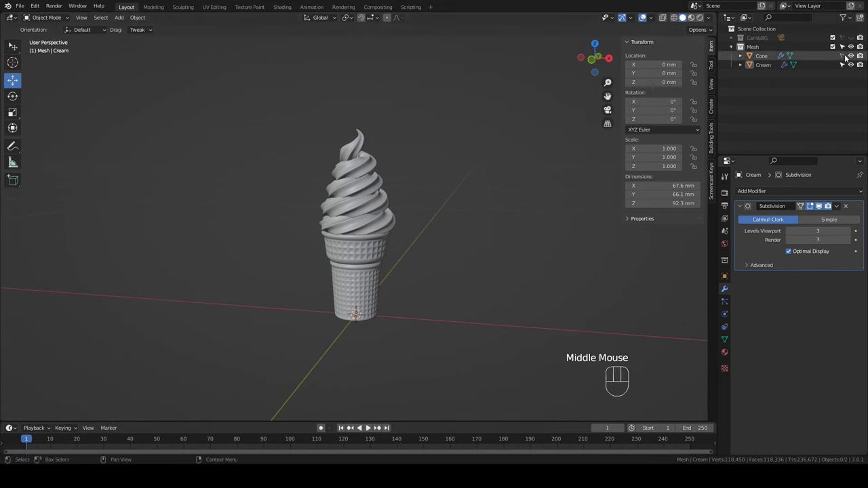
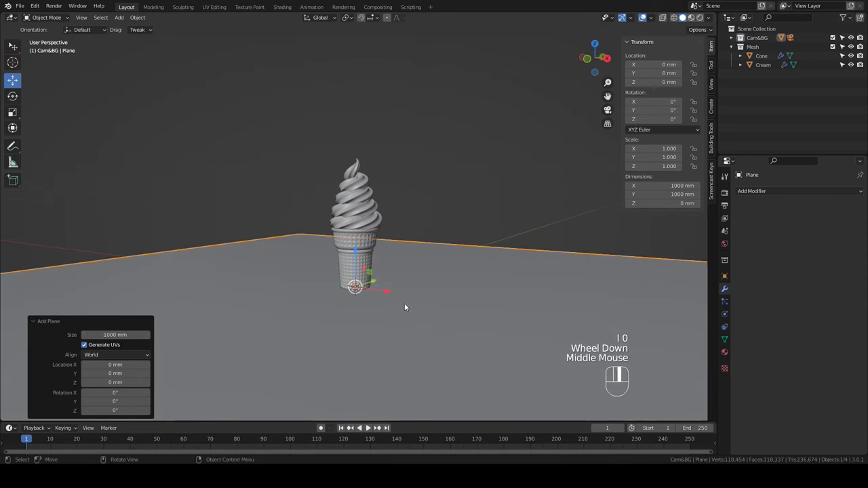
- Extrude the plane's back edge straight up along Z into a wall and bevel the corner into a smooth backdrop
key("Tab")
left_click(463, 240)
key("2")
left_click(470, 245)
key("e")
key("z")
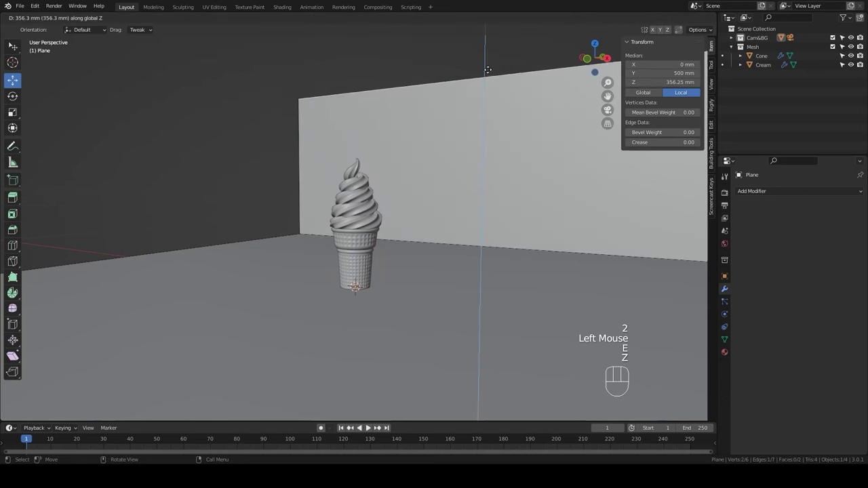
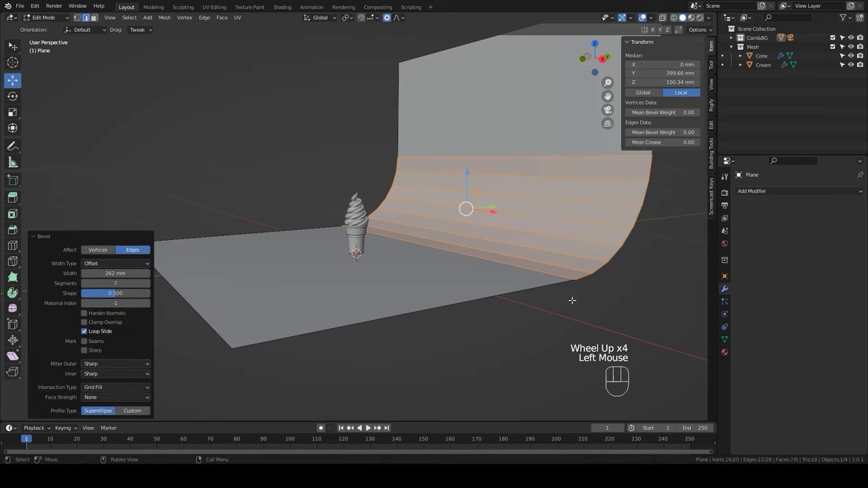
scroll("down", 3)
key("Tab")
left_click_drag(490, 243, 468, 283)
left_click_drag(475, 285, 494, 292)
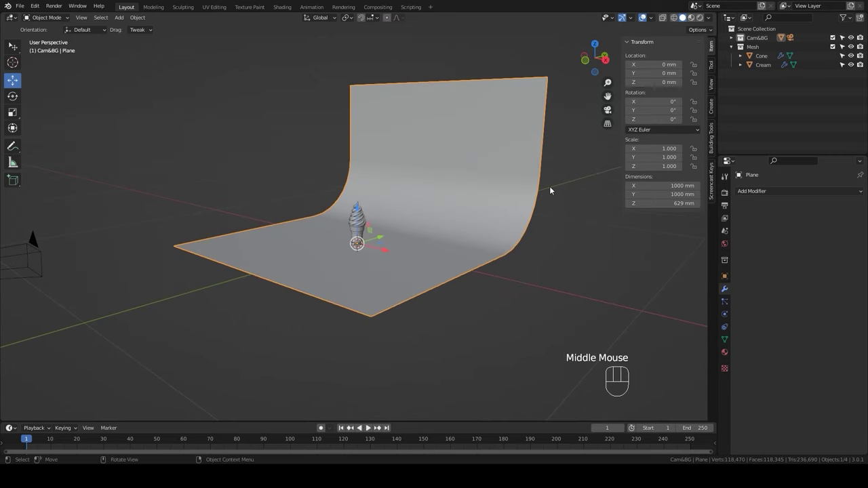
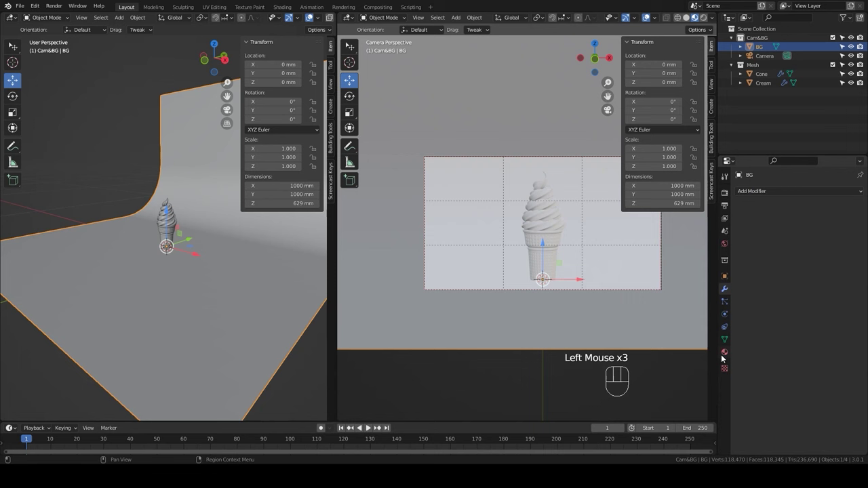
- Create a new material on the BG backdrop and set its base colour to purple
left_click(726, 356)
left_click(805, 229)
left_click(818, 313)
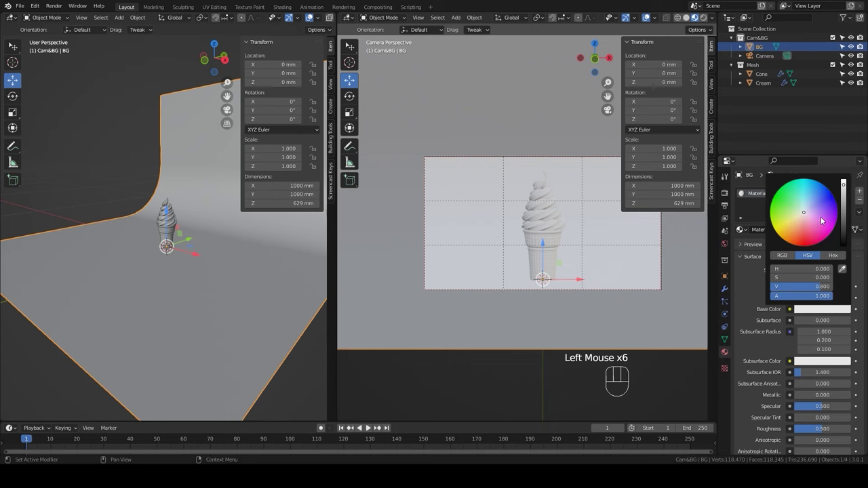
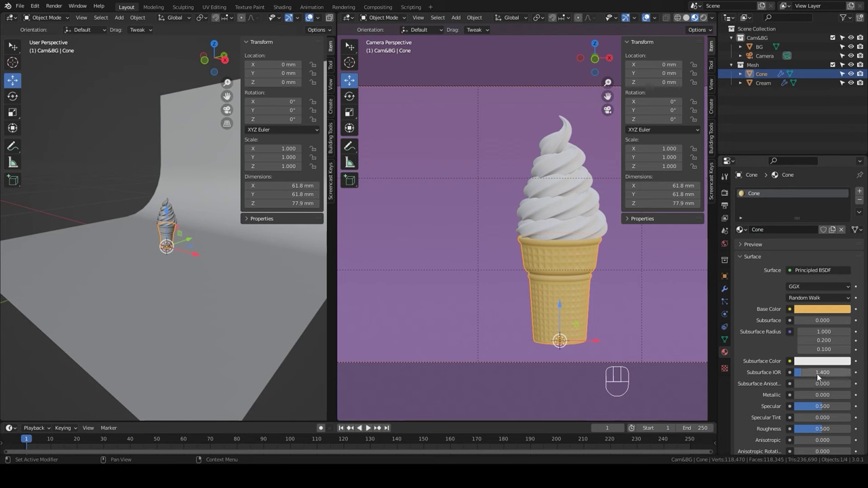
- Finish the golden Cone material, then give the Cream swirl a new material of its own
left_click_drag(825, 432, 849, 431)
left_click(572, 198)
left_click(813, 233)
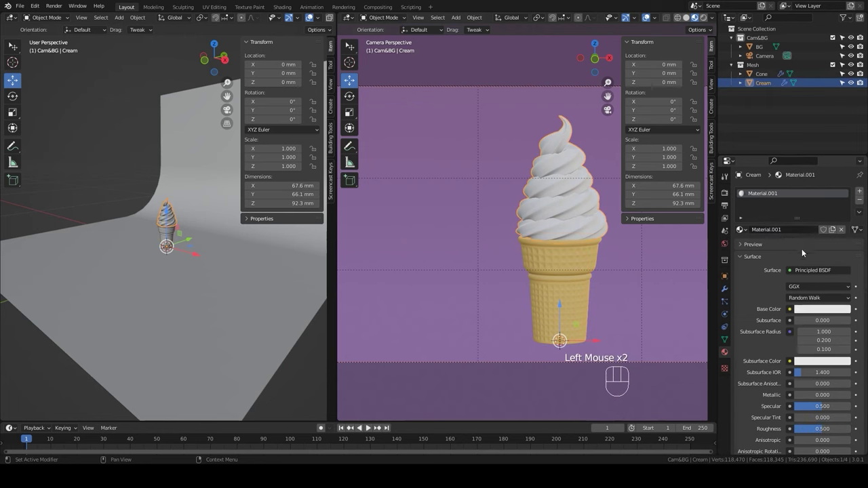
- Name the material Cream, set its base colour pink and preview the camera view in Rendered shading
left_click_drag(798, 231, 822, 230)
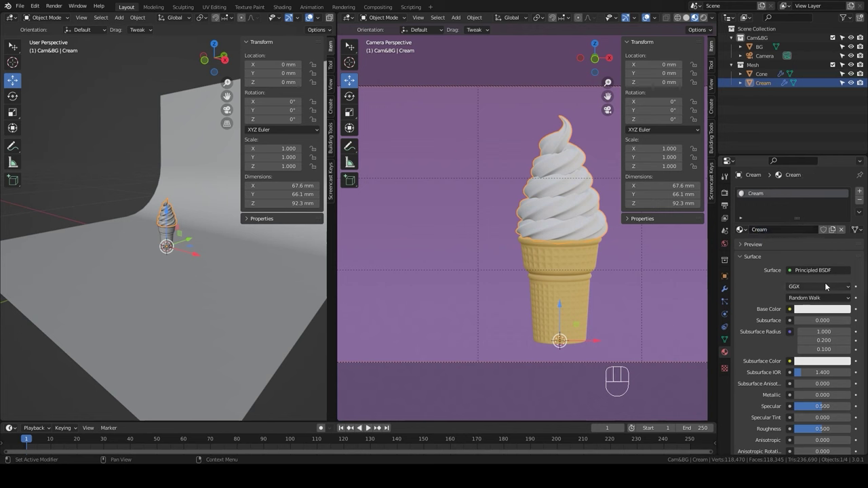
left_click(829, 310)
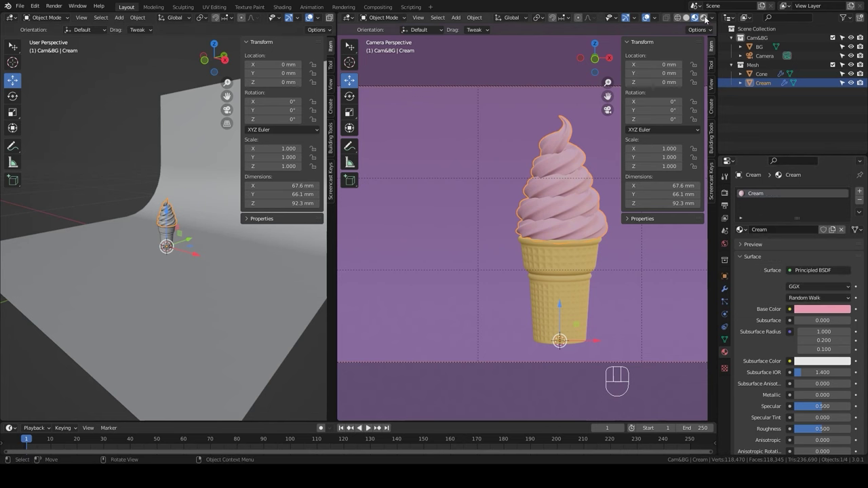
left_click(679, 47)
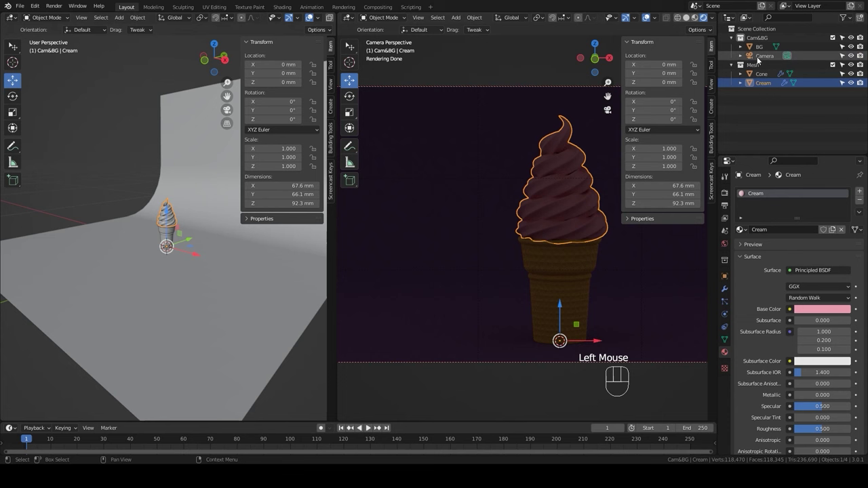
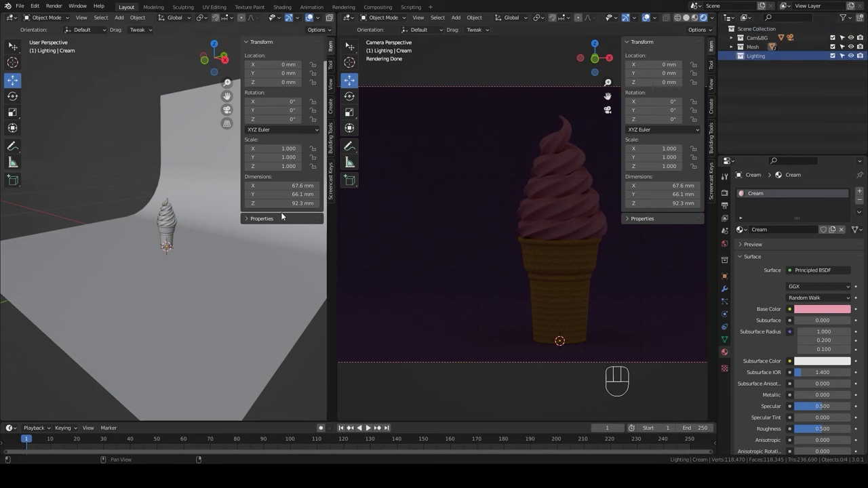
- Add a spot light high above the ice cream in the new Lighting collection
scroll("down", 3)
left_click_drag(158, 272, 134, 268)
key("shift+a")
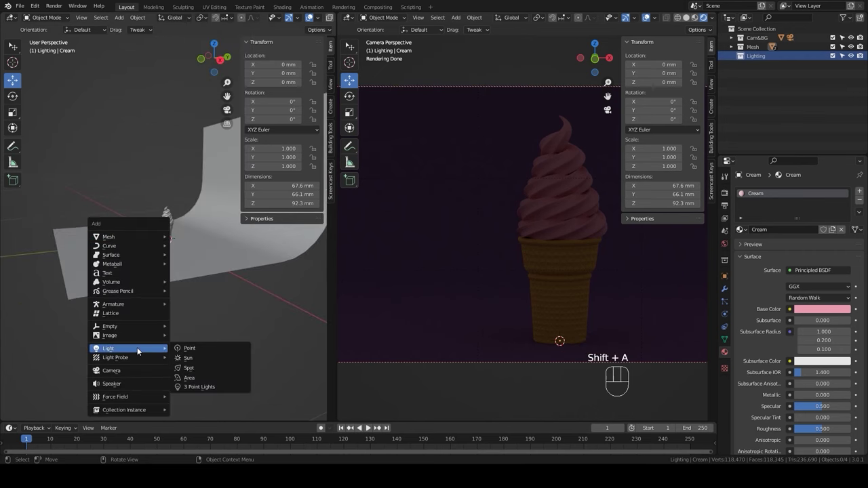
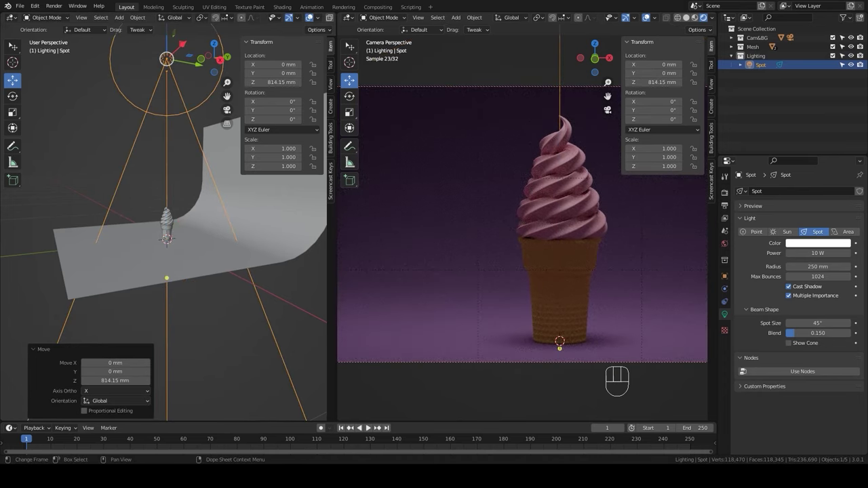
scroll("down", 3)
- From the side view, tilt the spot light about X and slide it back along Y, then check the camera frame
key("KP_3")
key("r")
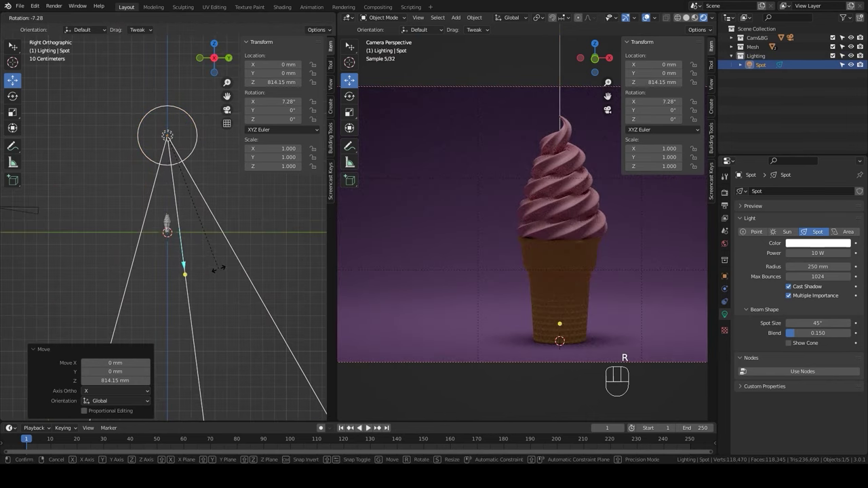
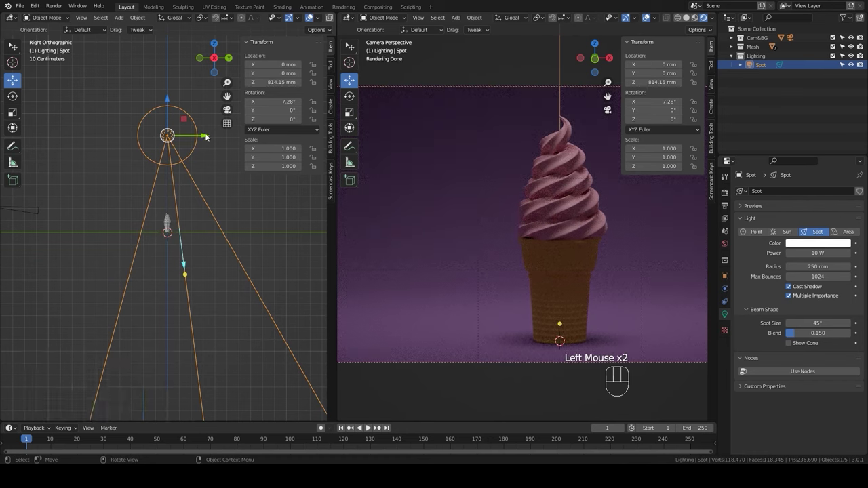
left_click_drag(206, 135, 194, 138)
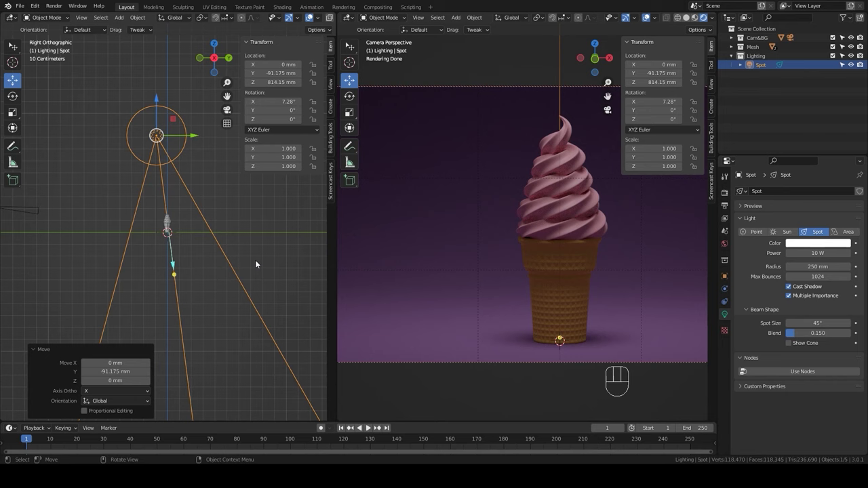
scroll("down", 3)
scroll("down", 3)
left_click_drag(586, 283, 562, 305)
left_click(232, 302)
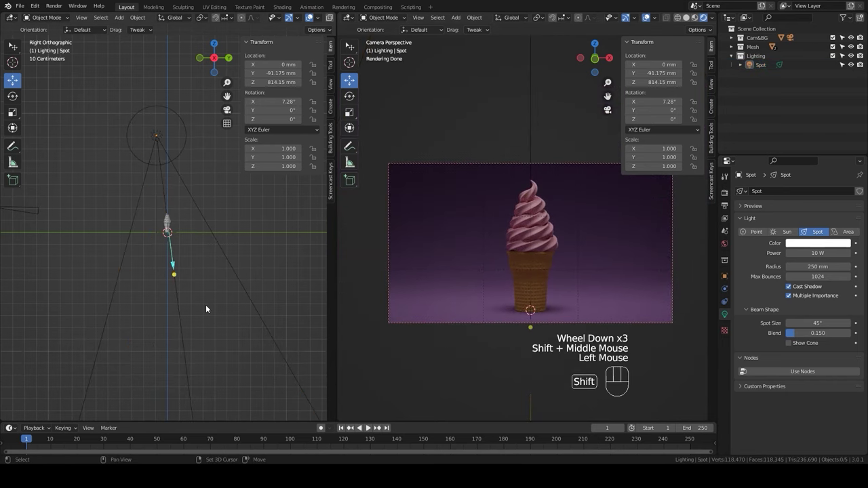
- Add a second spot light to the Lighting collection
key("shift+a")
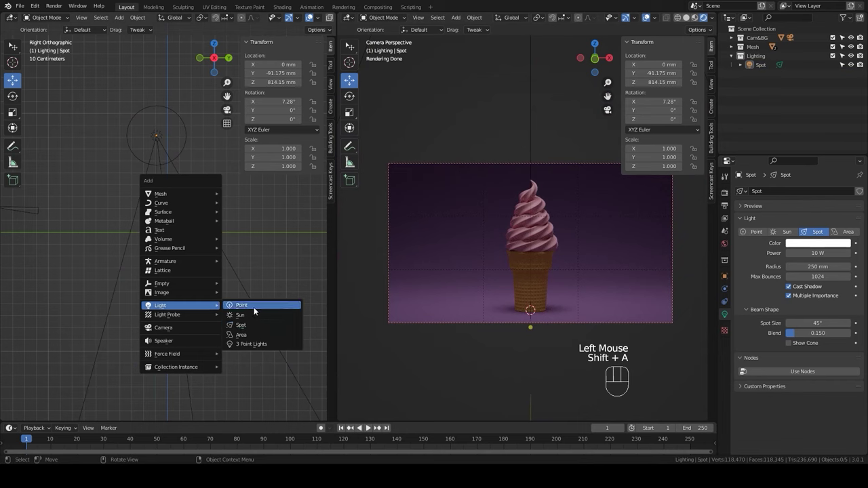
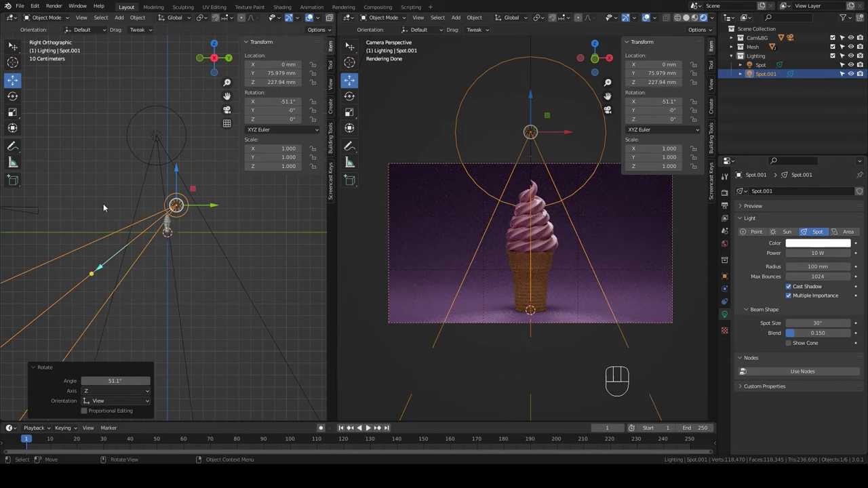
scroll("up", 3)
scroll("up", 3)
- Tilt the second spot about 68° toward the cream and move it along Y to roughly 37.8 mm above the cone
key("r")
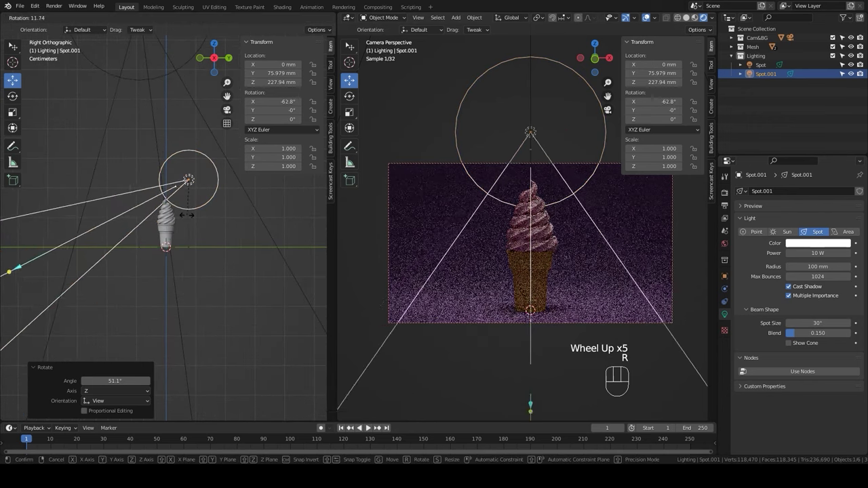
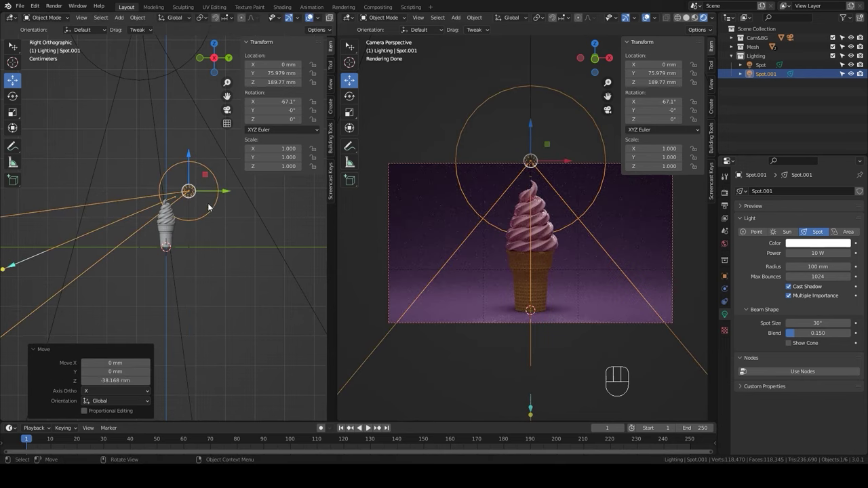
key("r")
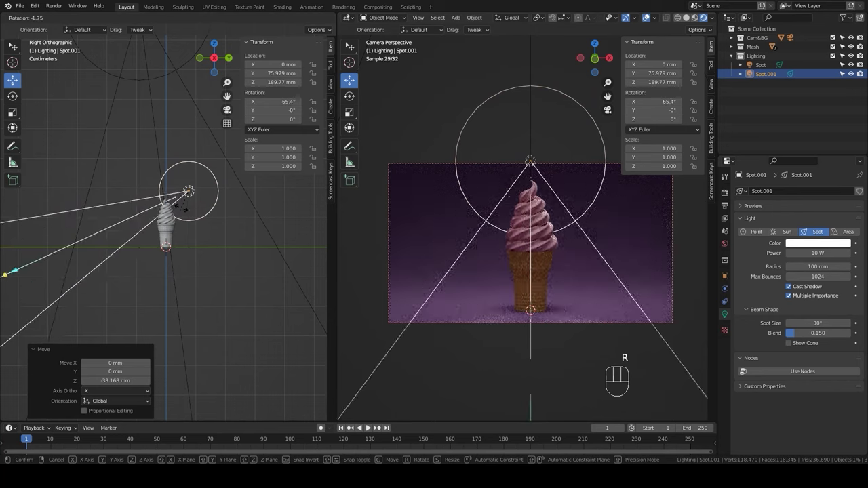
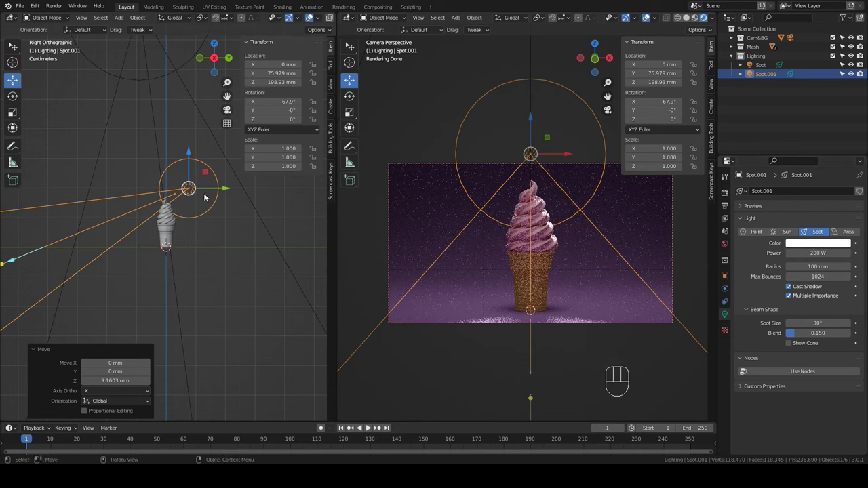
left_click_drag(227, 190, 214, 192)
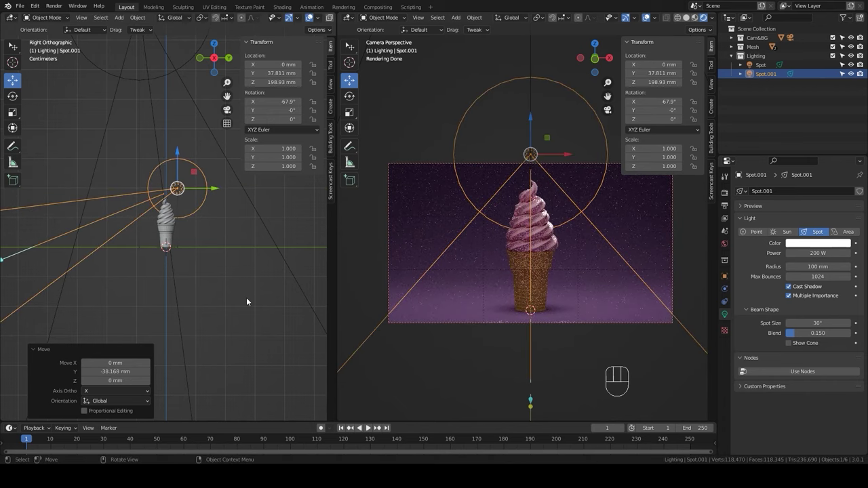
left_click(248, 299)
scroll("up", 3)
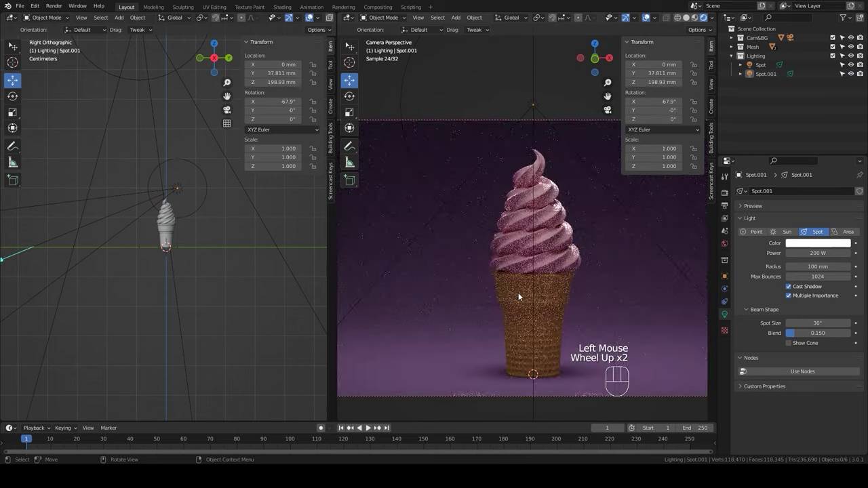
- Add a Plain Axes empty at the ice cream's centre via the Shift+A add menu
scroll("down", 3)
scroll("down", 3)
scroll("down", 3)
left_click_drag(193, 268, 189, 264)
scroll("up", 3)
key("shift+a")
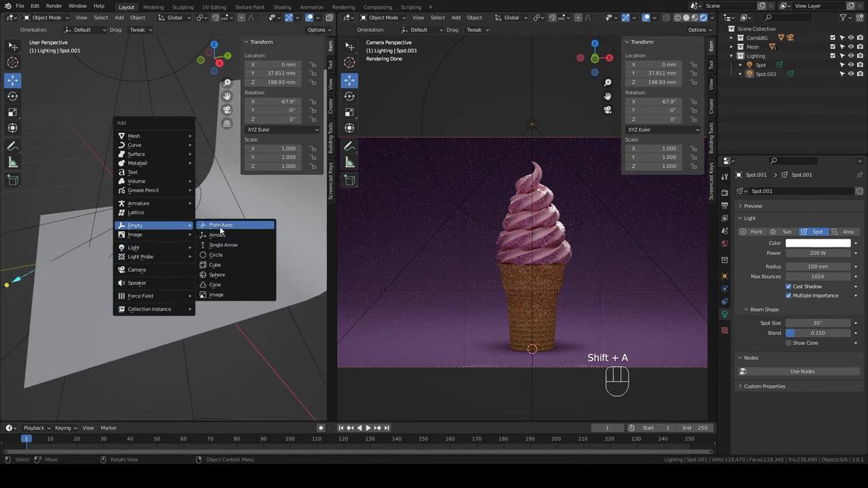
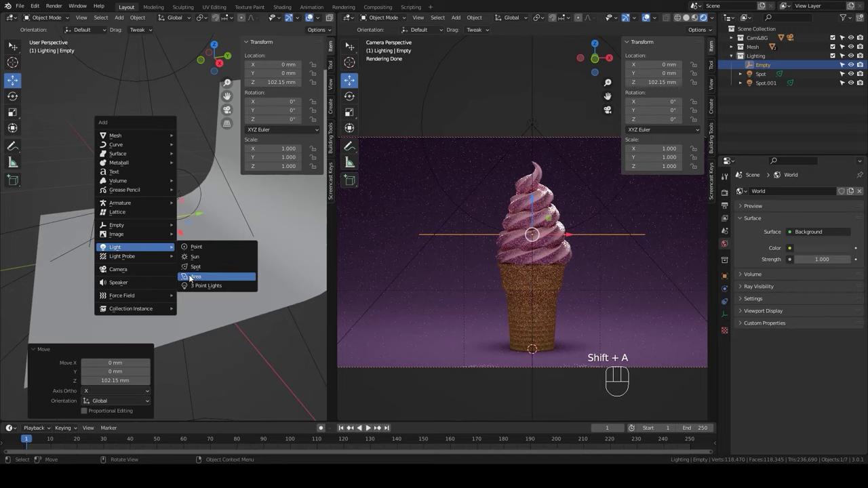
- Add an area light and rotate it 90° on X so it stands upright, from side view
key("KP_3")
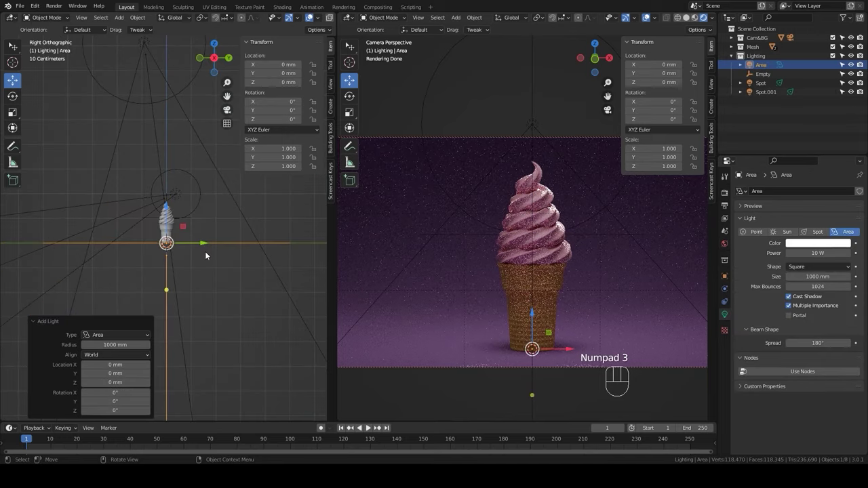
key("r")
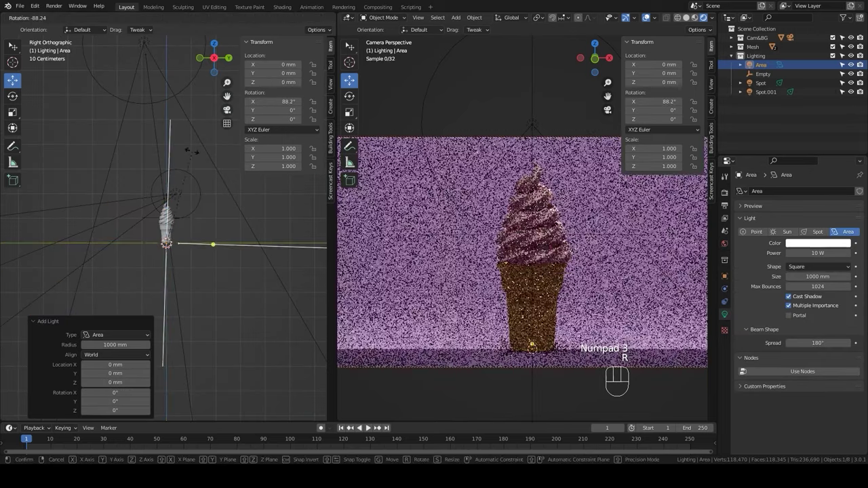
left_click(193, 152)
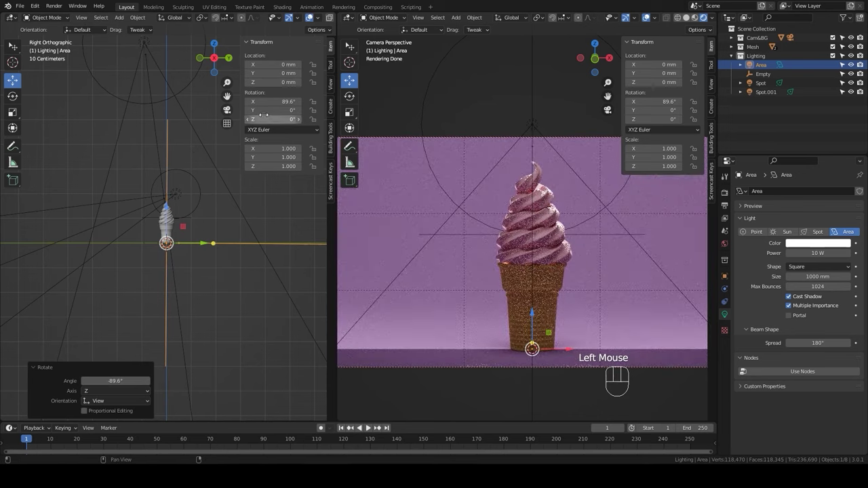
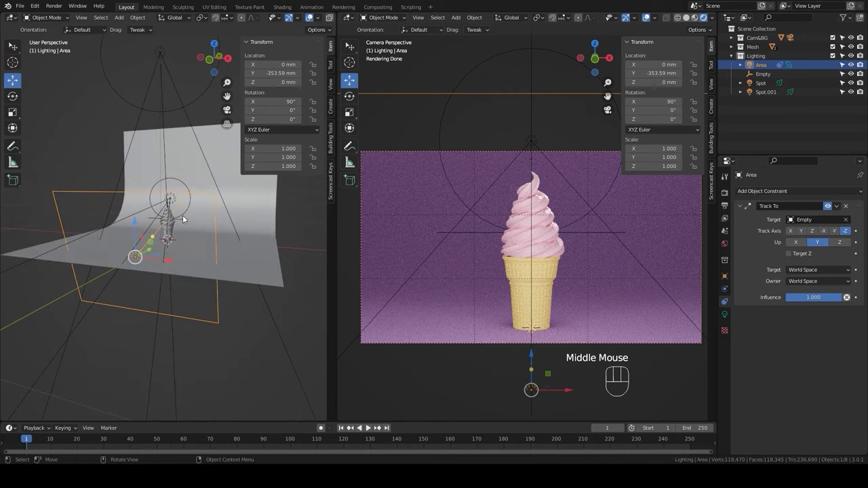
- Raise the area light and move it out to one side of the cone in top view
key("g")
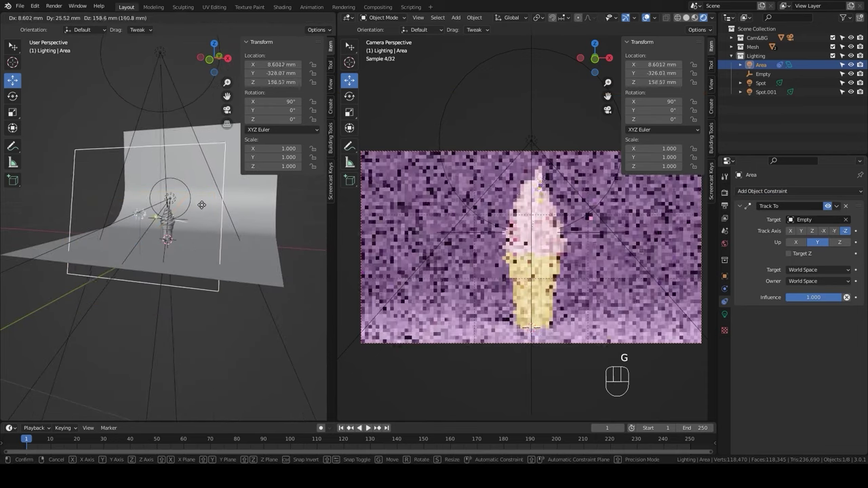
left_click(204, 202)
key("KP_7")
key("g")
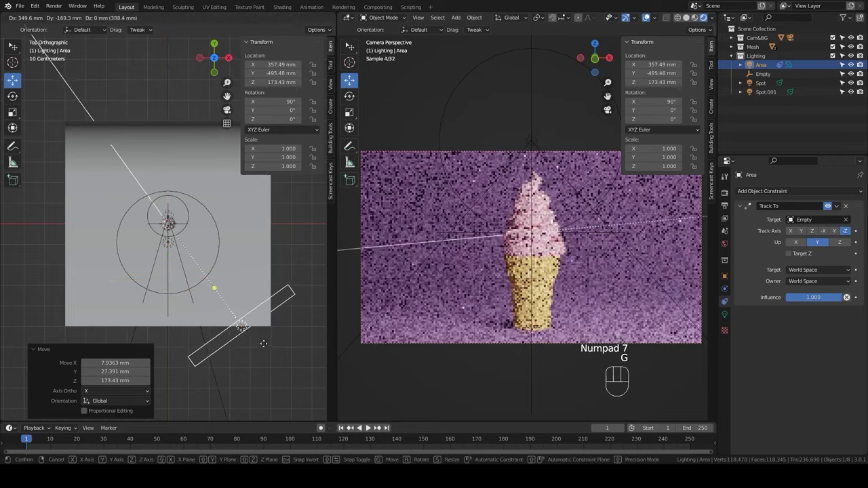
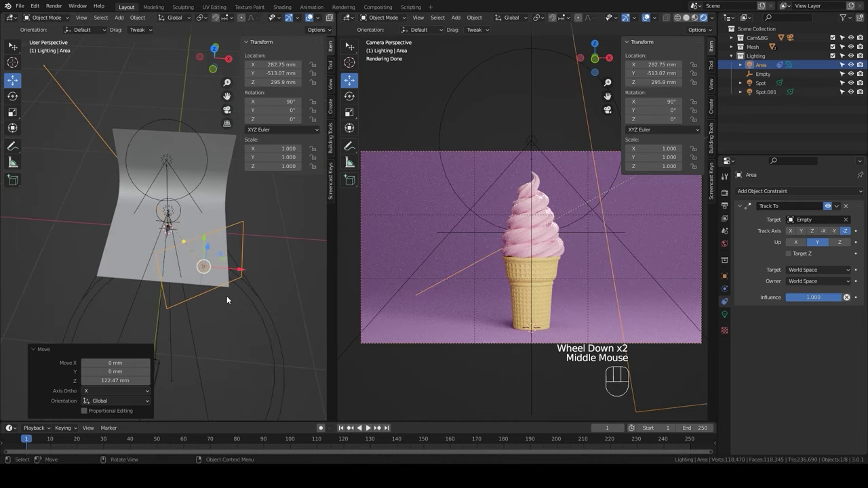
- Duplicate the area light with Shift+D from top view
key("KP_7")
key("shift+d")
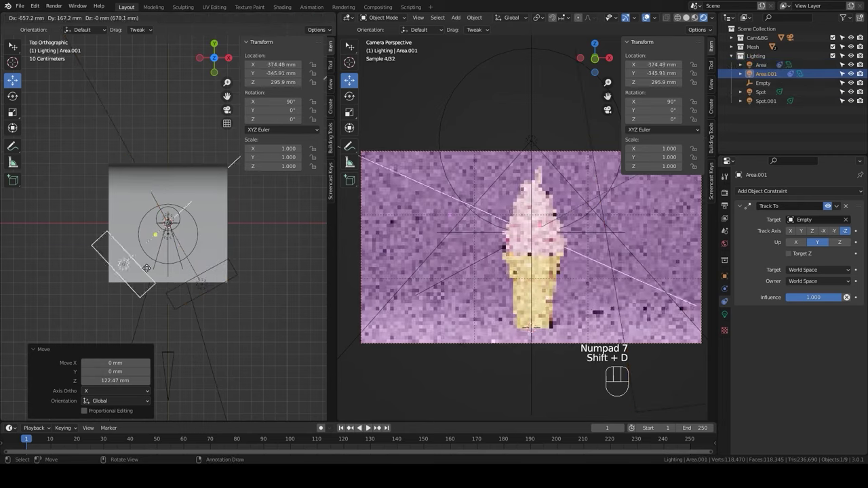
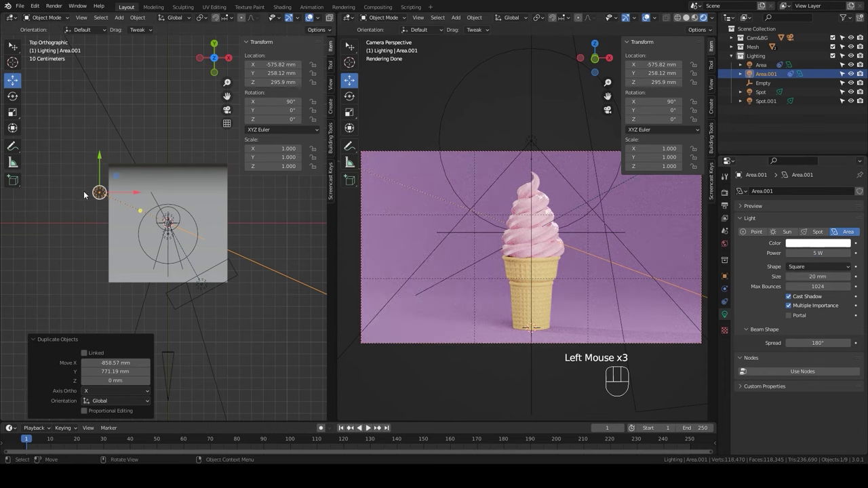
- Move the copied Area.001 light to the opposite side of the cone
key("g")
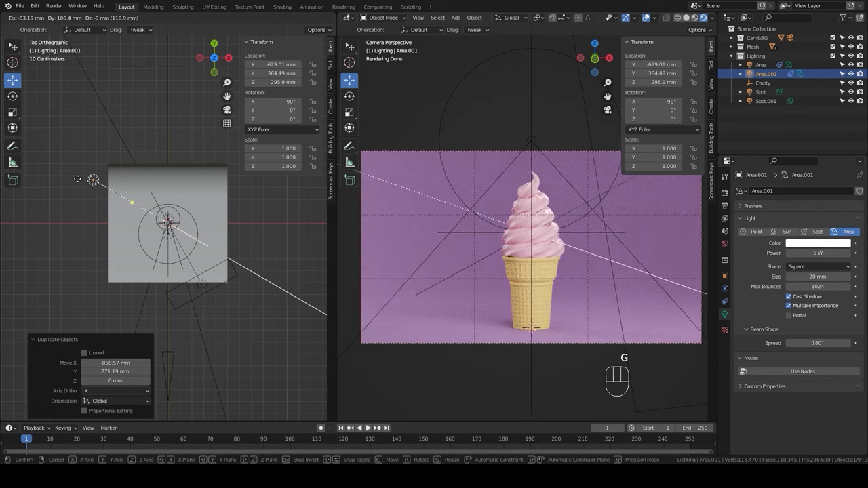
left_click(80, 178)
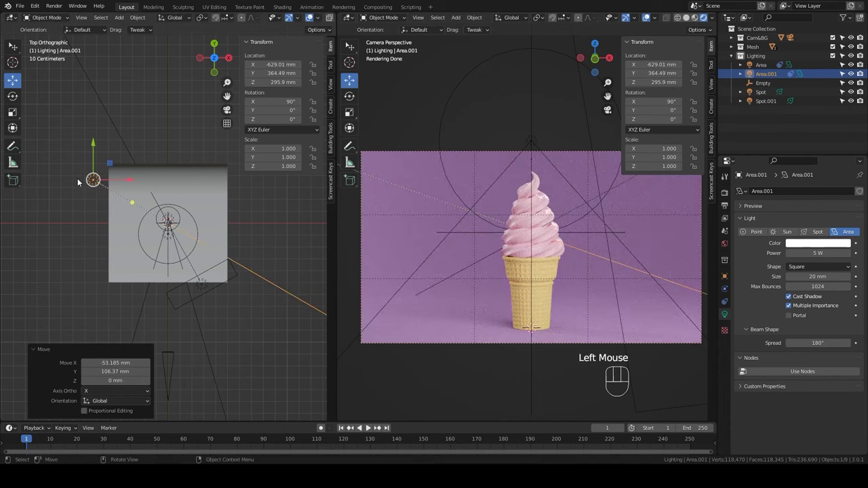
left_click_drag(260, 348, 180, 270)
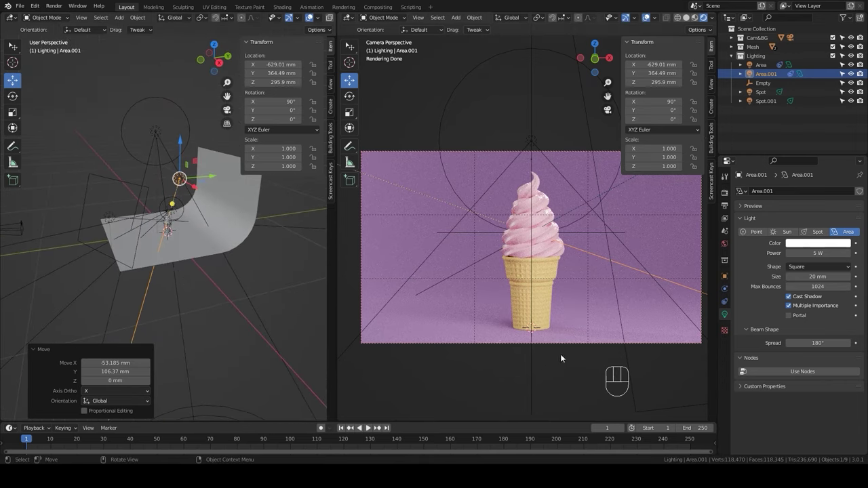
scroll("up", 3)
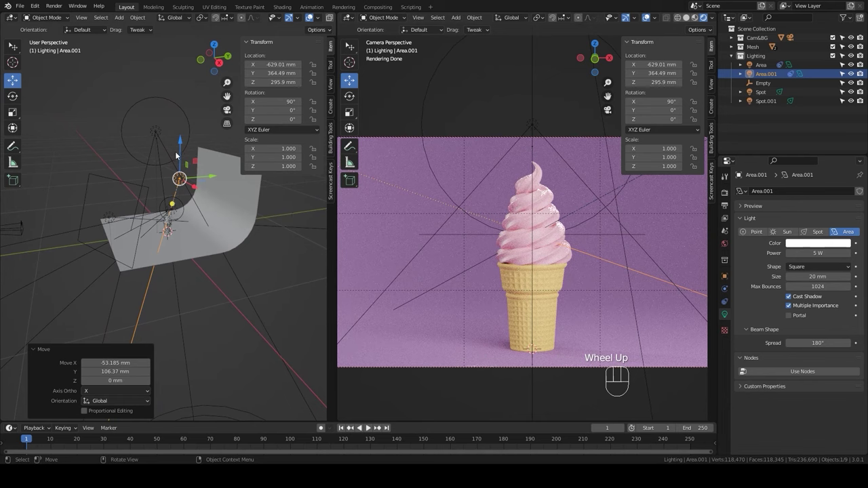
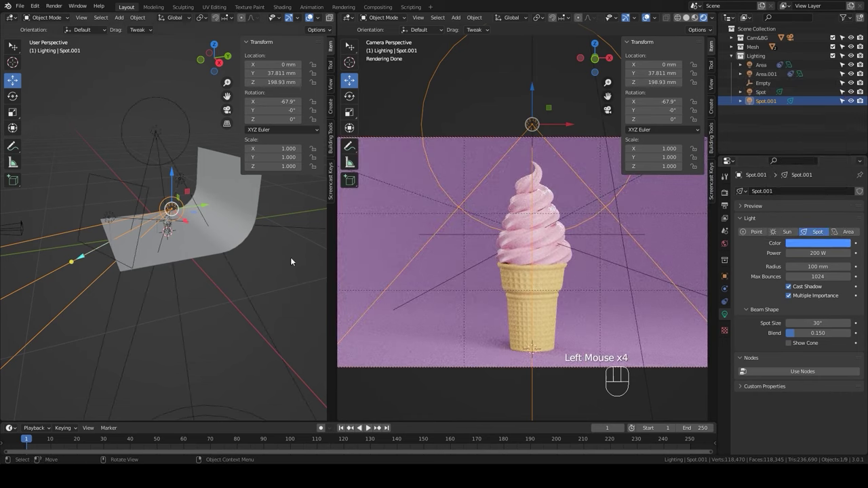
- Give Area.001 a light peach colour, then select the curved BG backdrop
left_click_drag(209, 268, 183, 235)
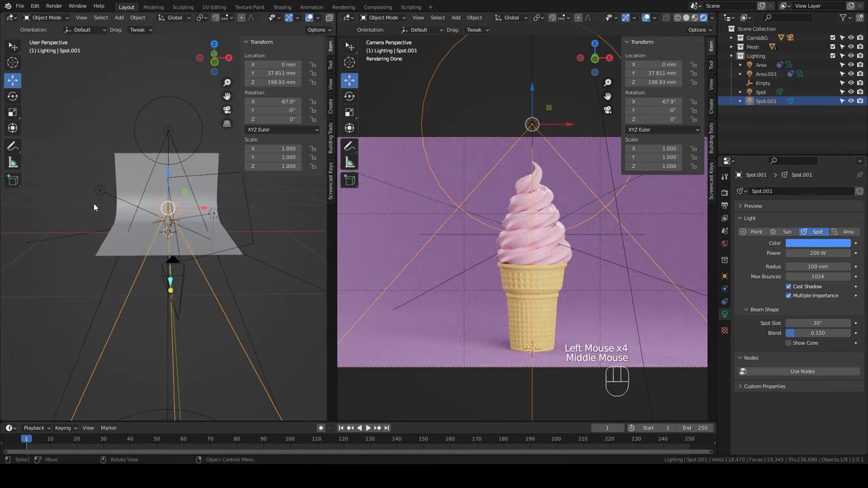
left_click(100, 191)
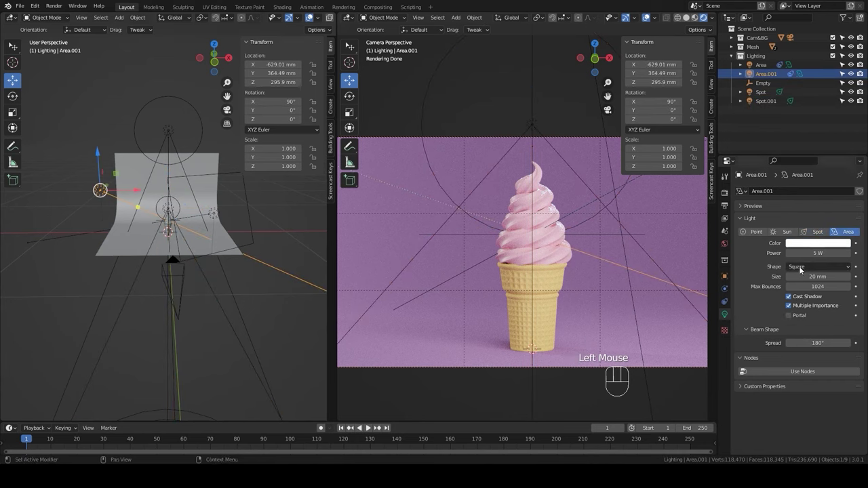
left_click(828, 247)
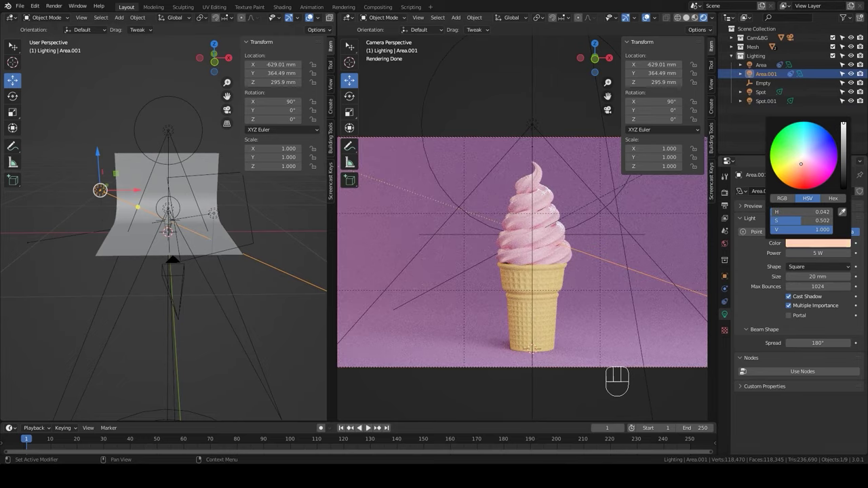
left_click(426, 346)
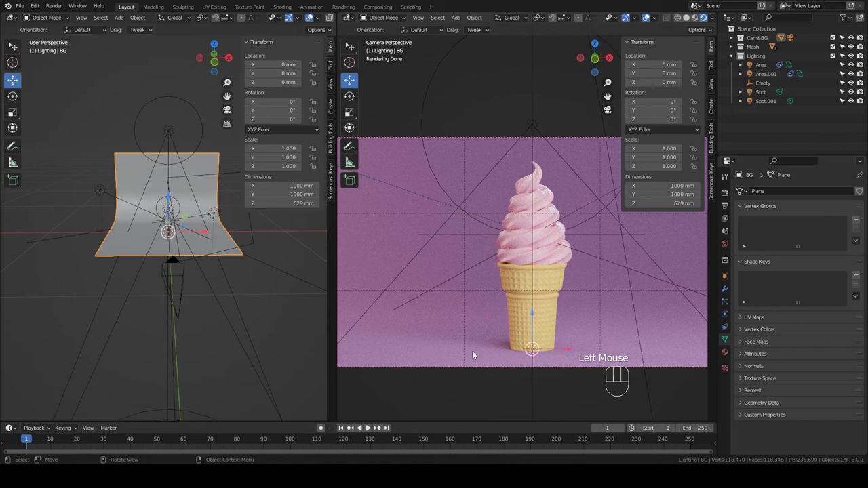